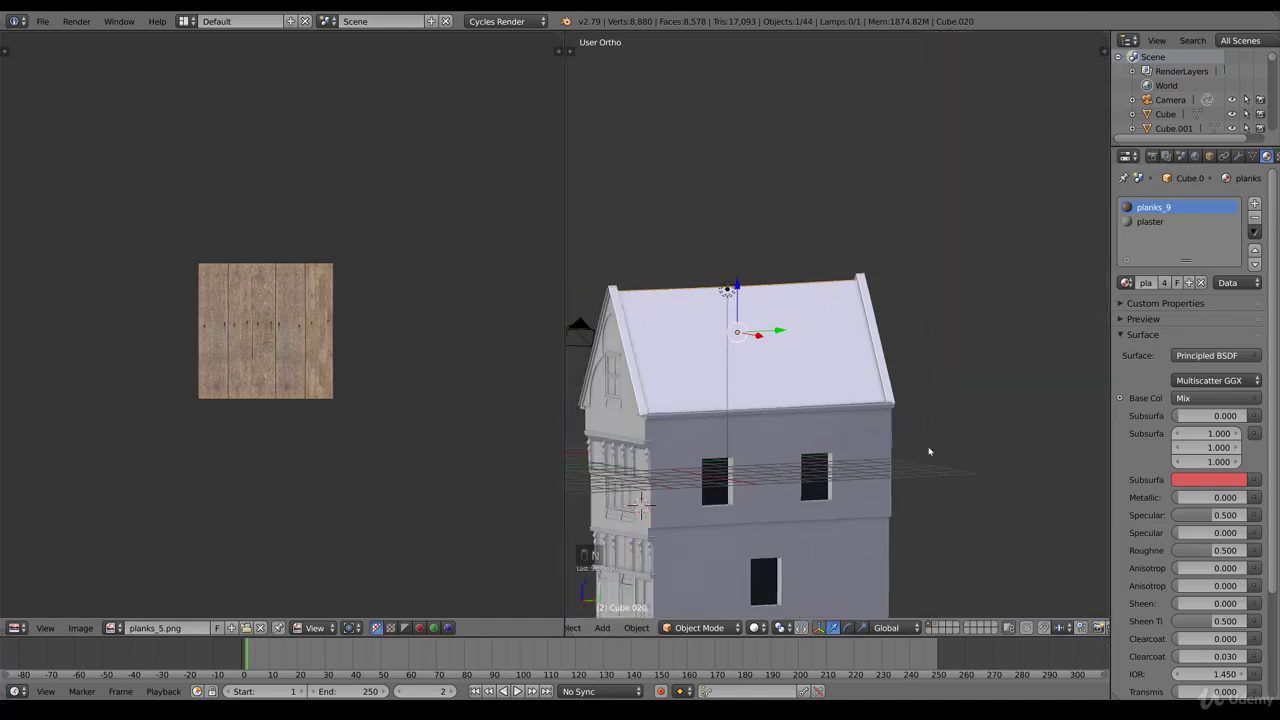
- Box-select the plank roof faces of the house in wireframe from the side view
middle_click(838, 410)
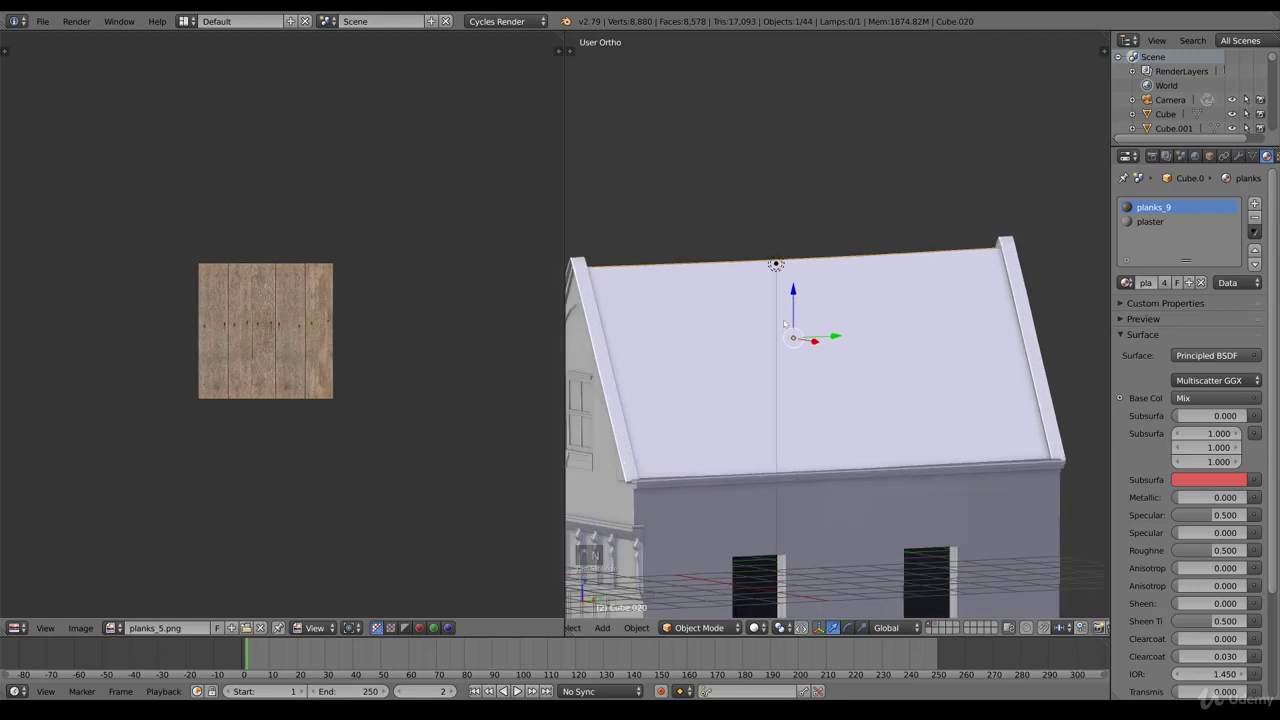
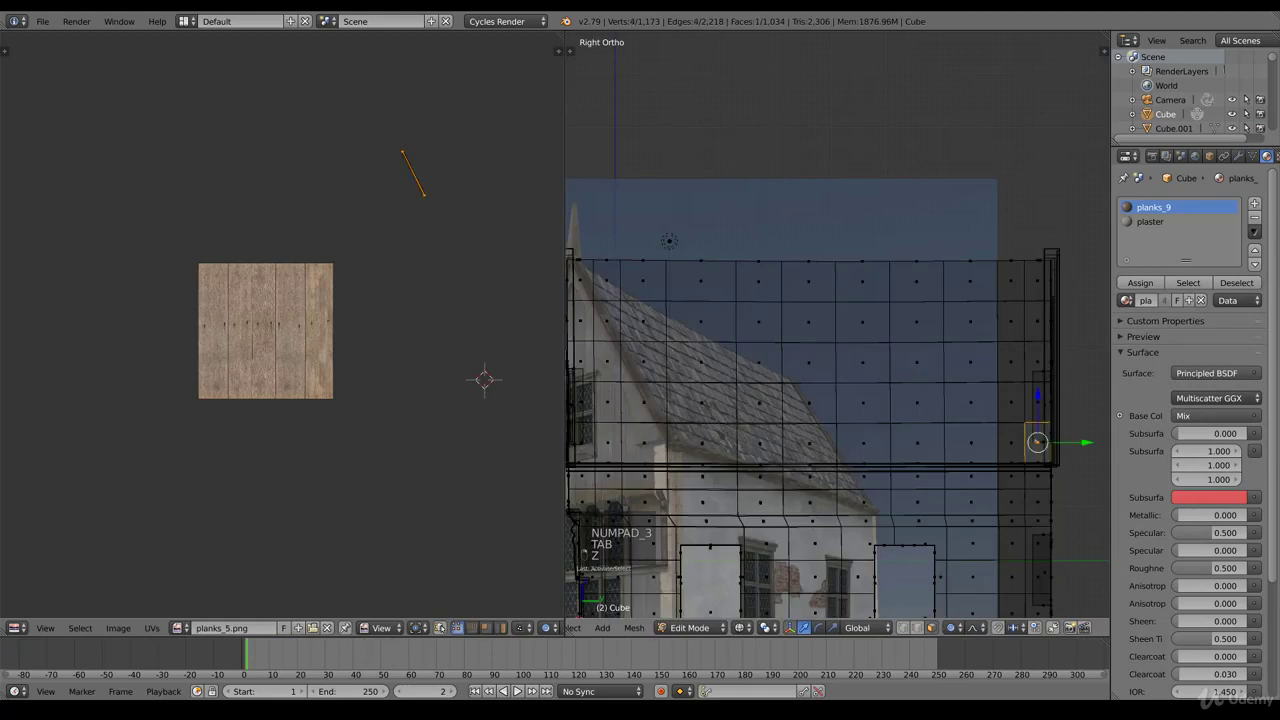
key("b")
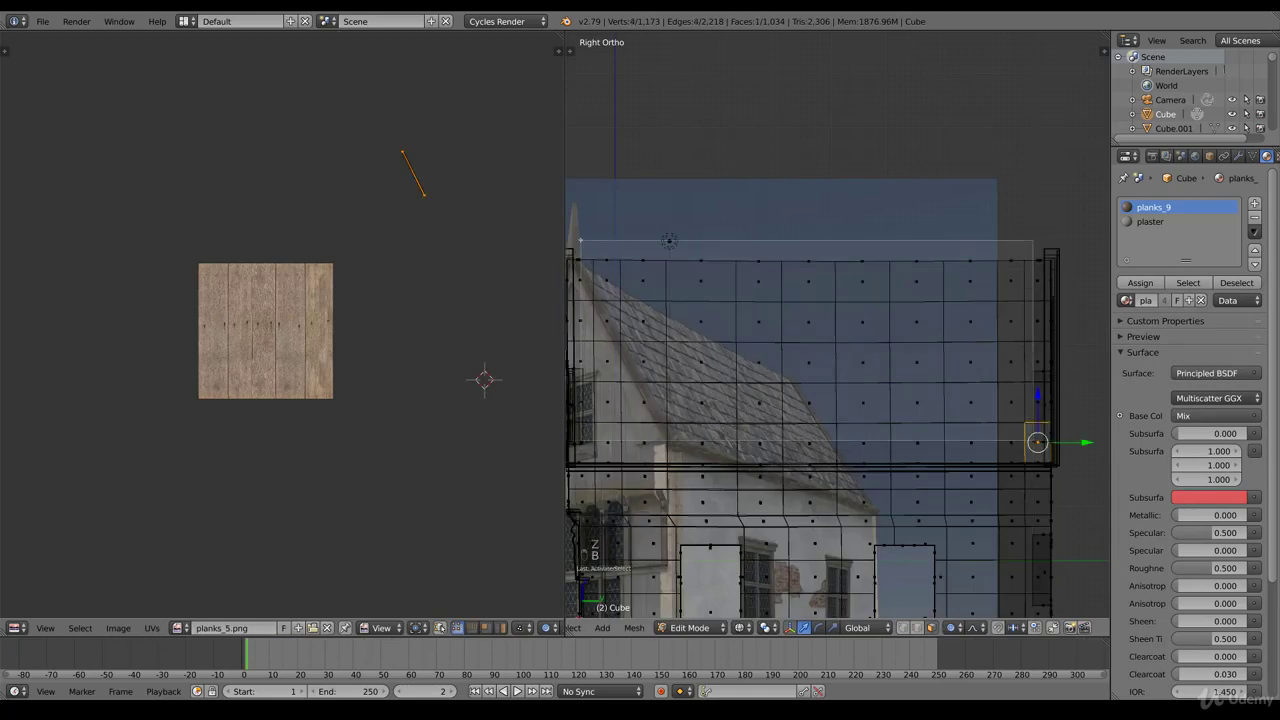
key("b")
key("b")
key("z")
key("z")
key("z")
key("b")
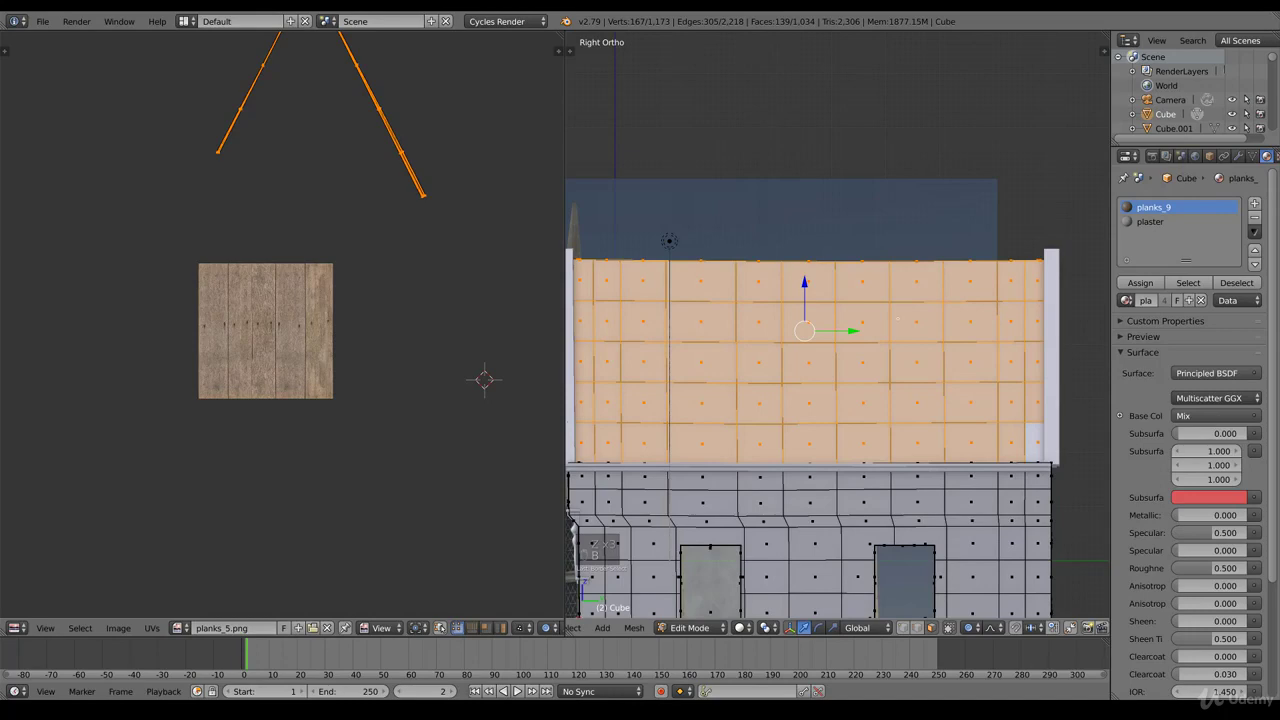
- Extend the selection around the house and delete the roof faces, leaving the walls open
key("KP_4")
key("KP_4")
key("KP_4")
key("KP_4")
key("KP_4")
key("KP_4")
key("b")
key("b")
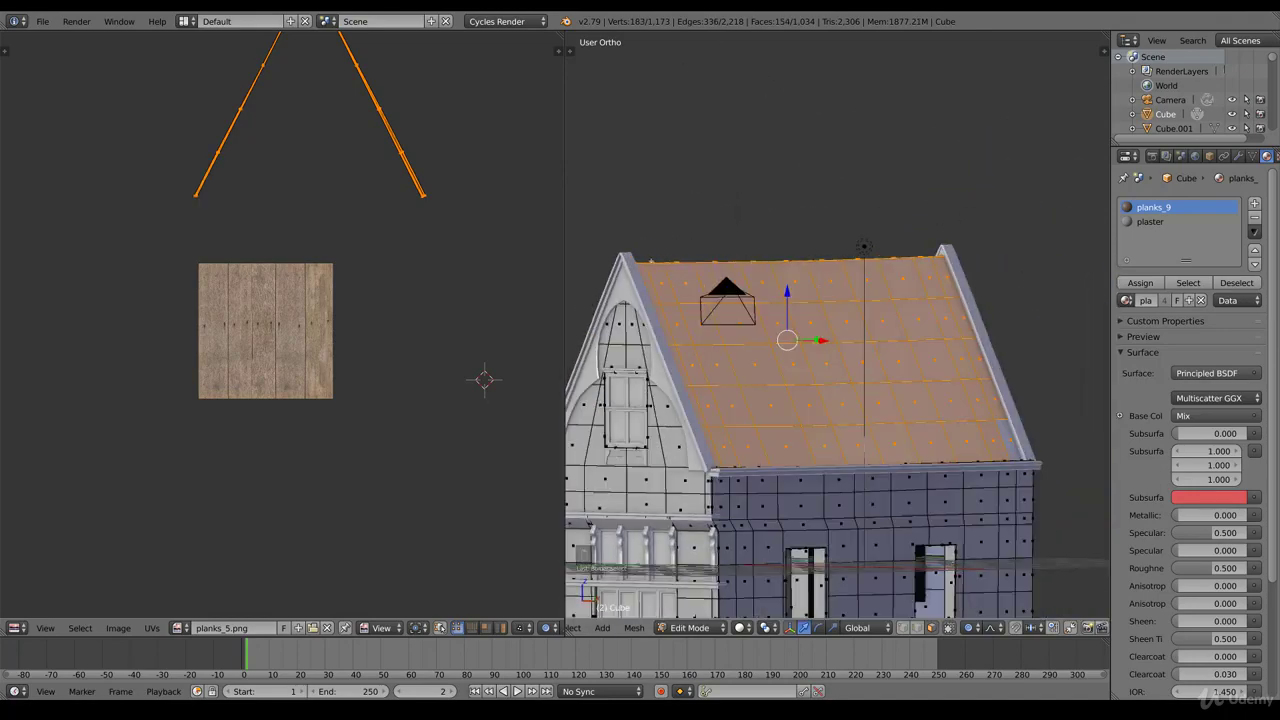
key("x")
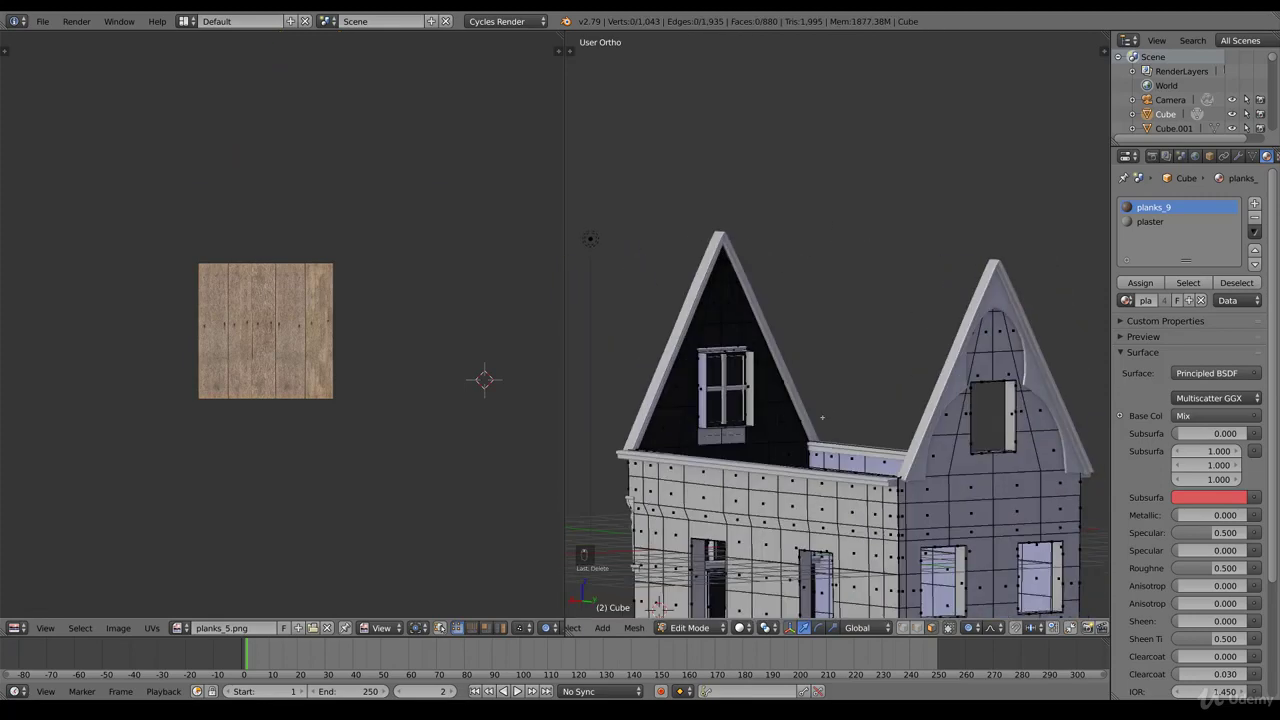
key("Tab")
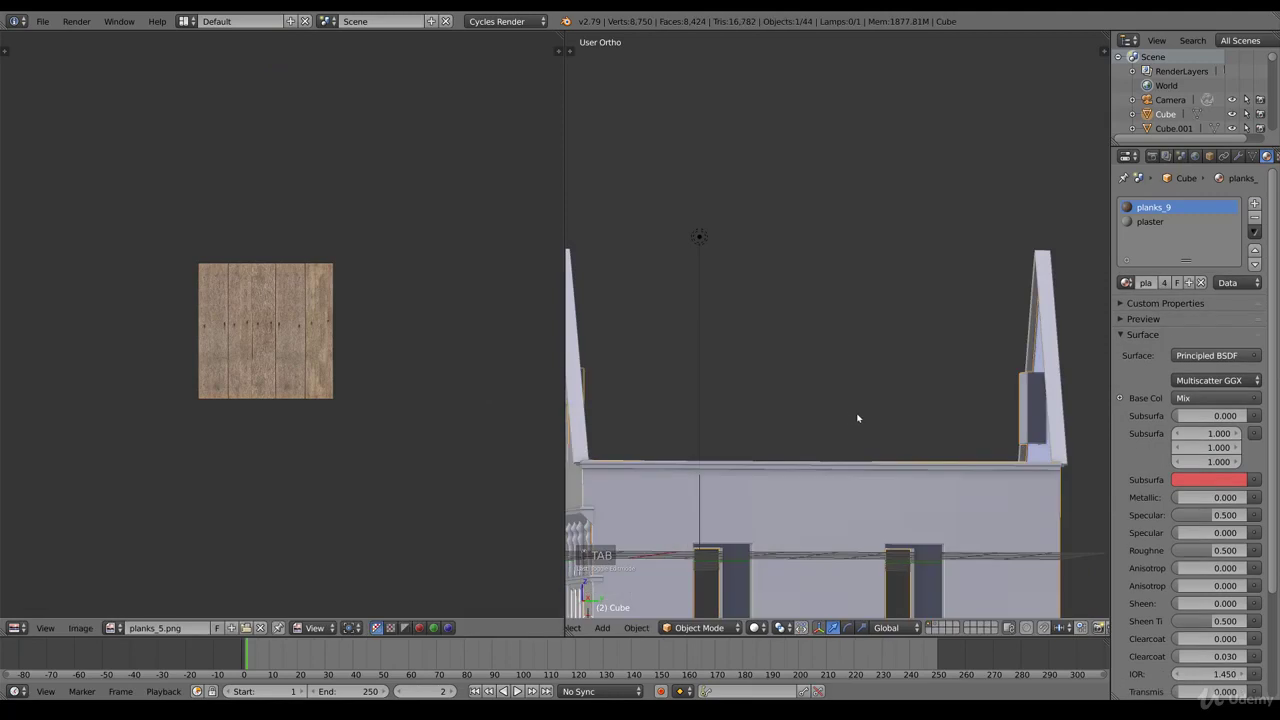
- Unhide the separate gridded roof slab and begin editing it from the side
key("alt+h")
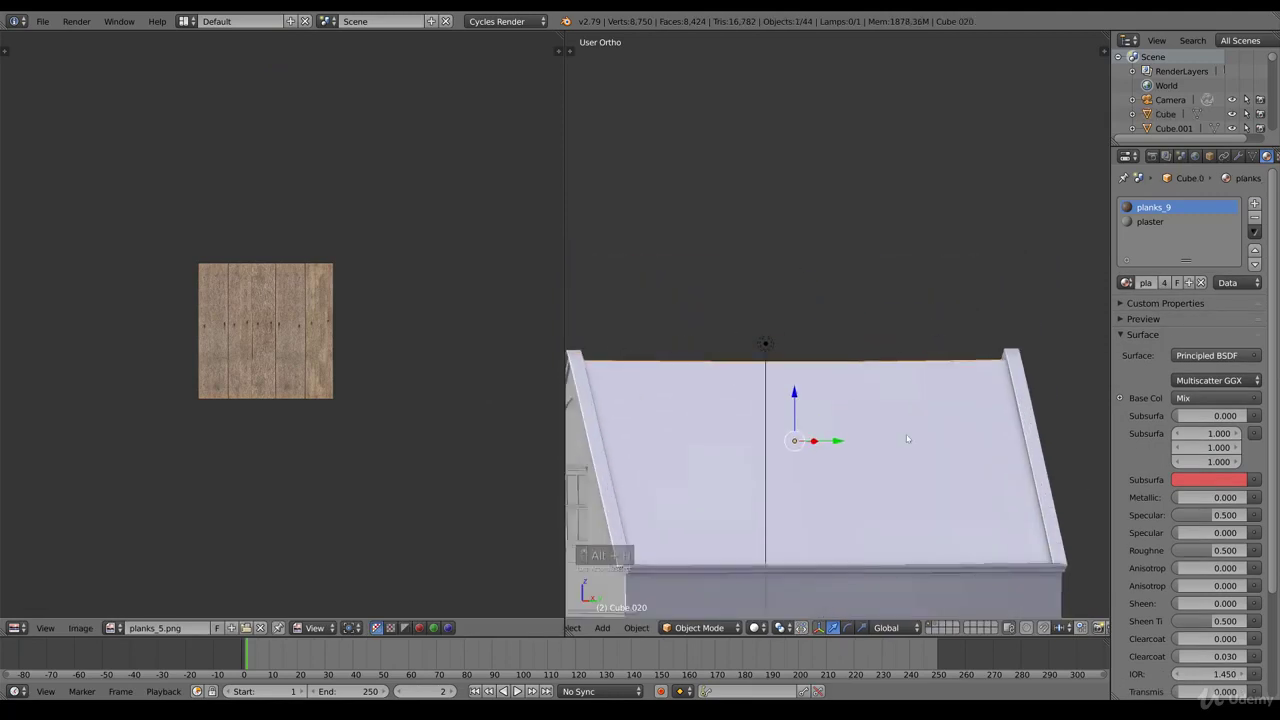
middle_click(923, 421)
middle_click(926, 423)
key("ctrl+Tab")
key("ctrl+Tab")
key("Tab")
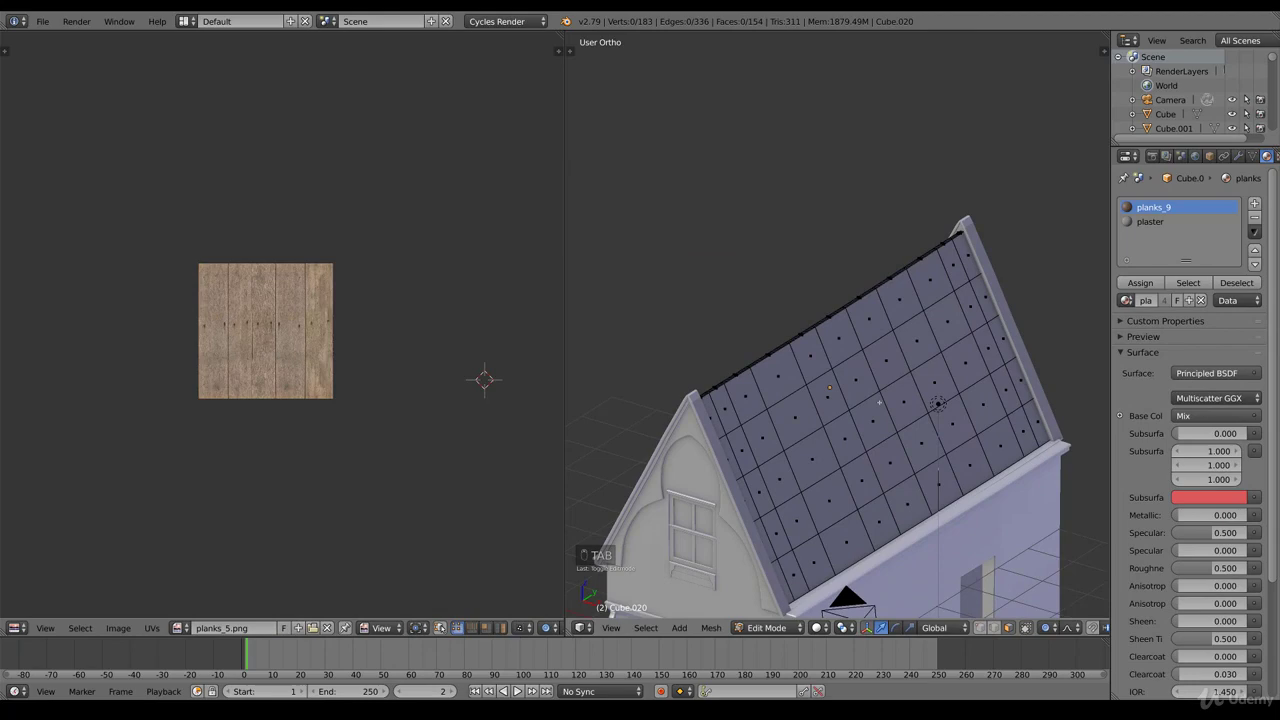
key("ctrl+Tab")
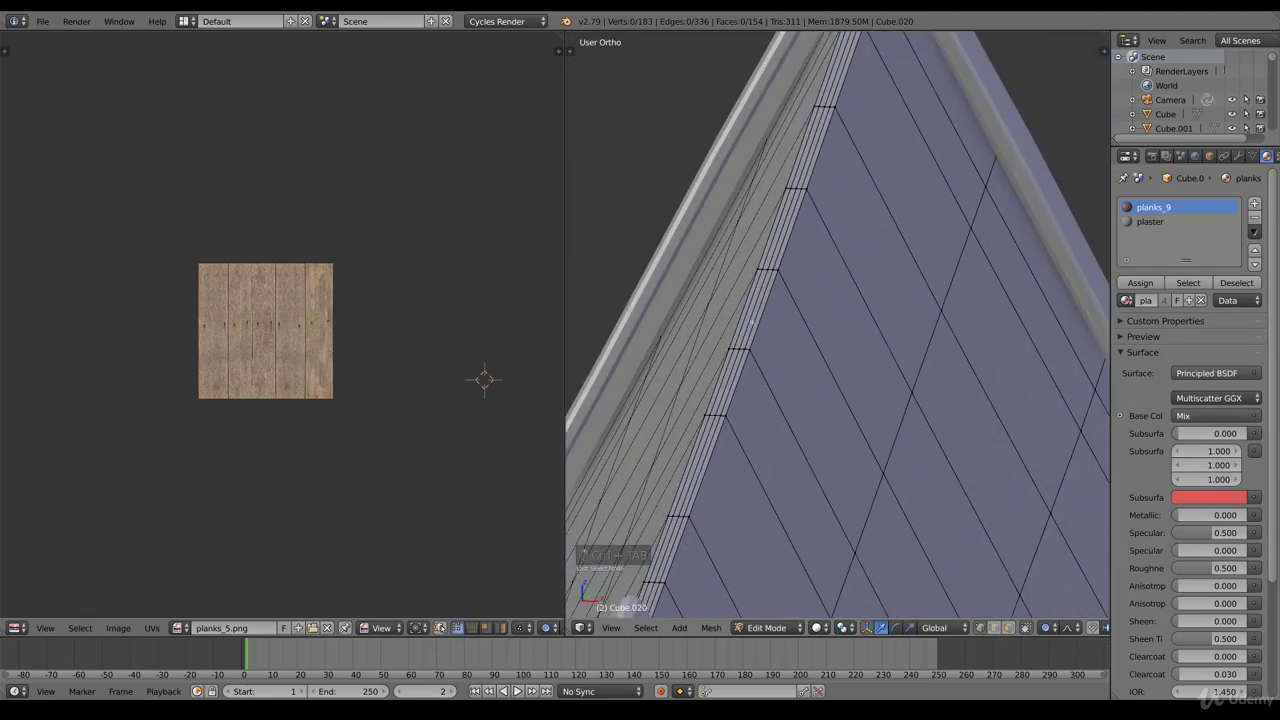
- Delete the outer strip of faces along the roof slab's edge
key("x")
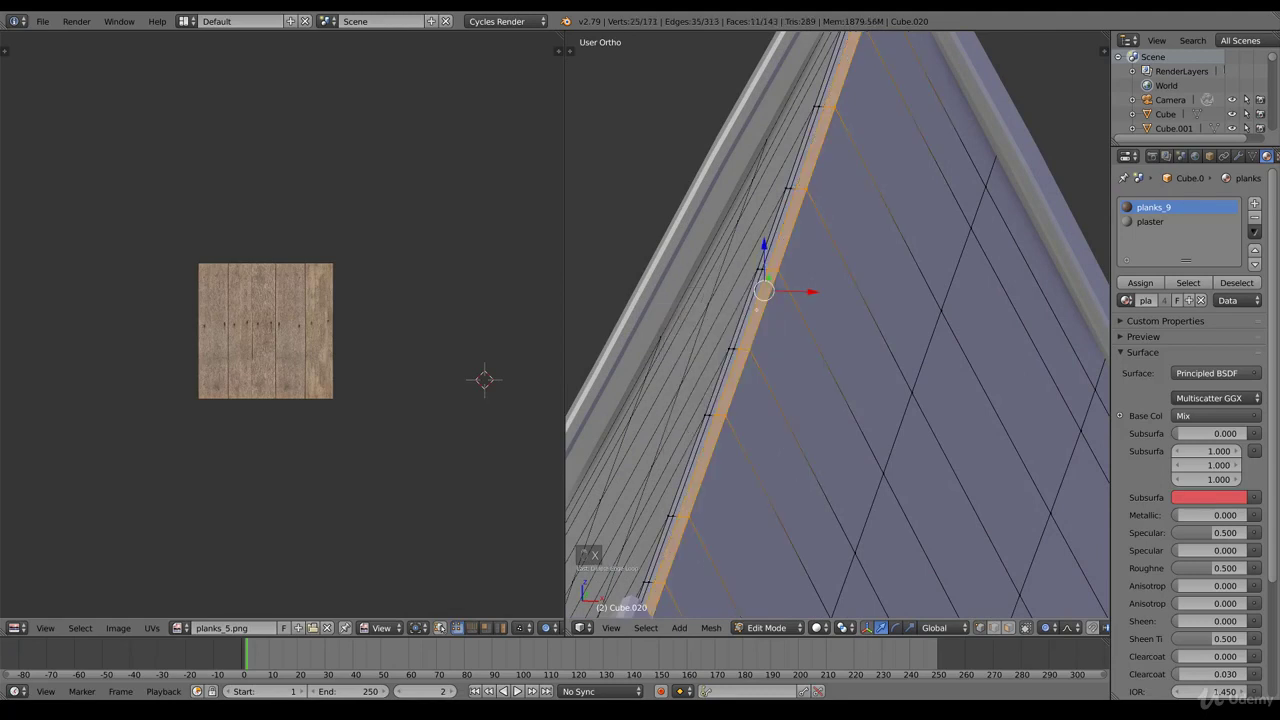
key("x")
key("x")
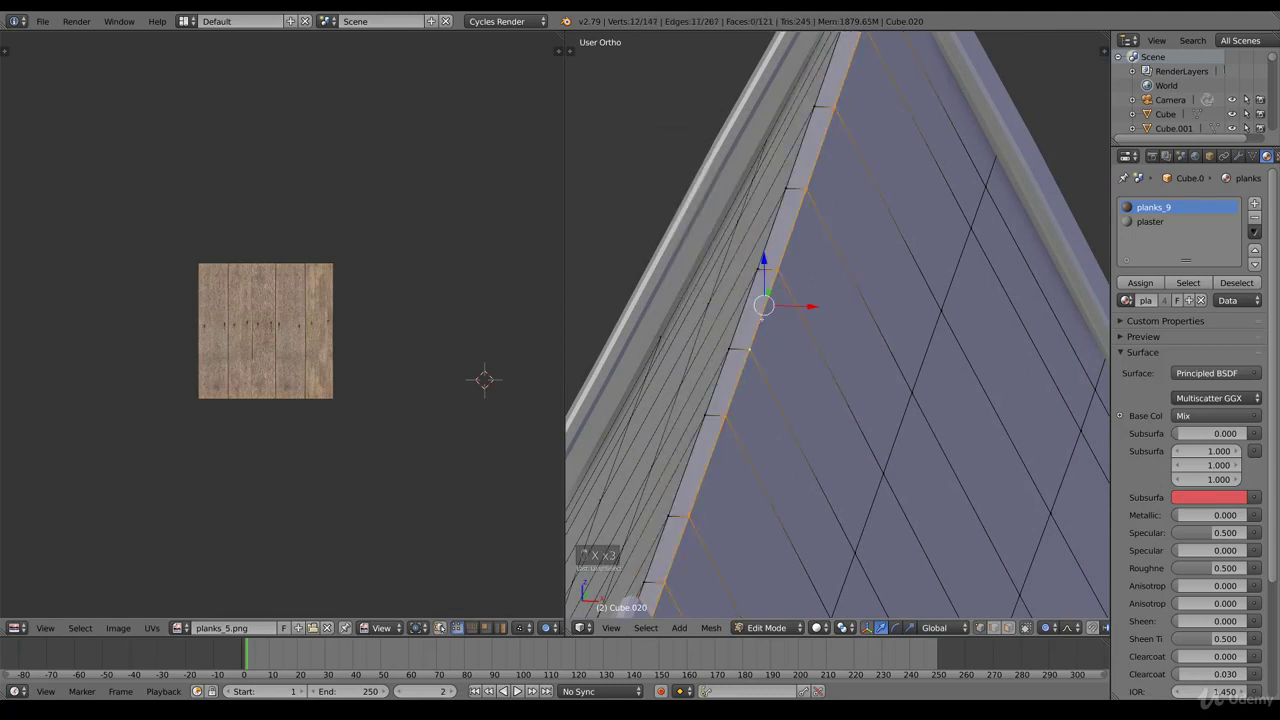
key("x")
key("Tab")
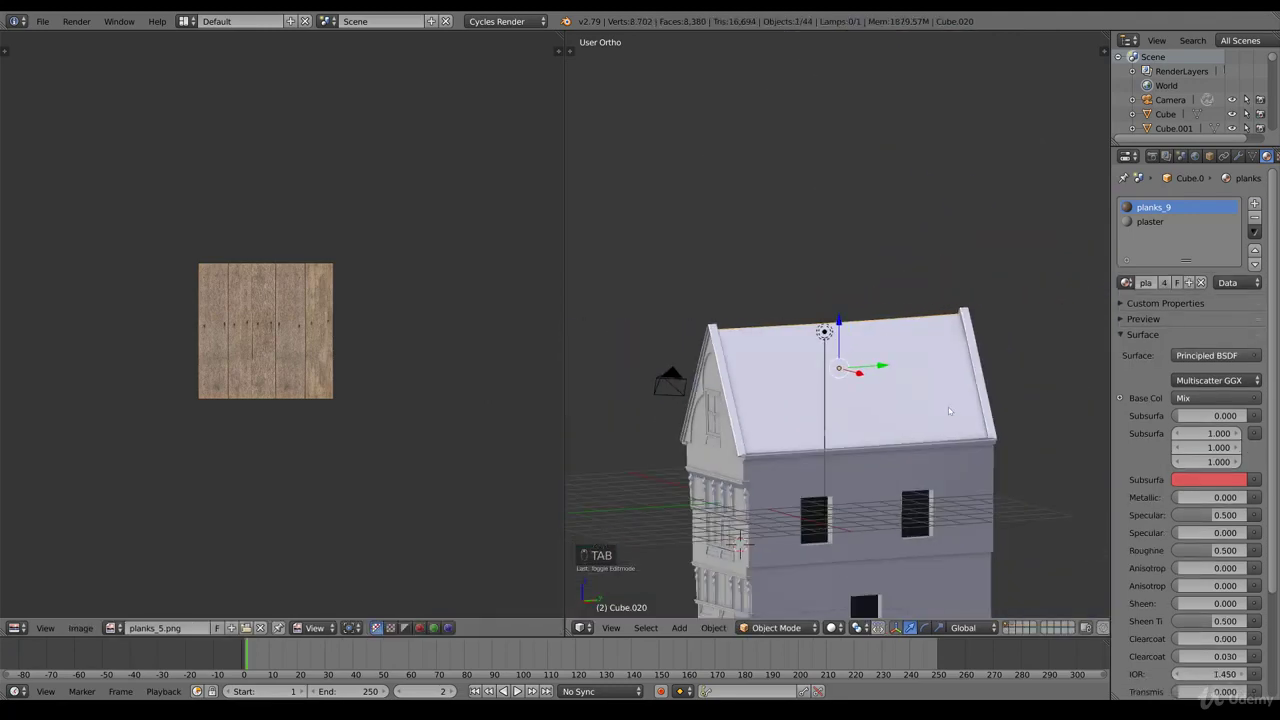
key("Tab")
- Remove the leftmost and rightmost face columns of the roof grid to narrow it
key("KP_3")
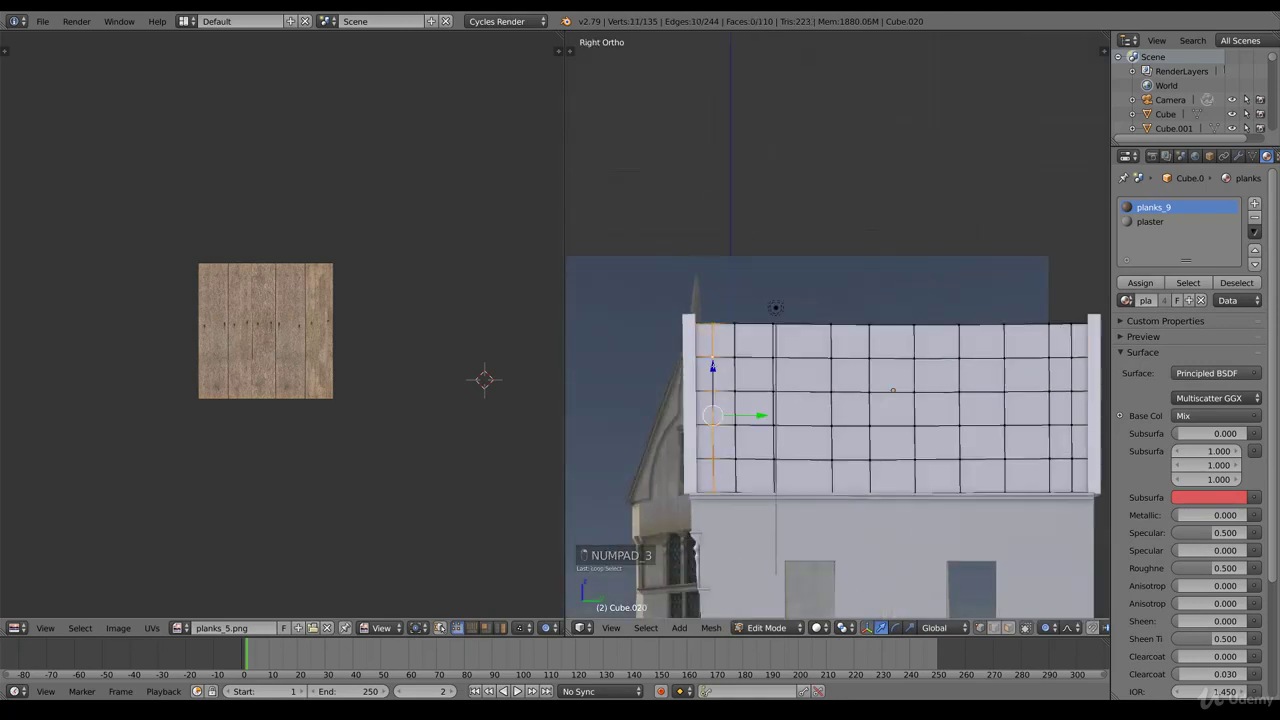
key("x")
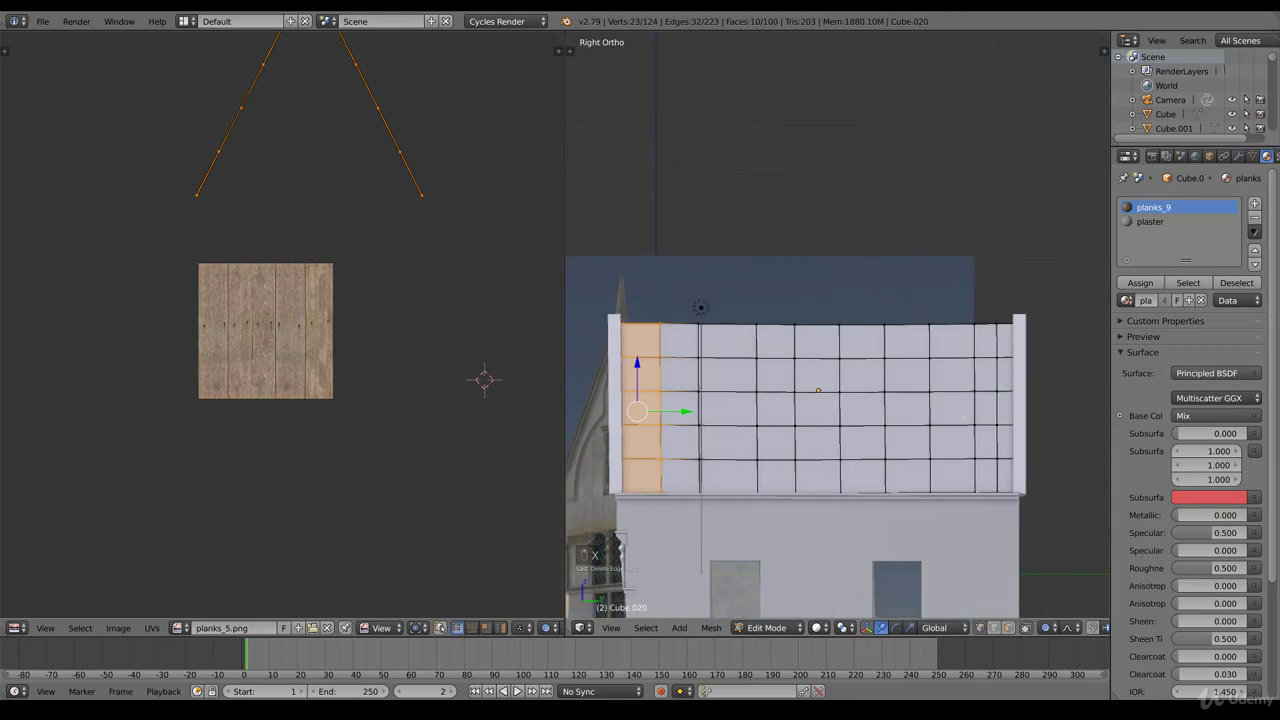
key("x")
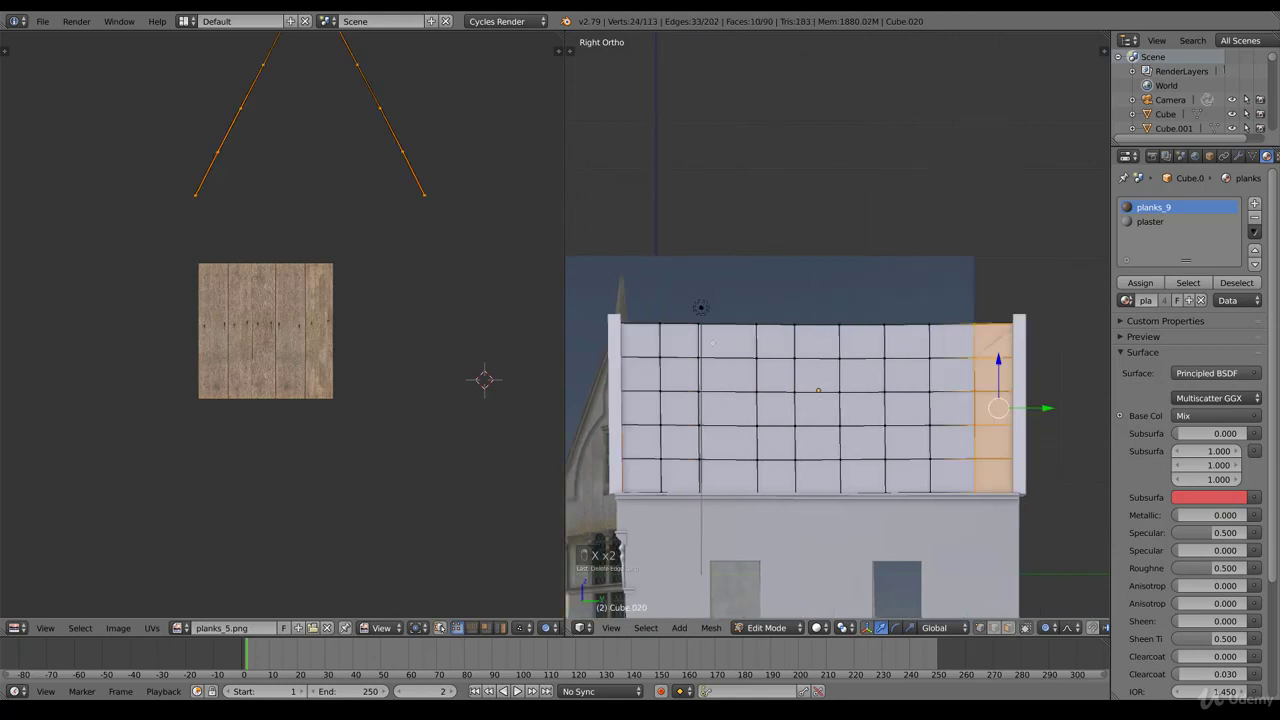
key("g")
key("o")
key("g")
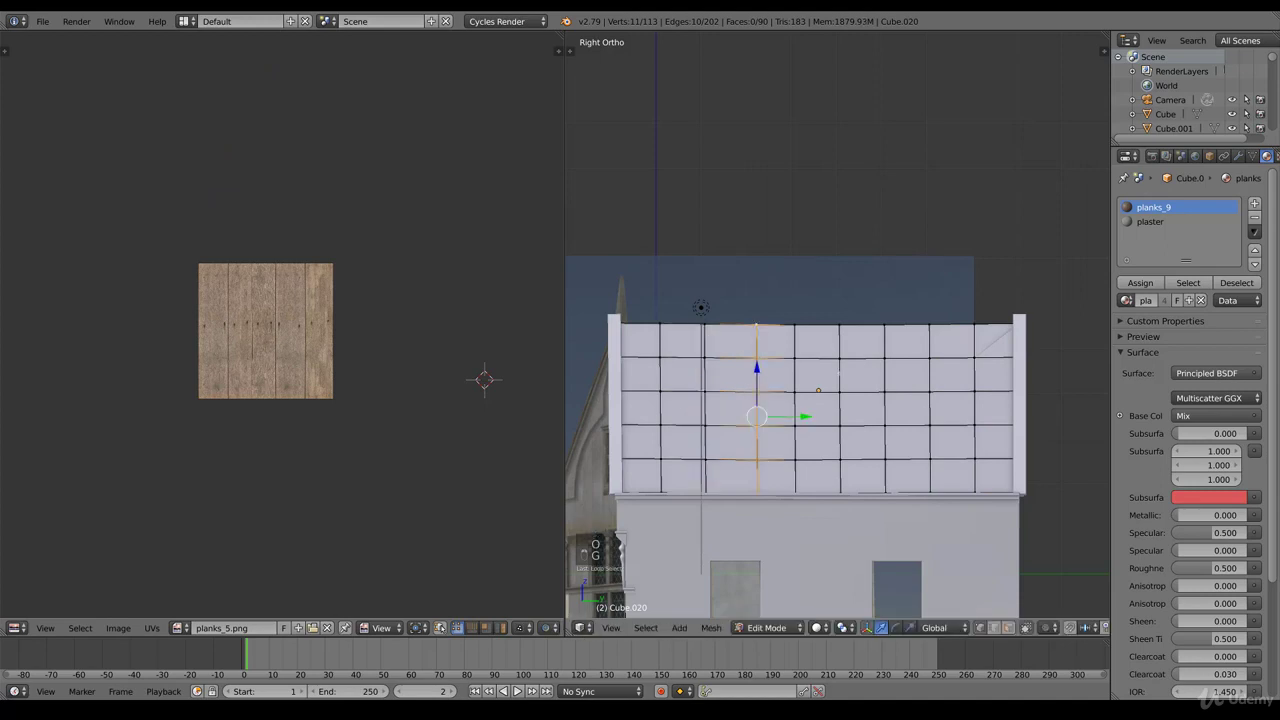
key("g")
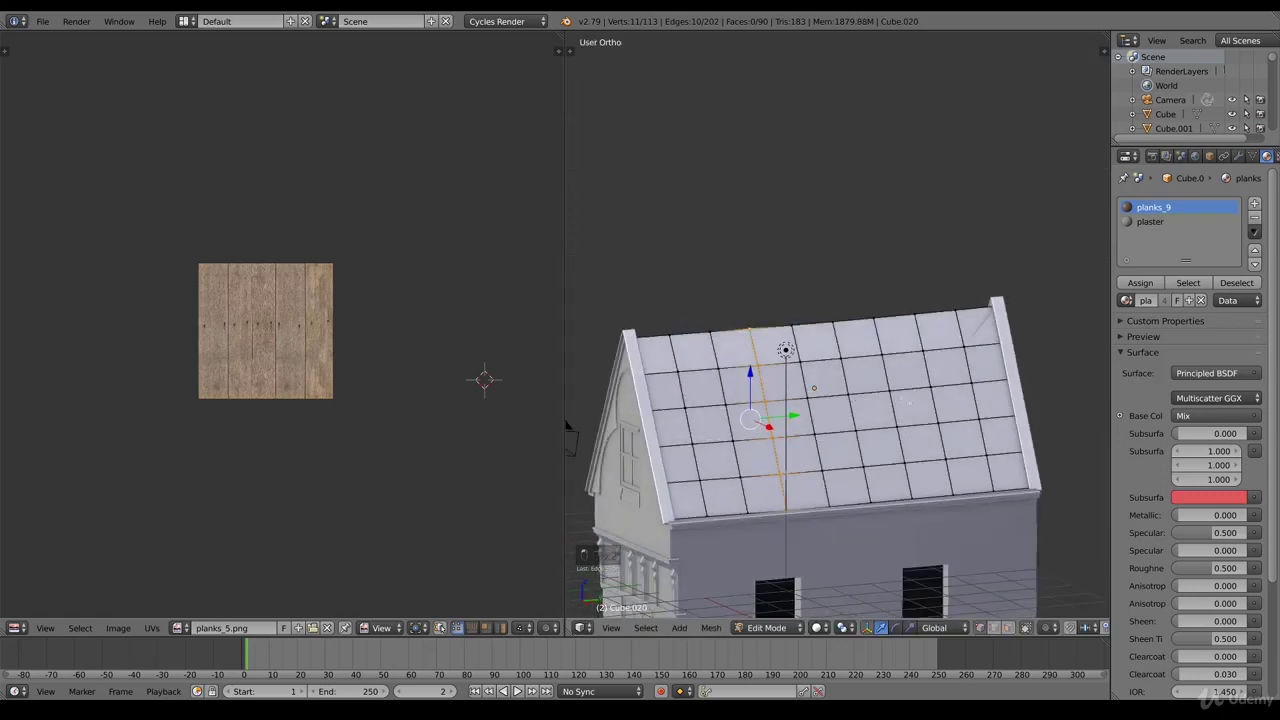
key("Tab")
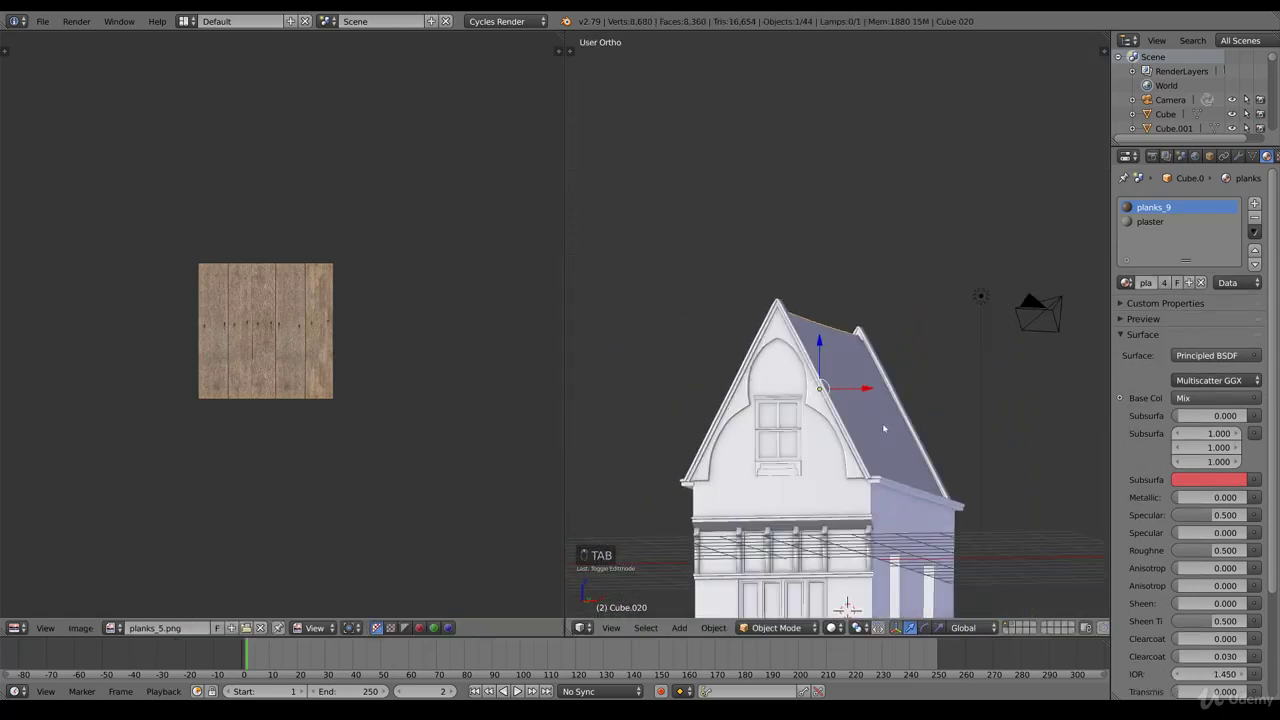
key("g")
- Move the roof's corner vertices toward the gable ridge, checking through wireframe
key("Tab")
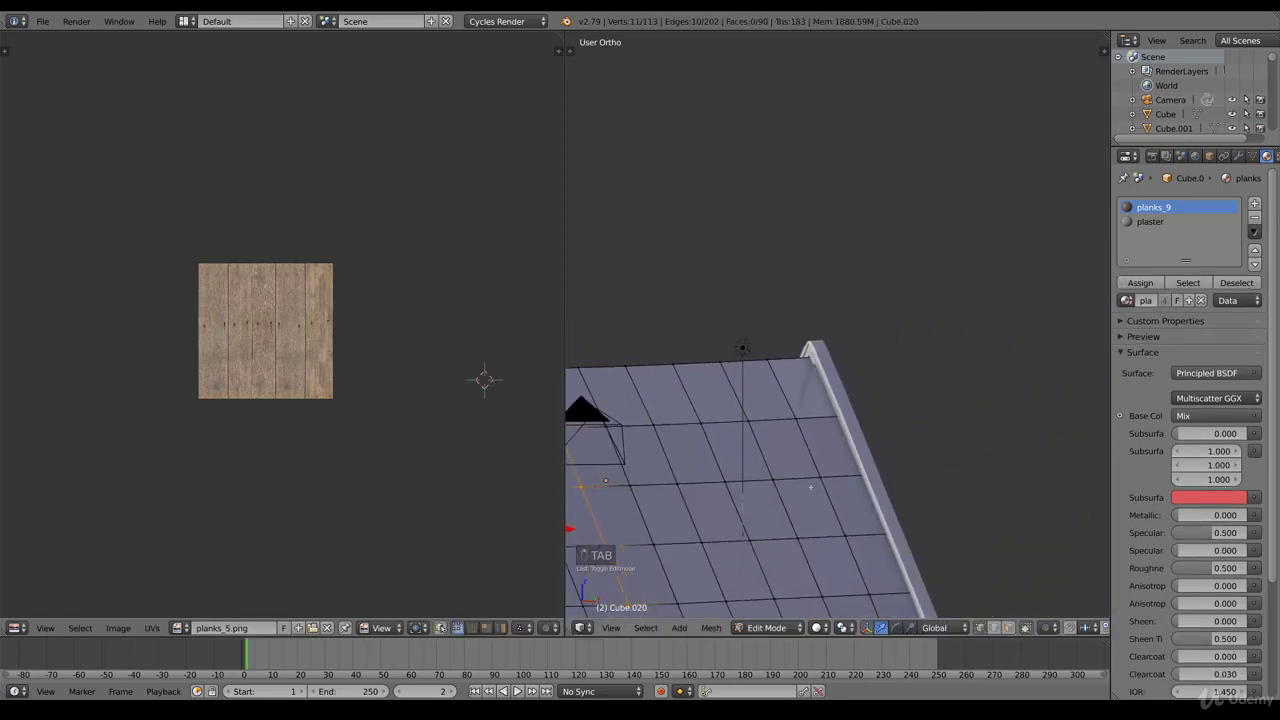
key("Tab")
key("Tab")
key("z")
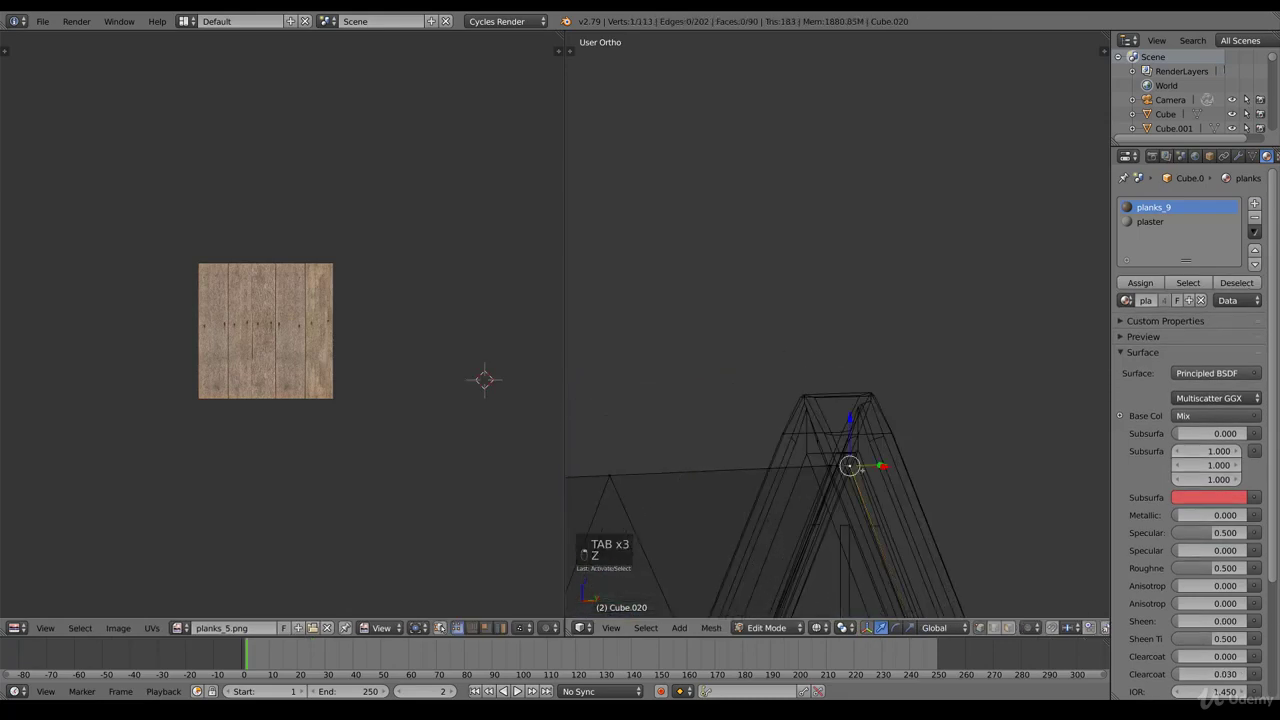
key("Tab")
key("z")
key("Tab")
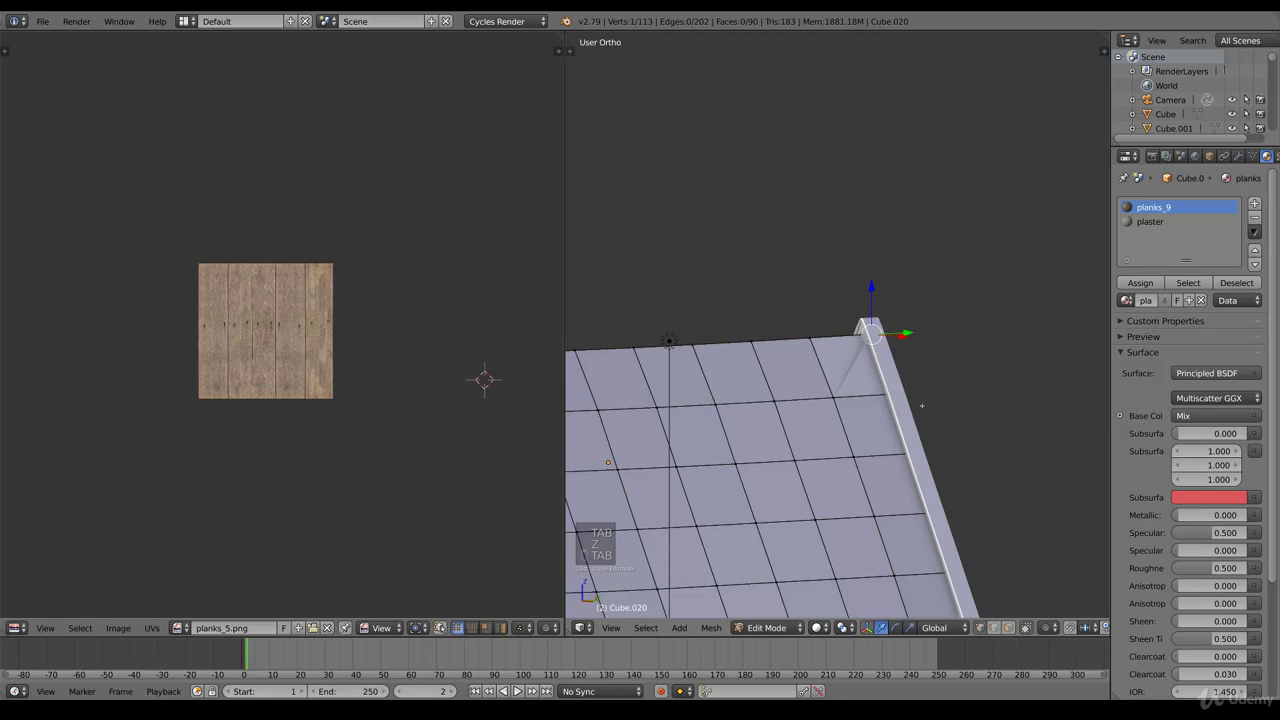
key("Tab")
key("Tab")
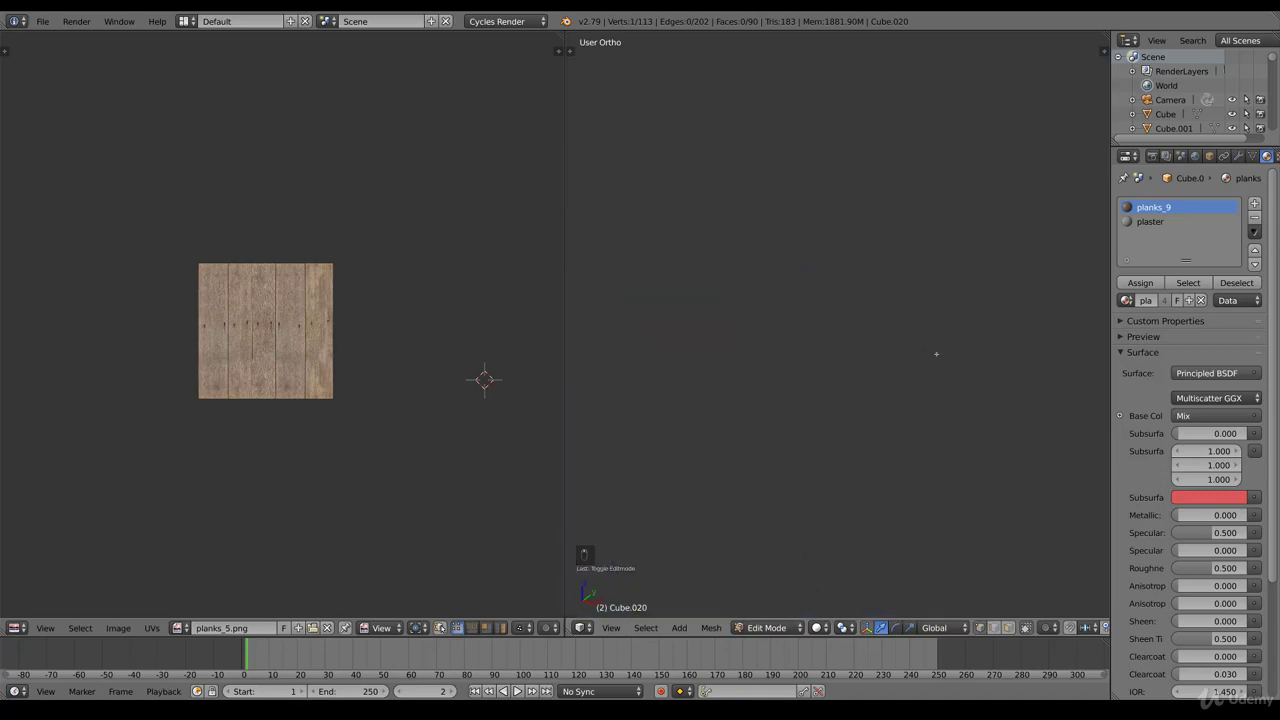
- Remove a stray vertex near the gable and fill the roof edge loop there
key("ctrl+KP_Decimal")
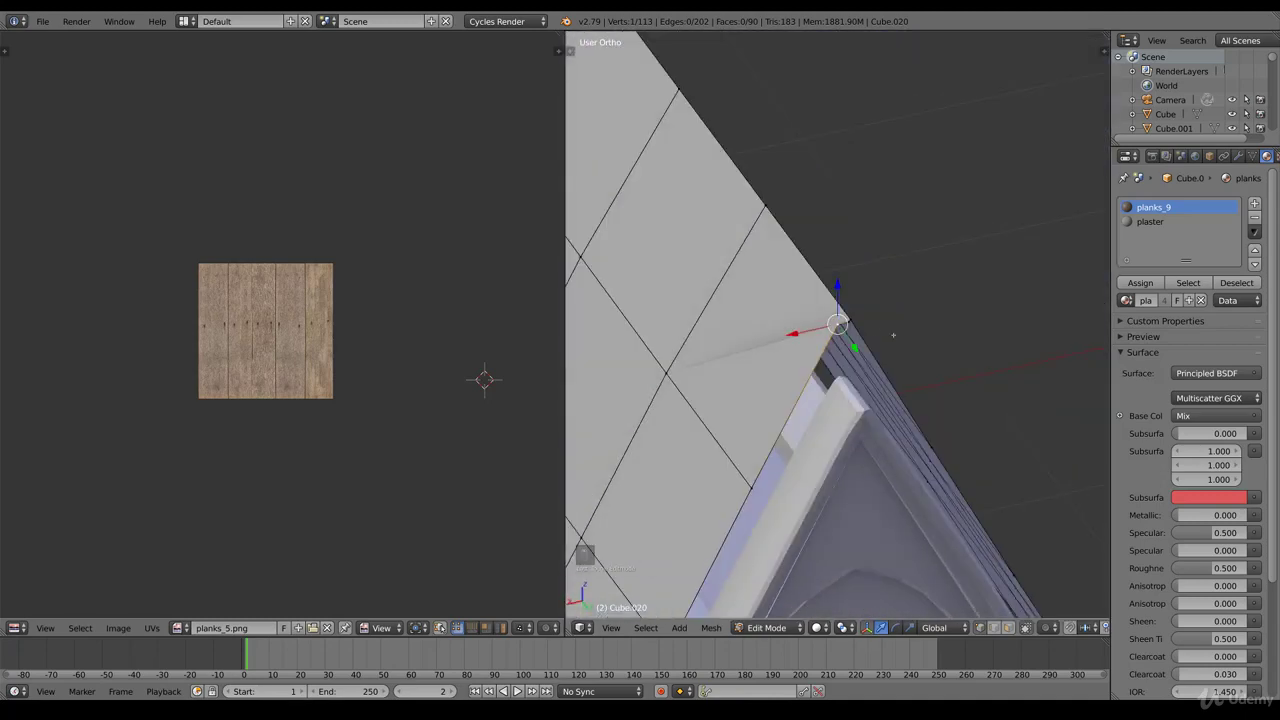
key("x")
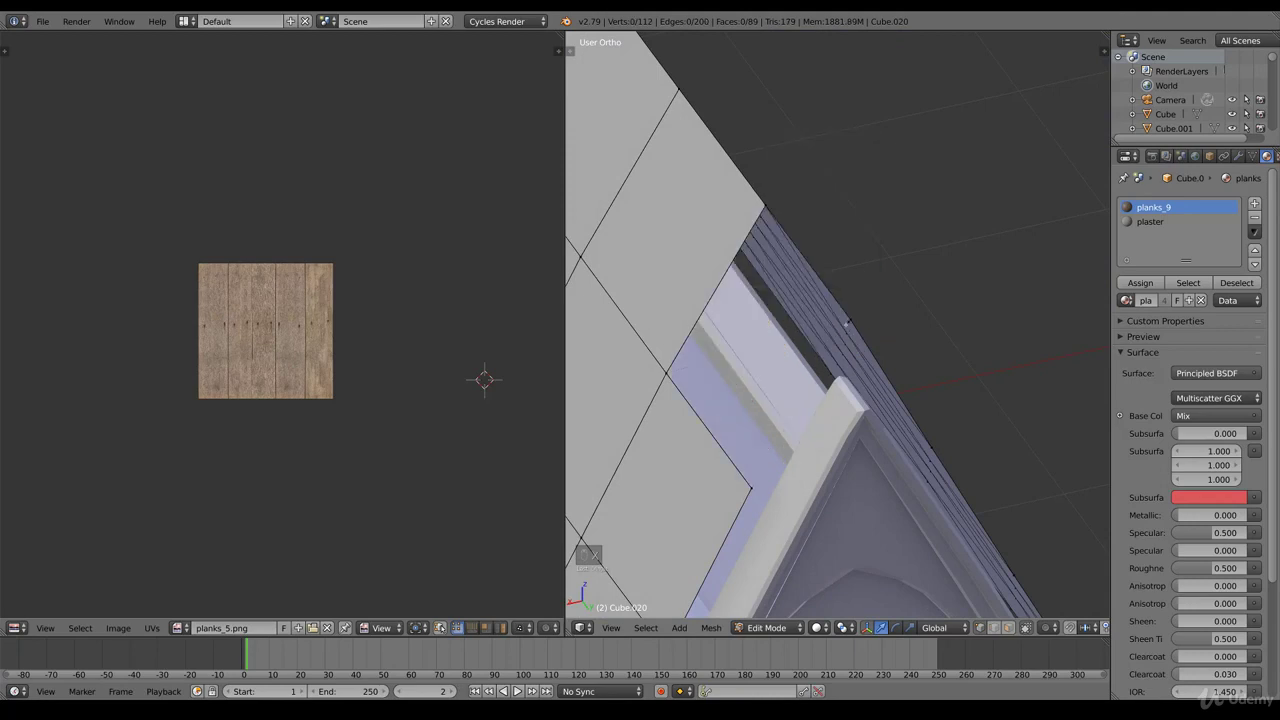
key("x")
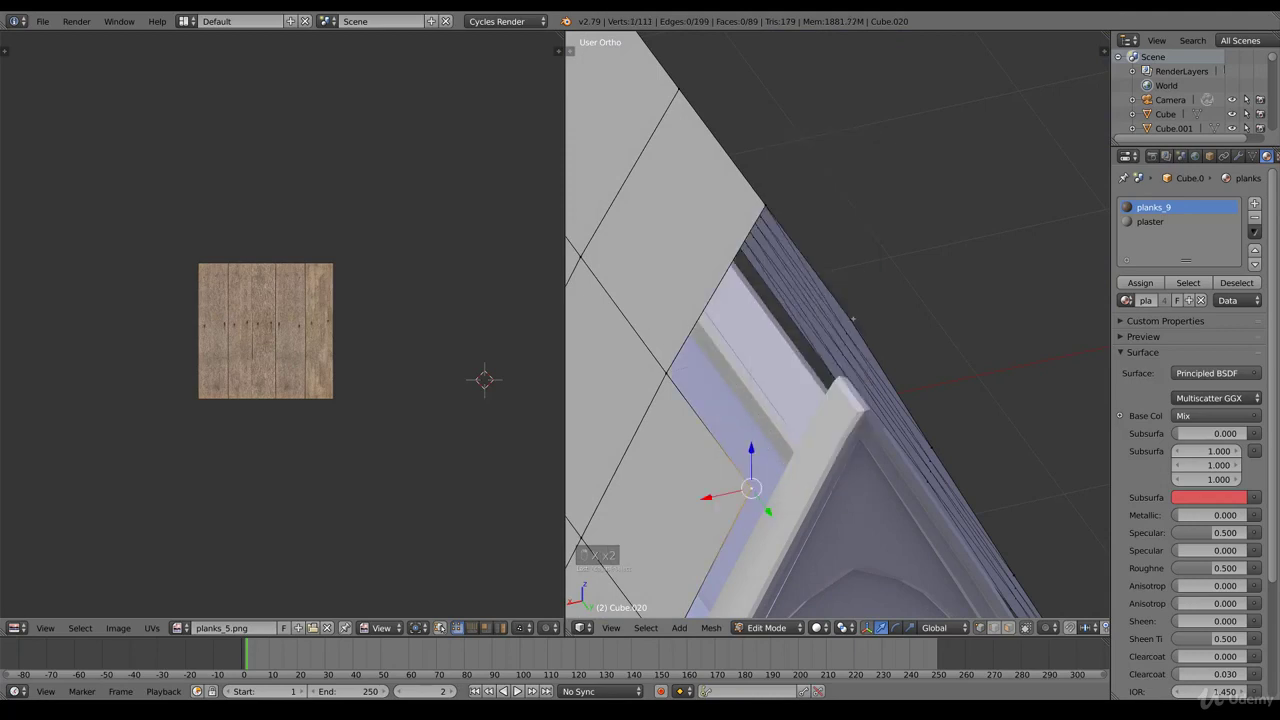
key("f")
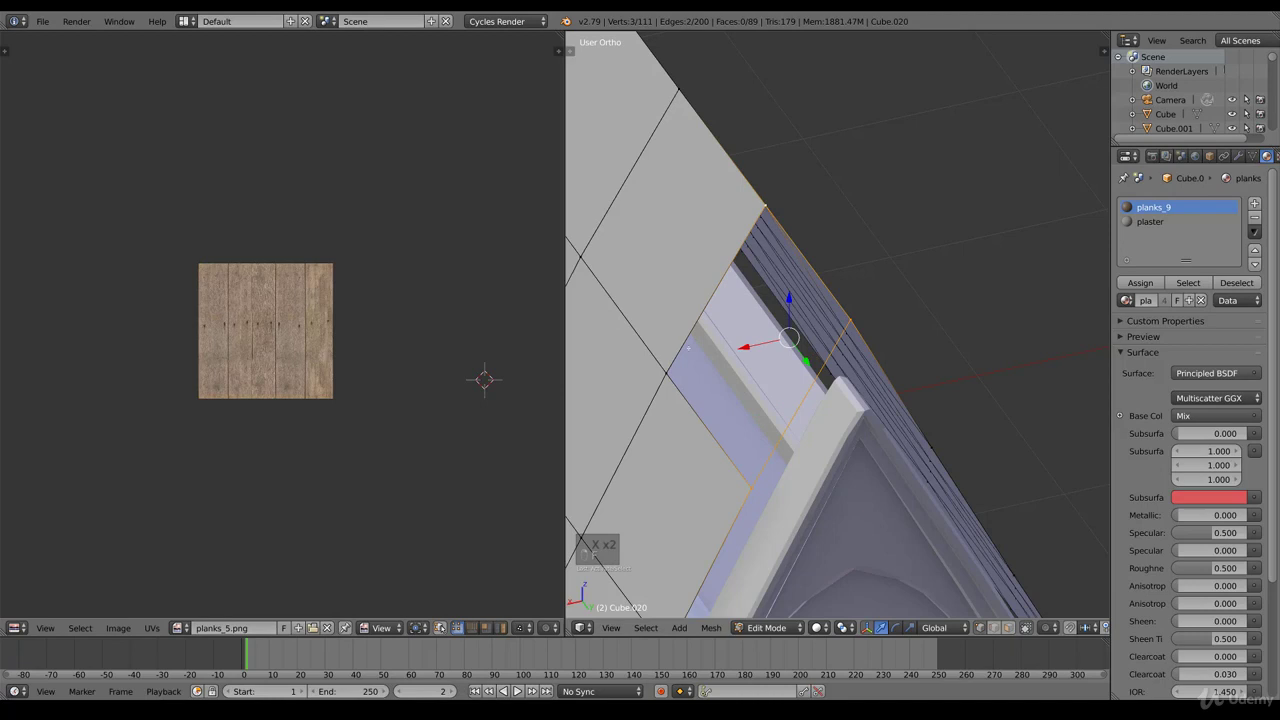
key("f")
key("Tab")
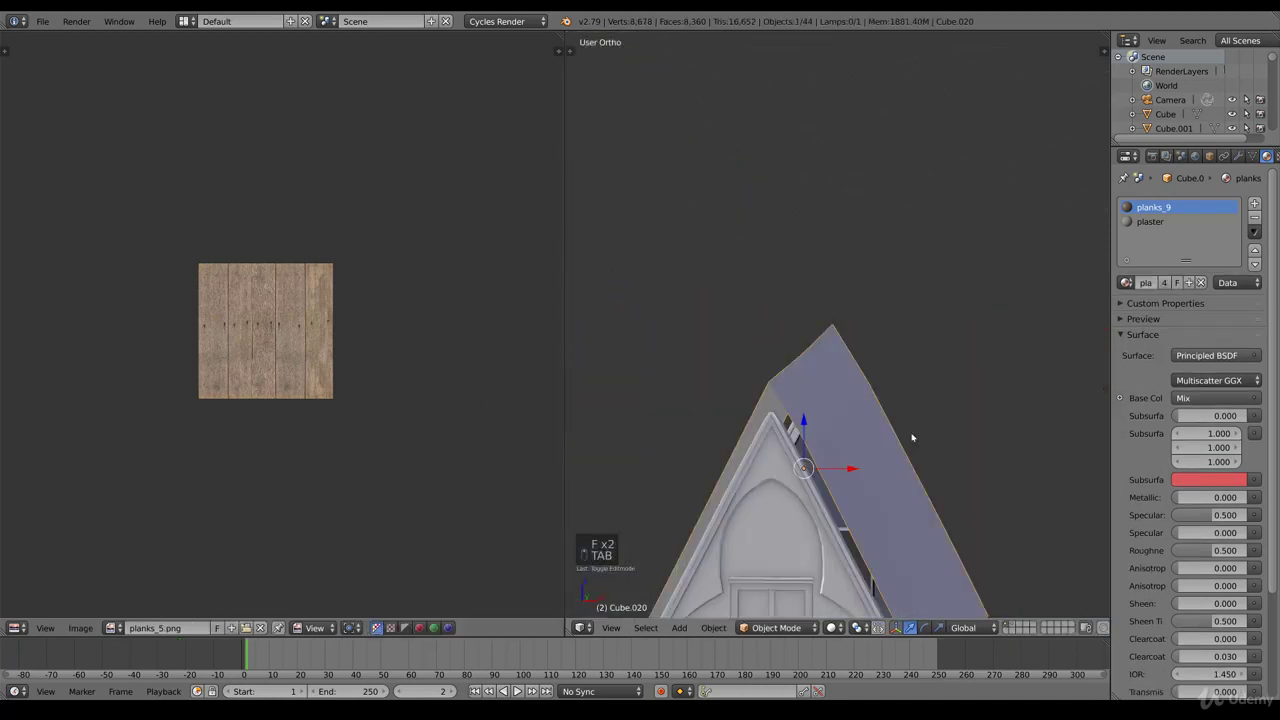
key("Tab")
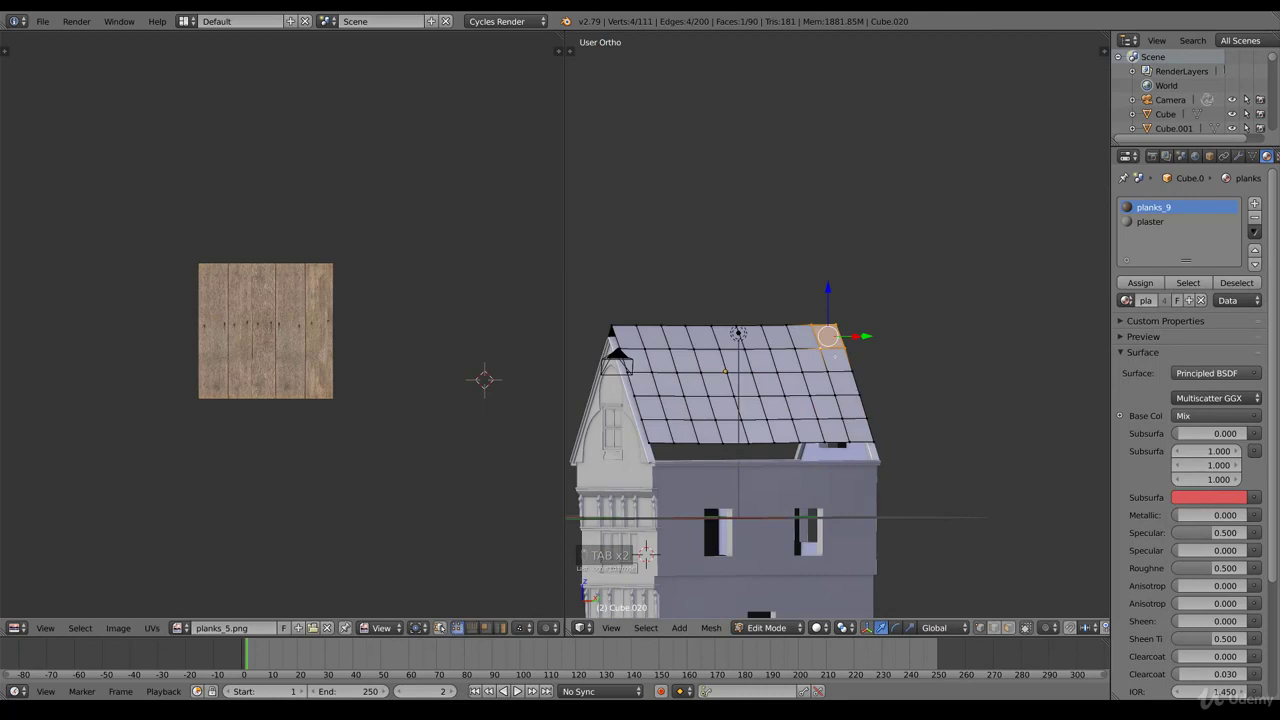
- Align the roof slab's top edge with the gable ridge from the side view
key("KP_3")
key("z")
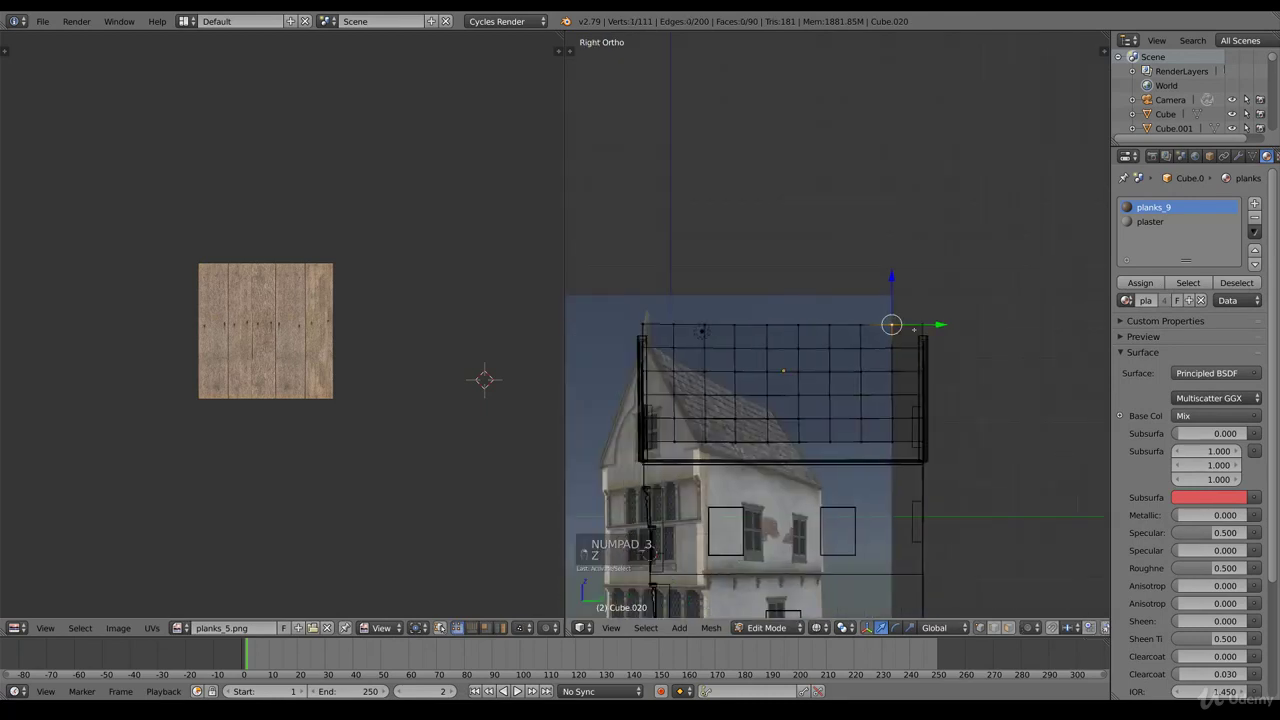
key("b")
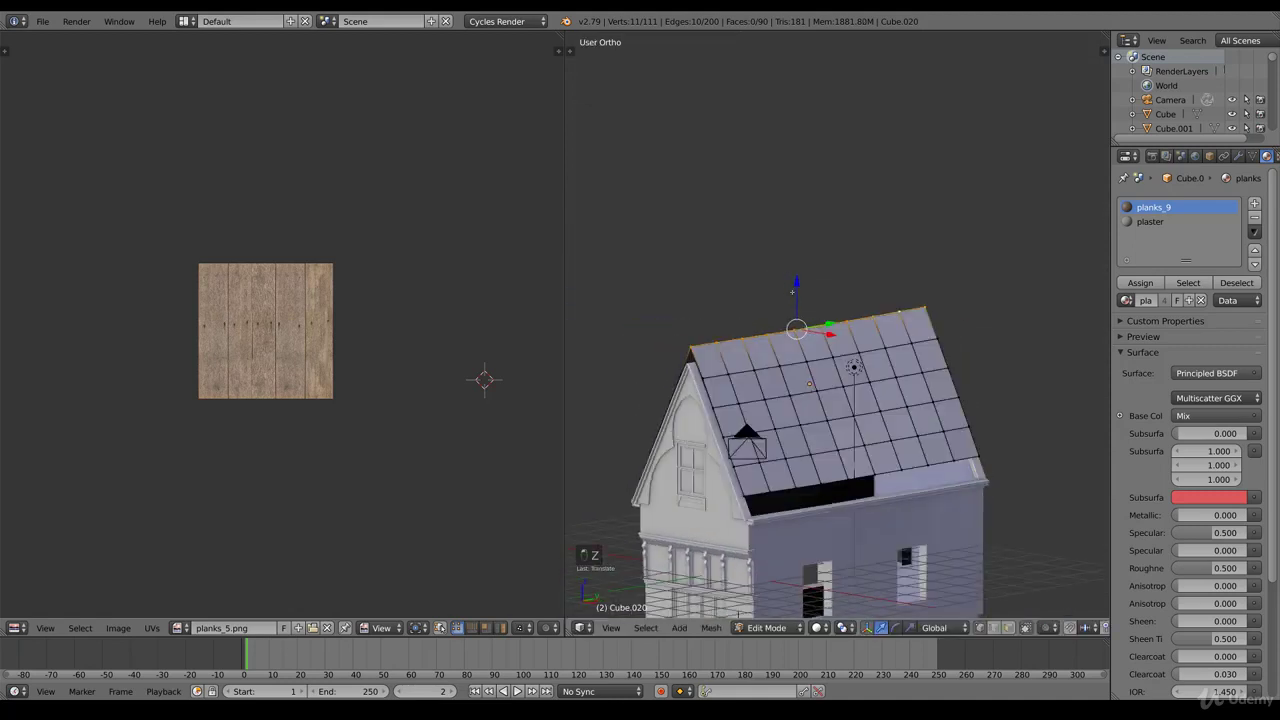
key("Tab")
key("Tab")
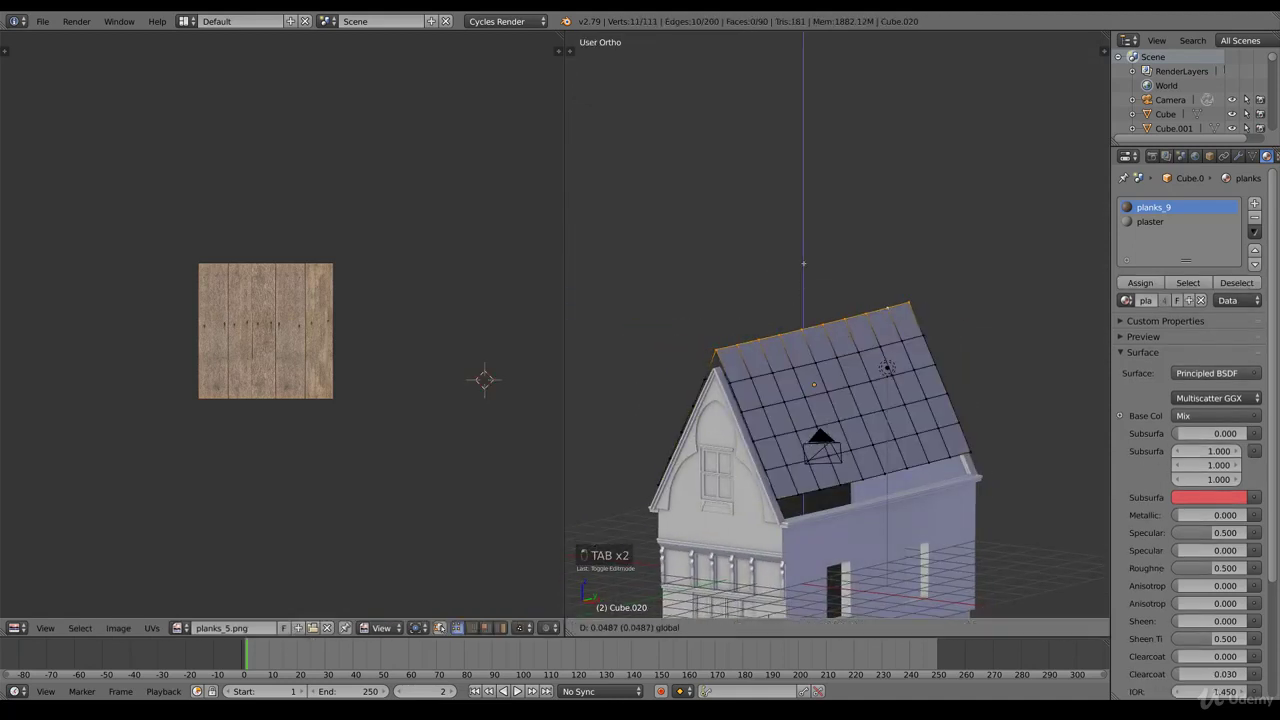
key("Tab")
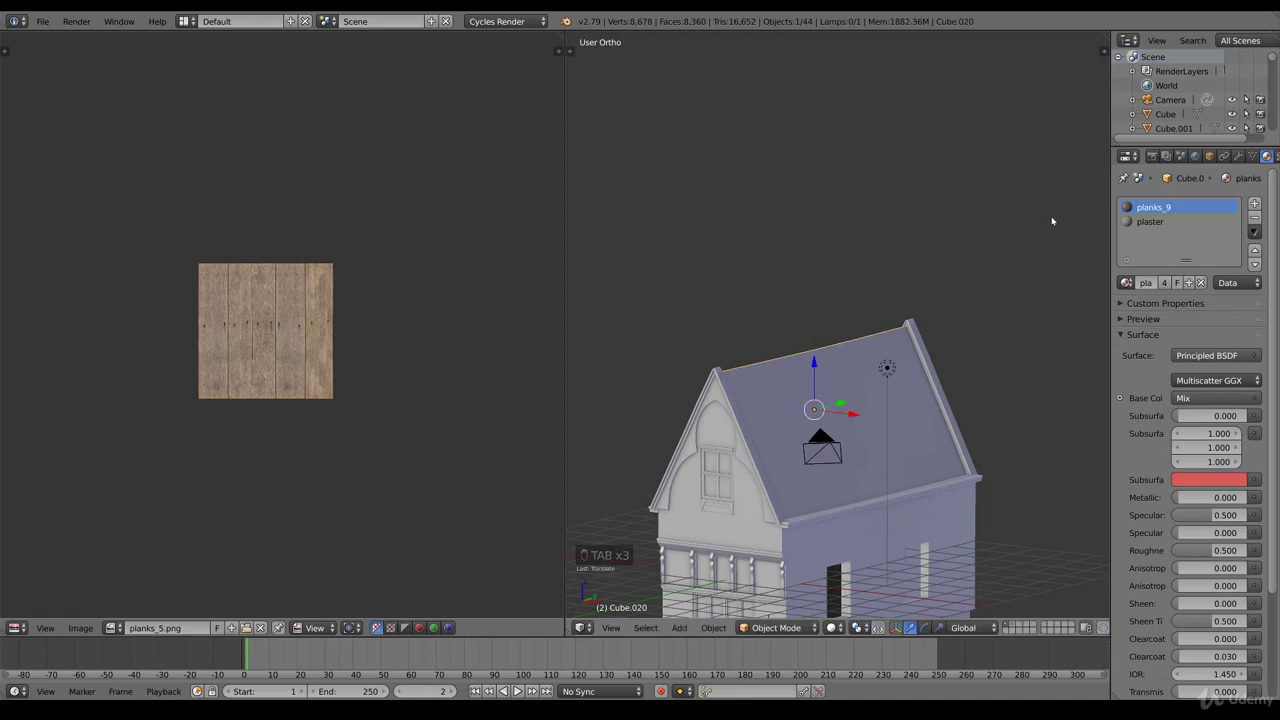
- Wire an Image Texture node's Color into the new roof material's Principled BSDF Base Color
left_click_drag(1264, 219, 1265, 341)
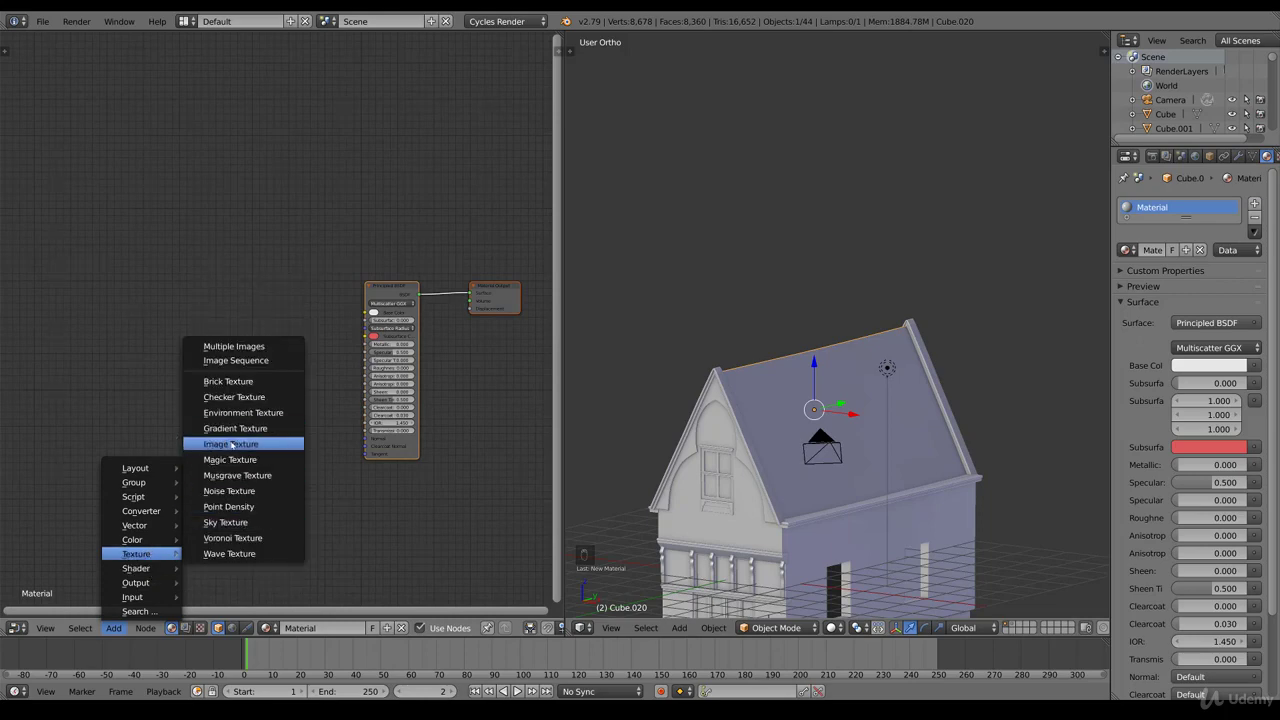
left_click_drag(300, 319, 334, 320)
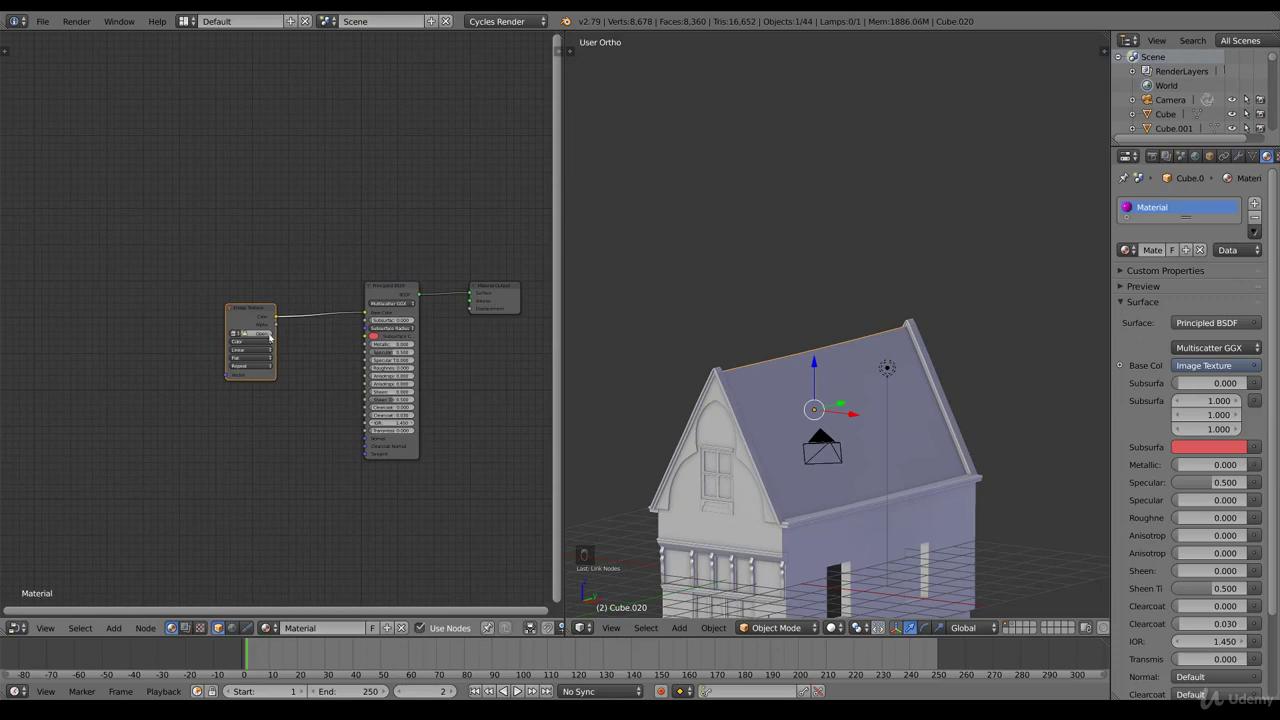
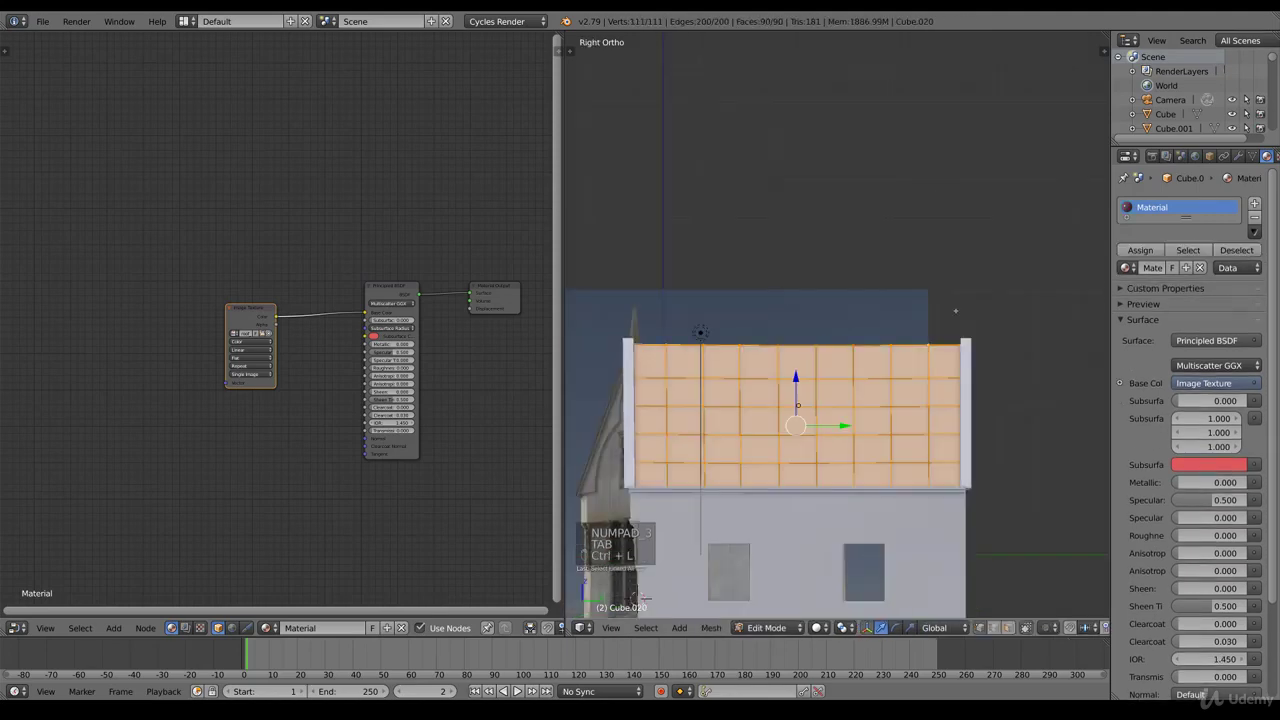
- Unwrap the roof faces and enlarge the UV layout over the roof_07 tile image
key("u")
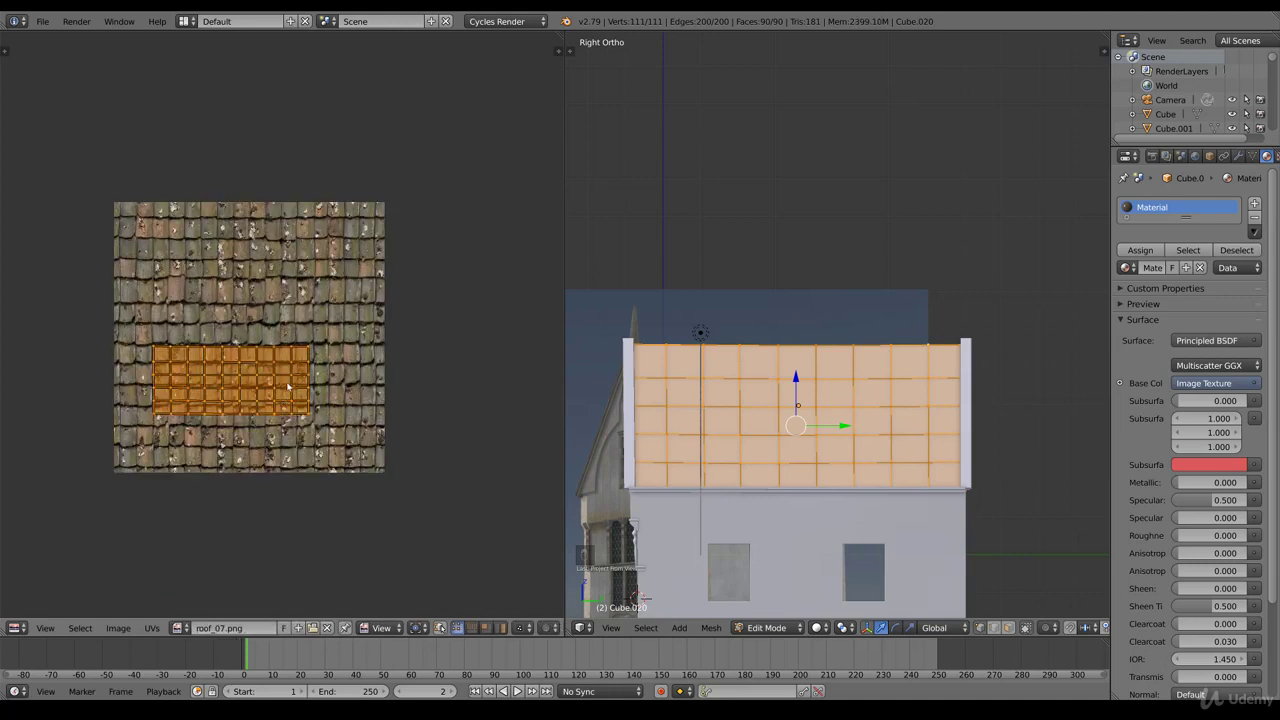
key("s")
key("g")
key("s")
key("g")
key("s")
key("s")
key("s")
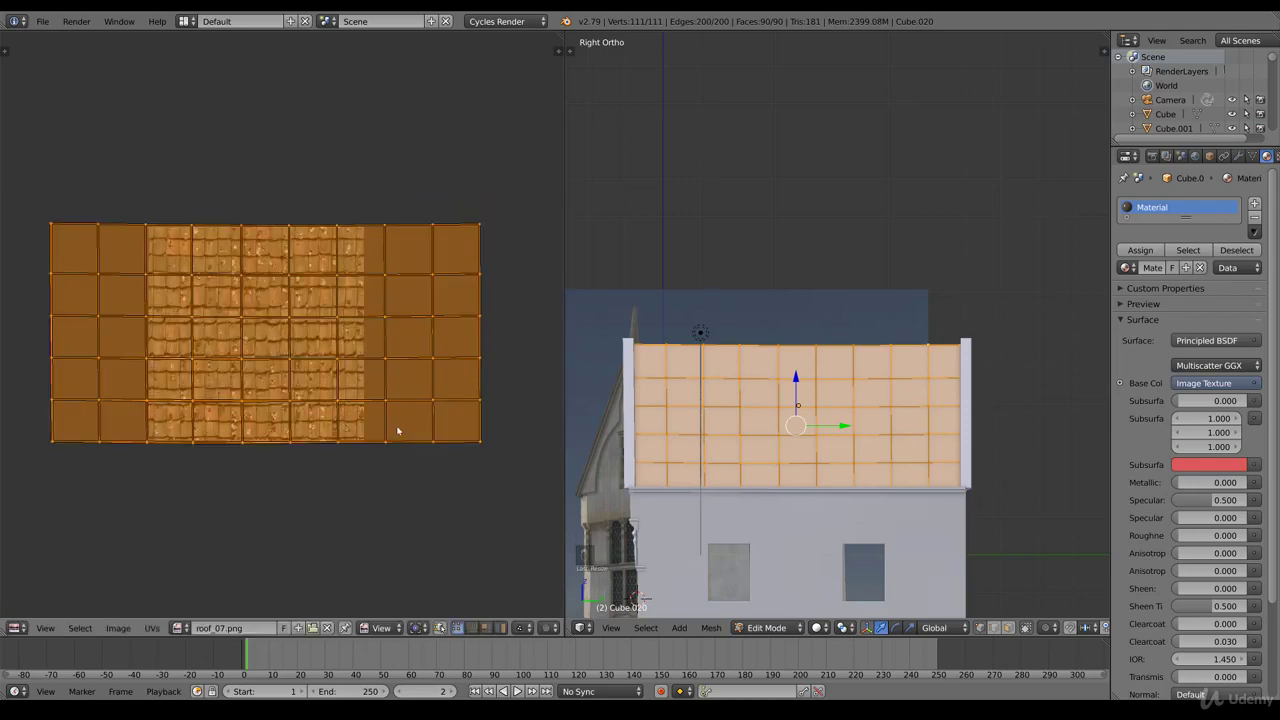
- Shift the roof UVs vertically and preview the tiled roof on the house
key("g")
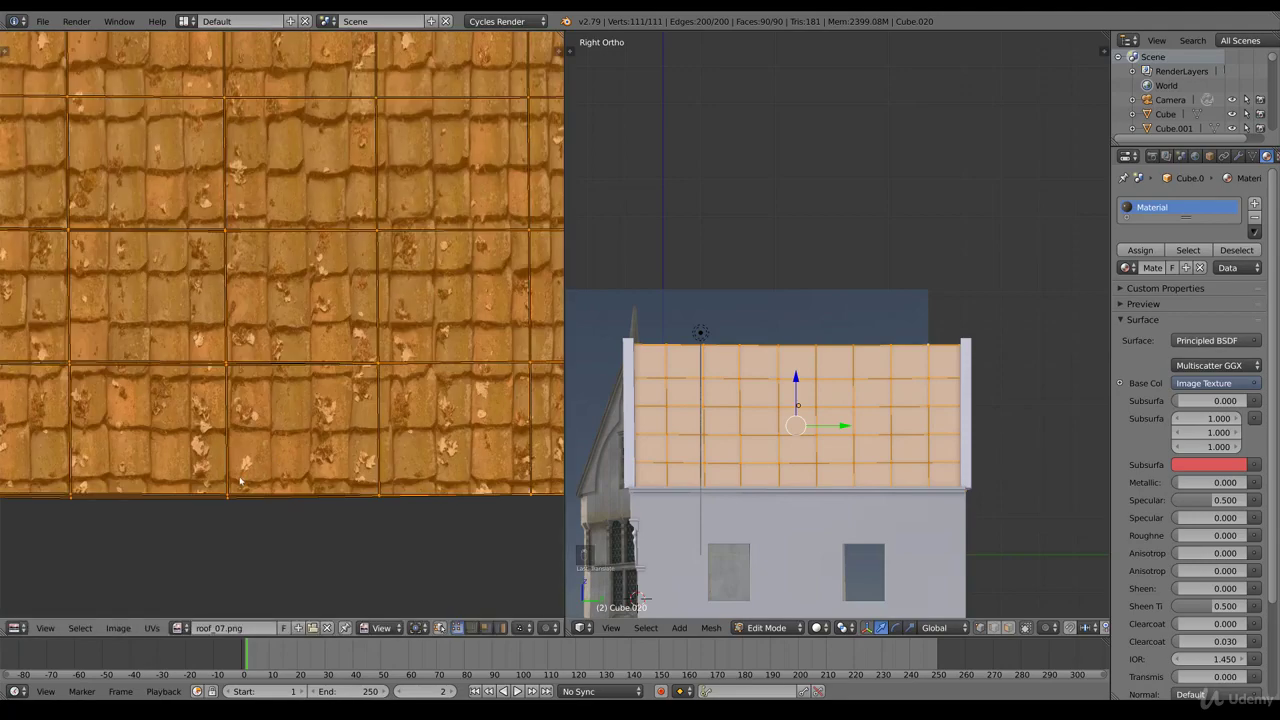
key("g")
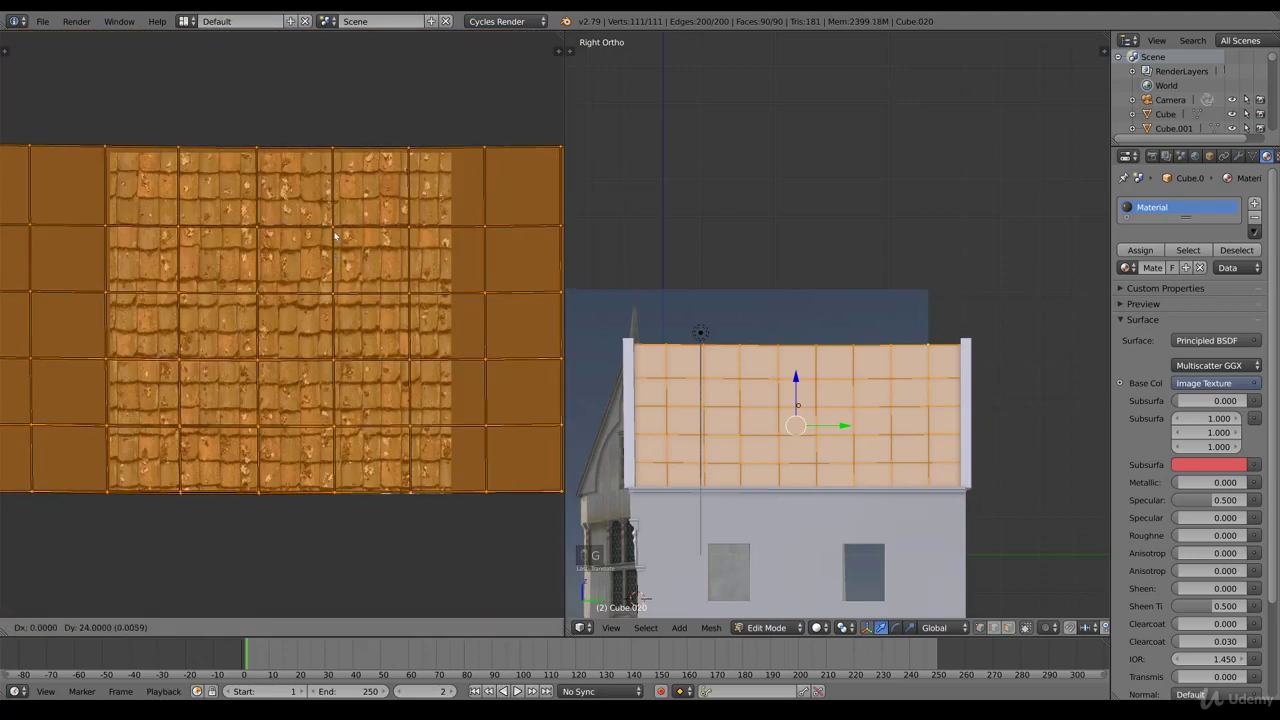
key("Tab")
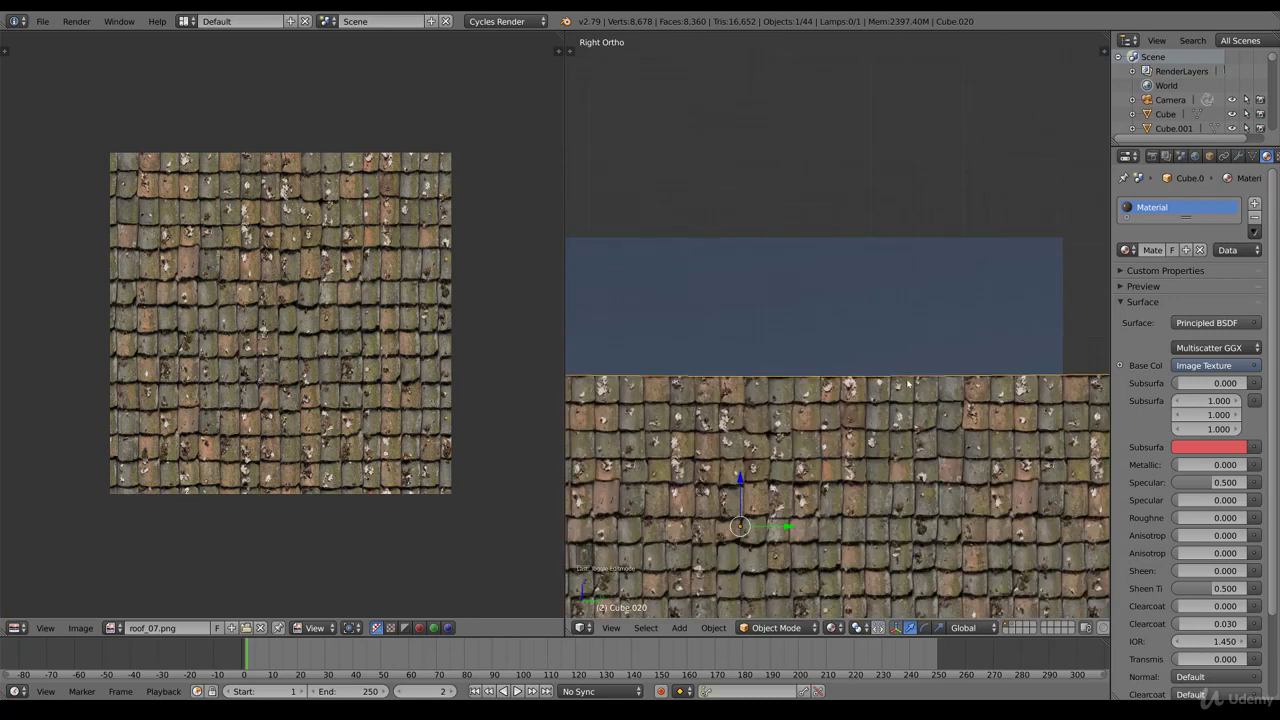
key("Tab")
key("g")
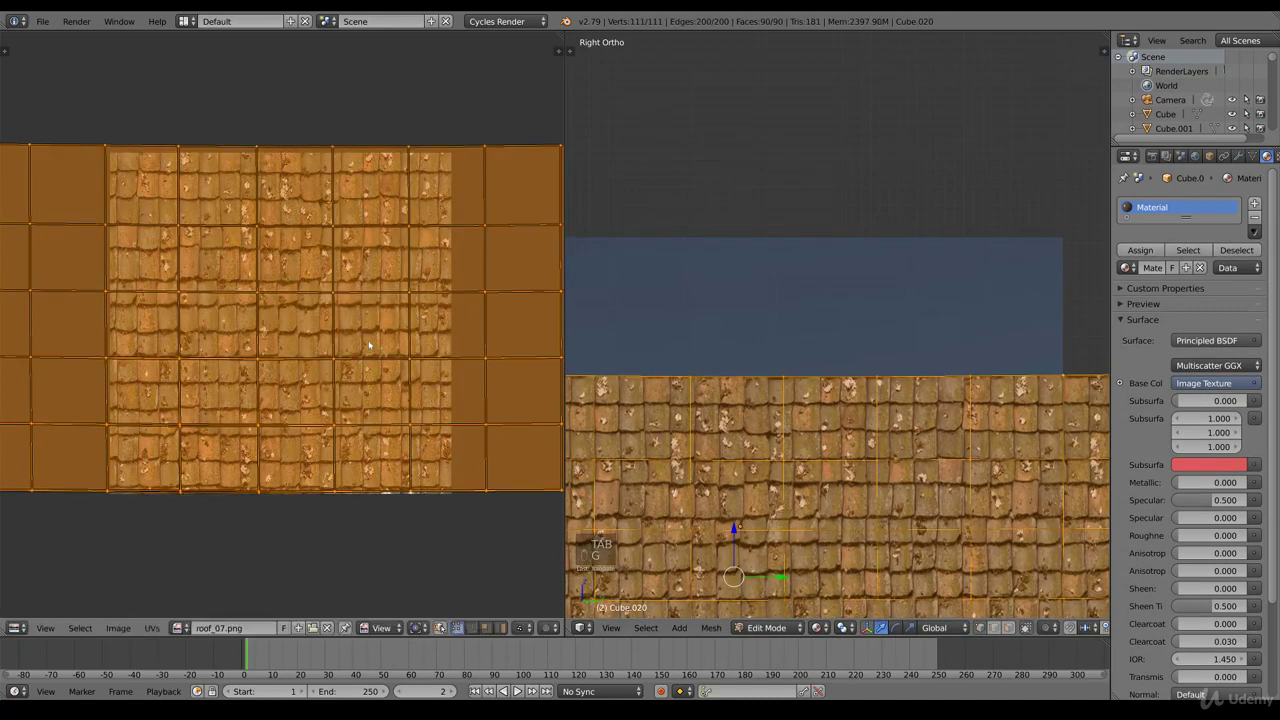
key("Tab")
- Add Subdivision Surface and Displace modifiers to the roof
left_click_drag(791, 413, 813, 411)
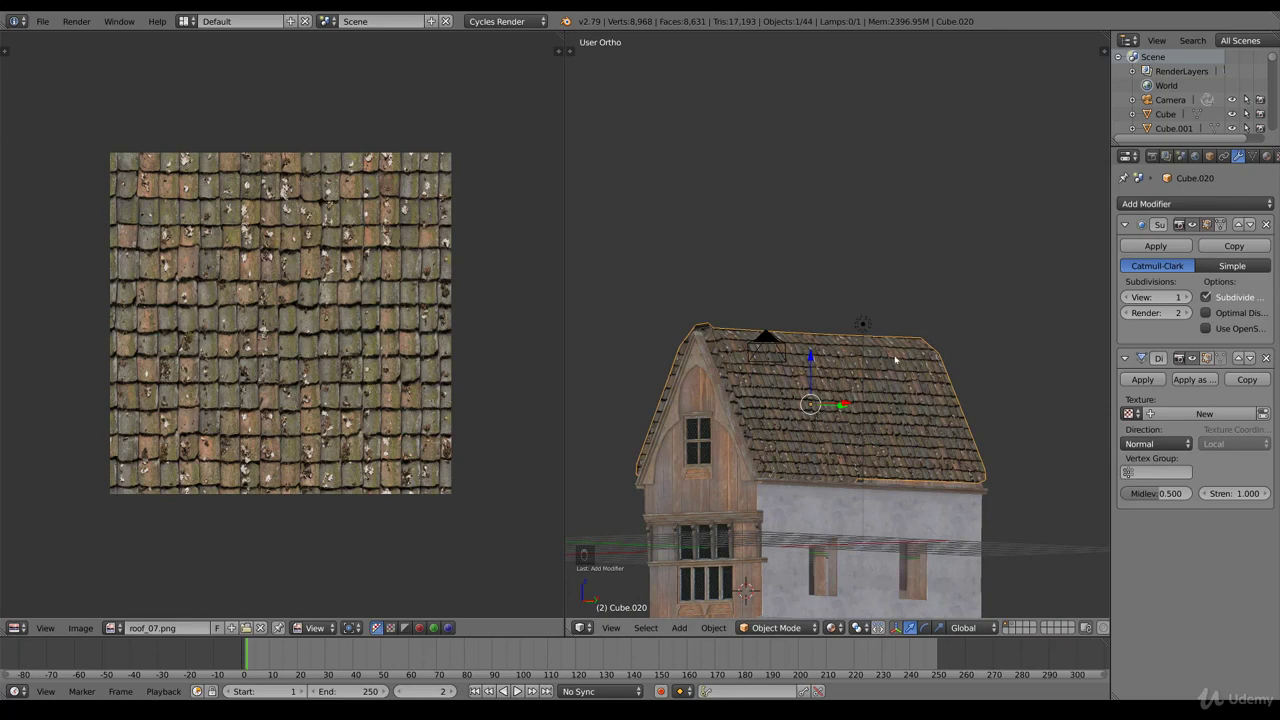
key("Tab")
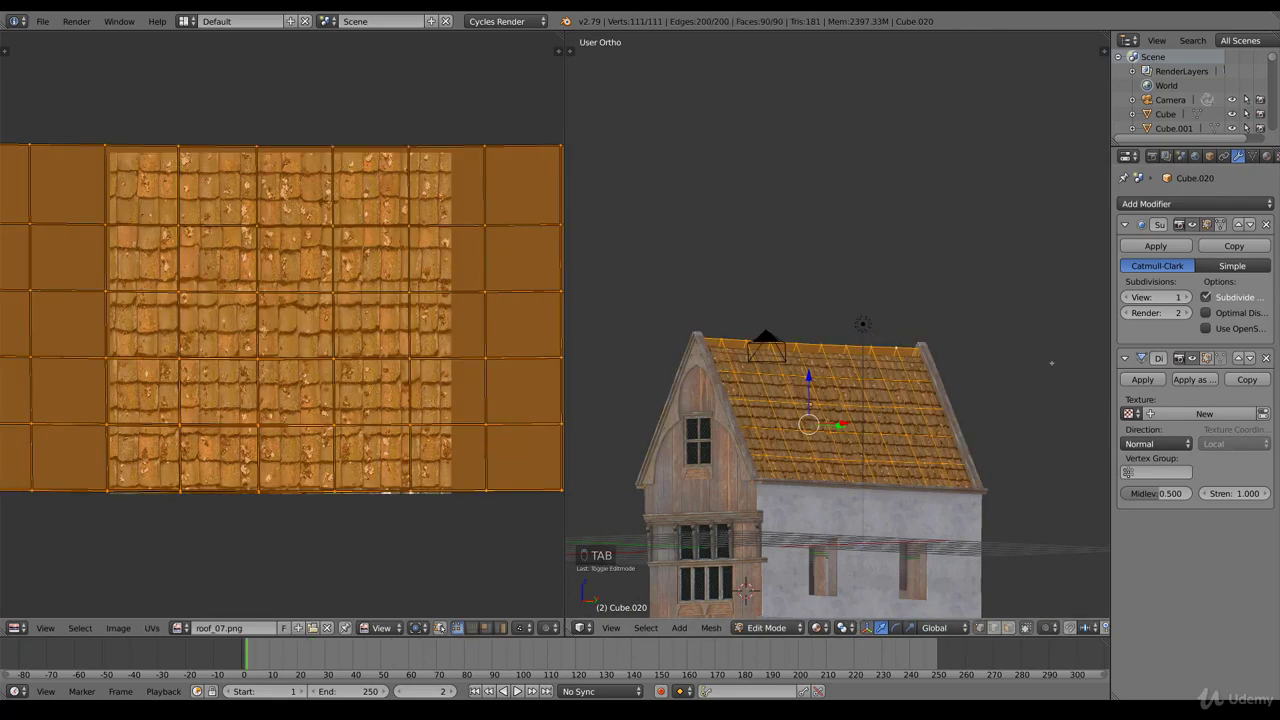
key("Tab")
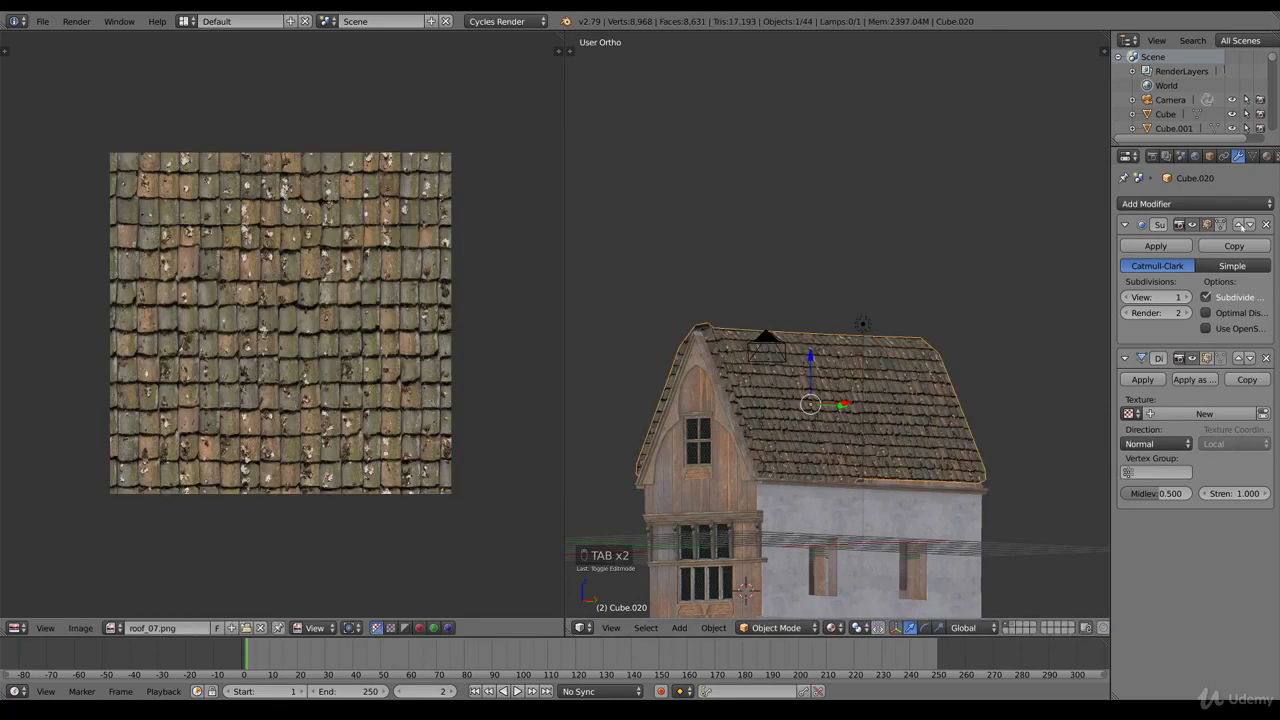
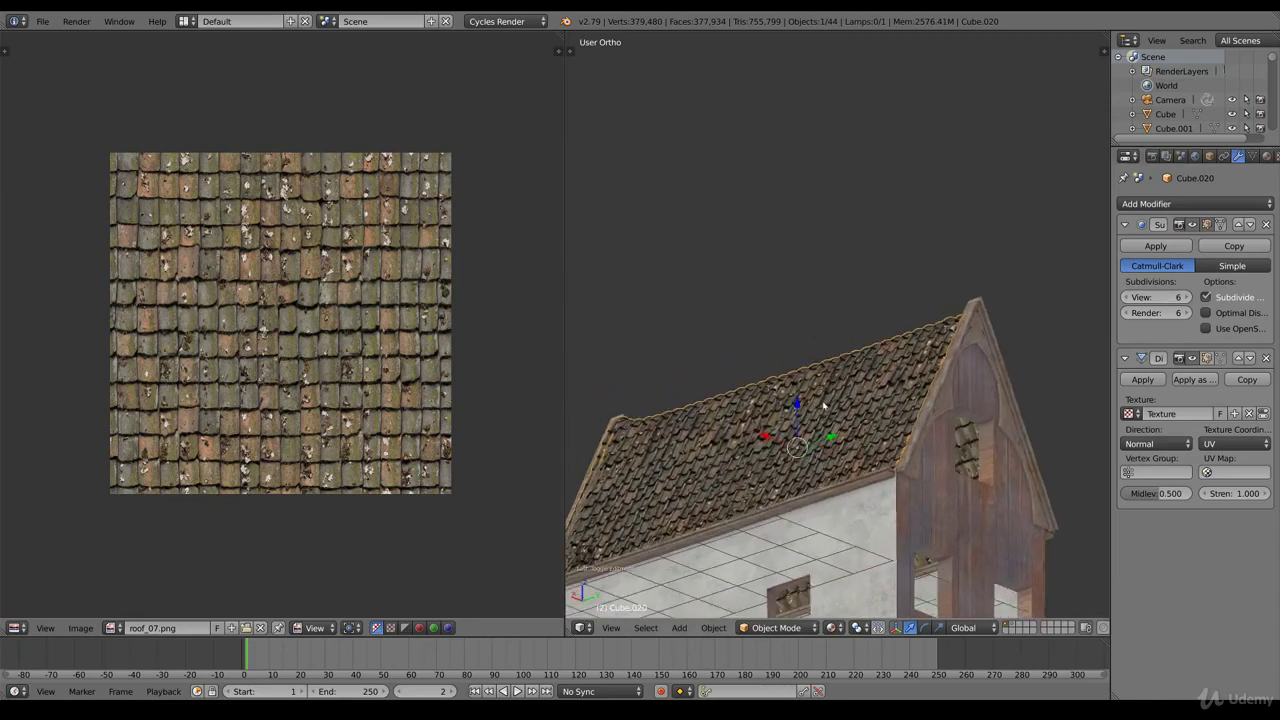
- Set the roof's subdivision to Simple and inspect the displaced tile relief
left_click_drag(883, 415, 583, 343)
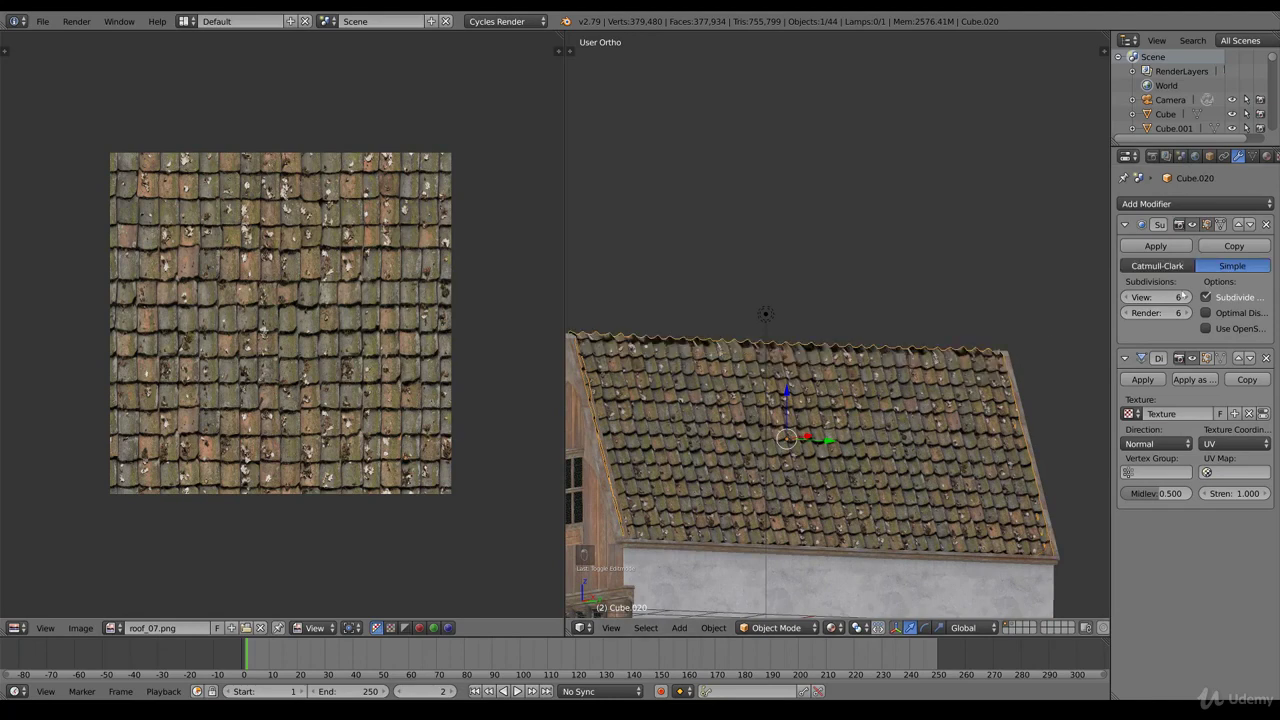
left_click_drag(803, 303, 899, 405)
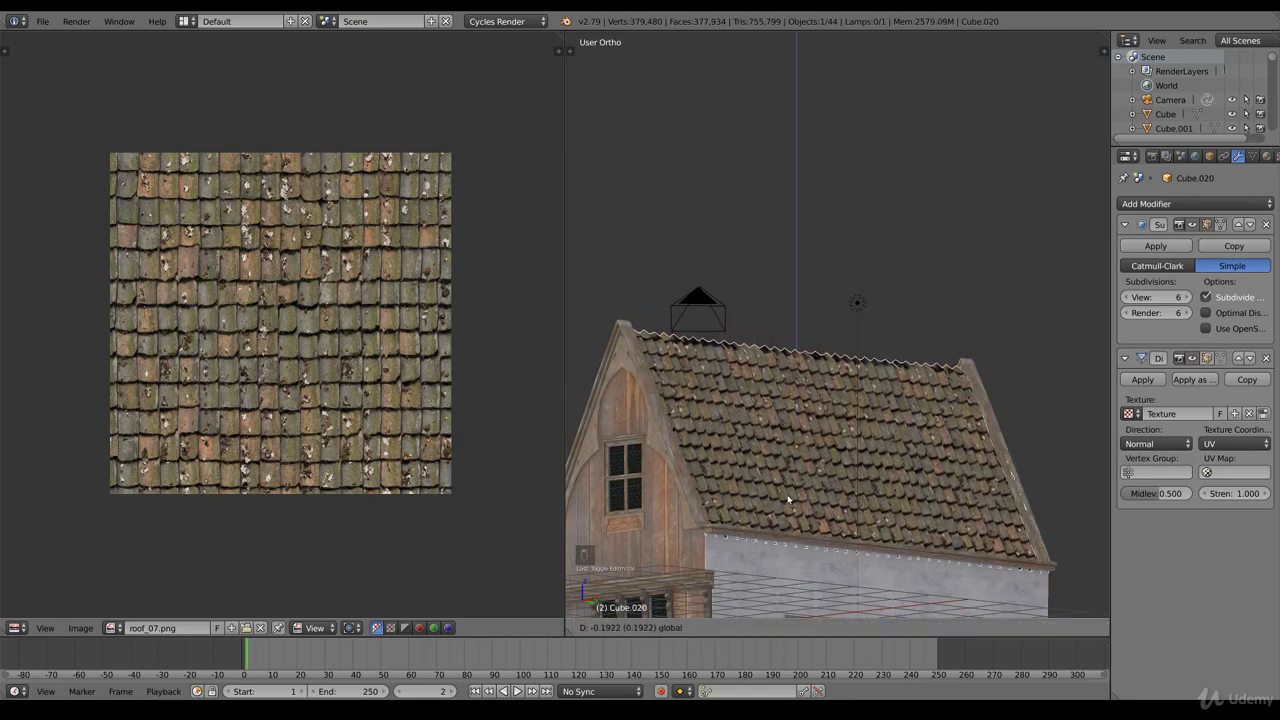
middle_click(1034, 422)
key("s")
key("s")
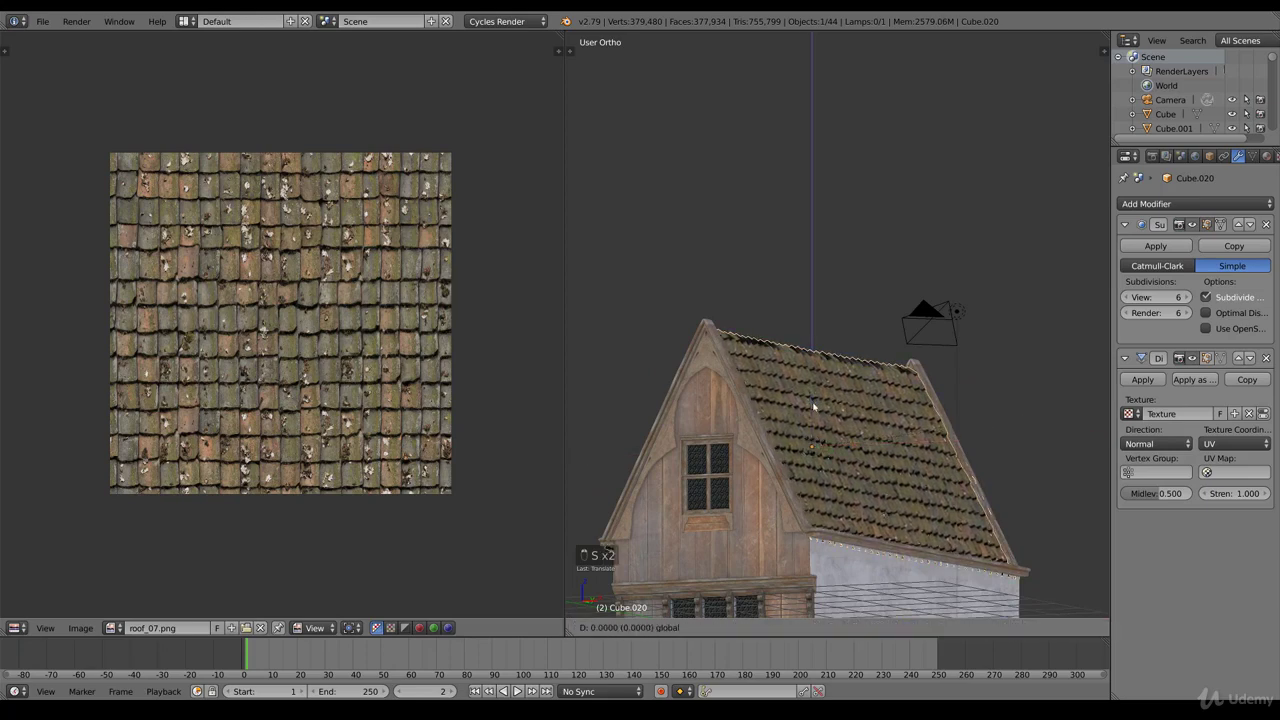
left_click_drag(916, 437, 996, 424)
key("s")
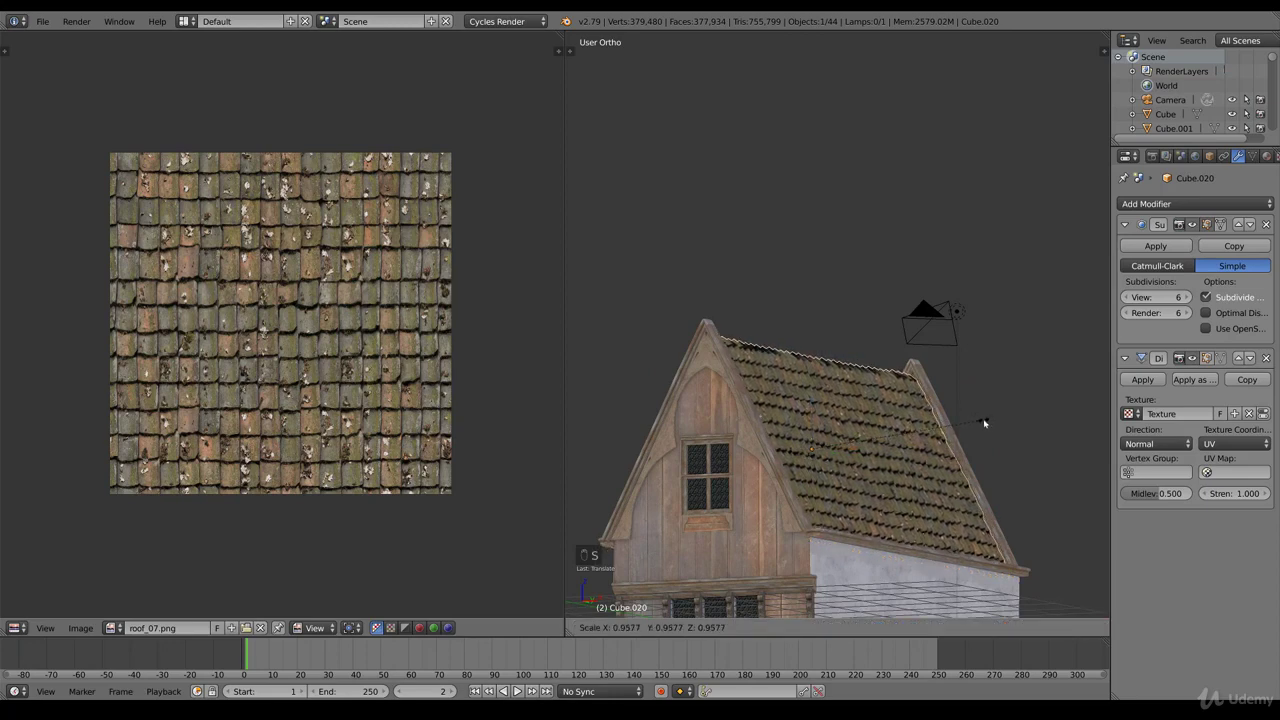
key("s")
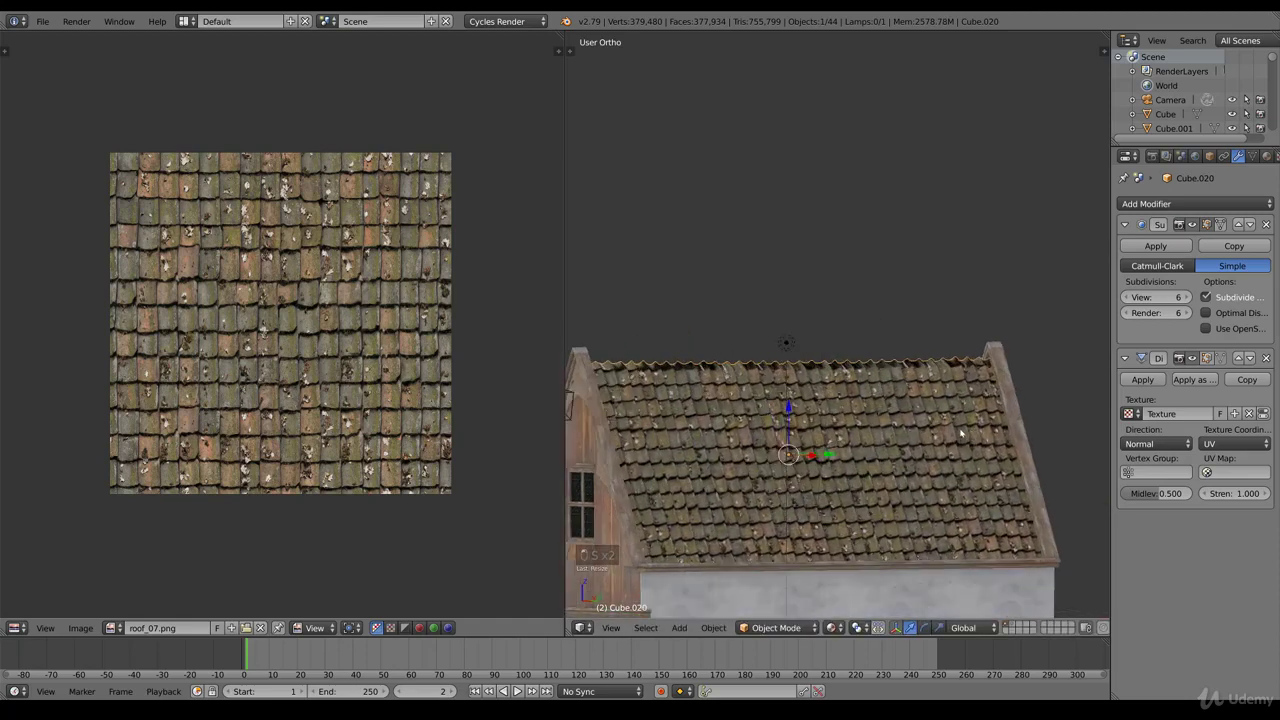
- Apply Rotation & Scale to the roof, set viewport subdivisions to 3, deselect and view from front
key("ctrl+a")
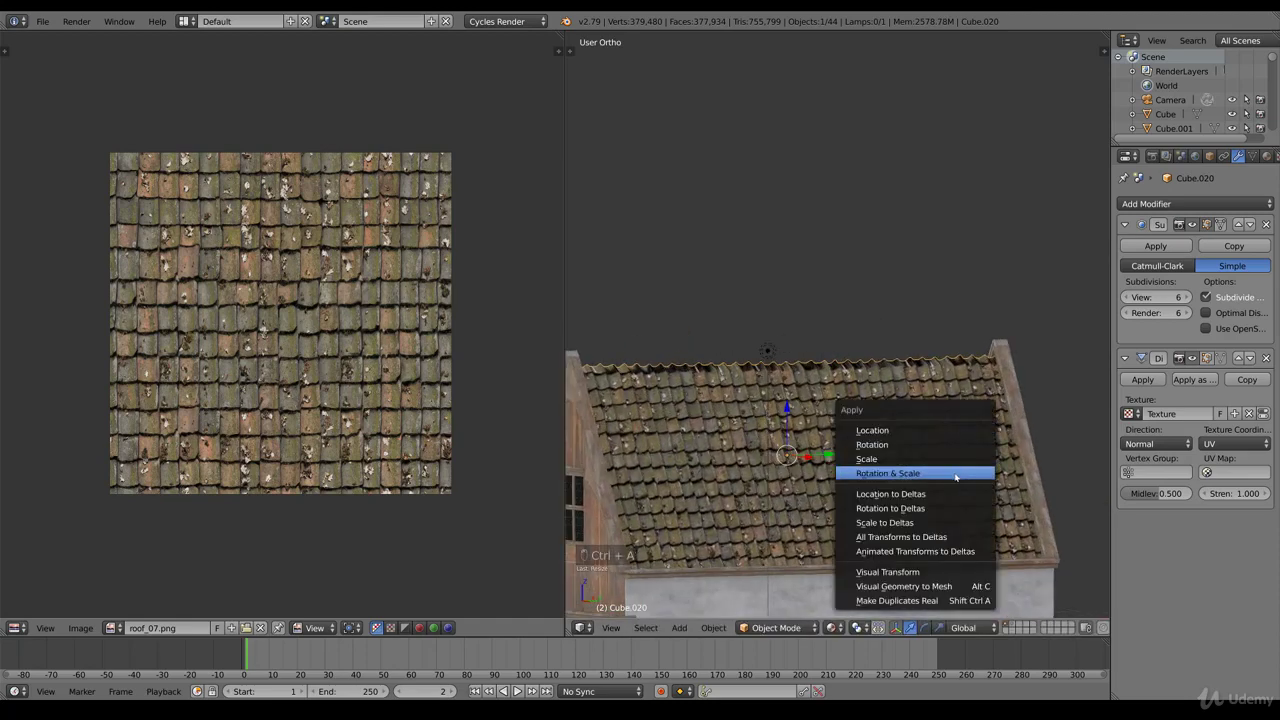
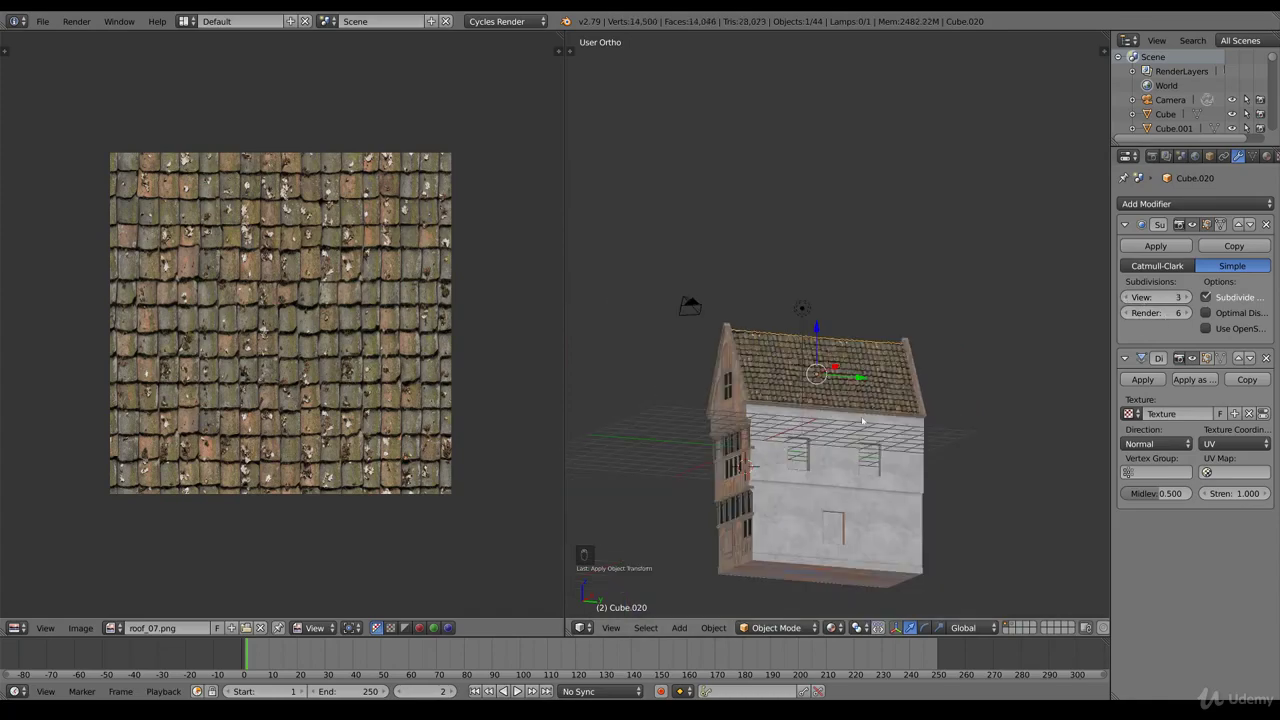
left_click_drag(866, 439, 812, 397)
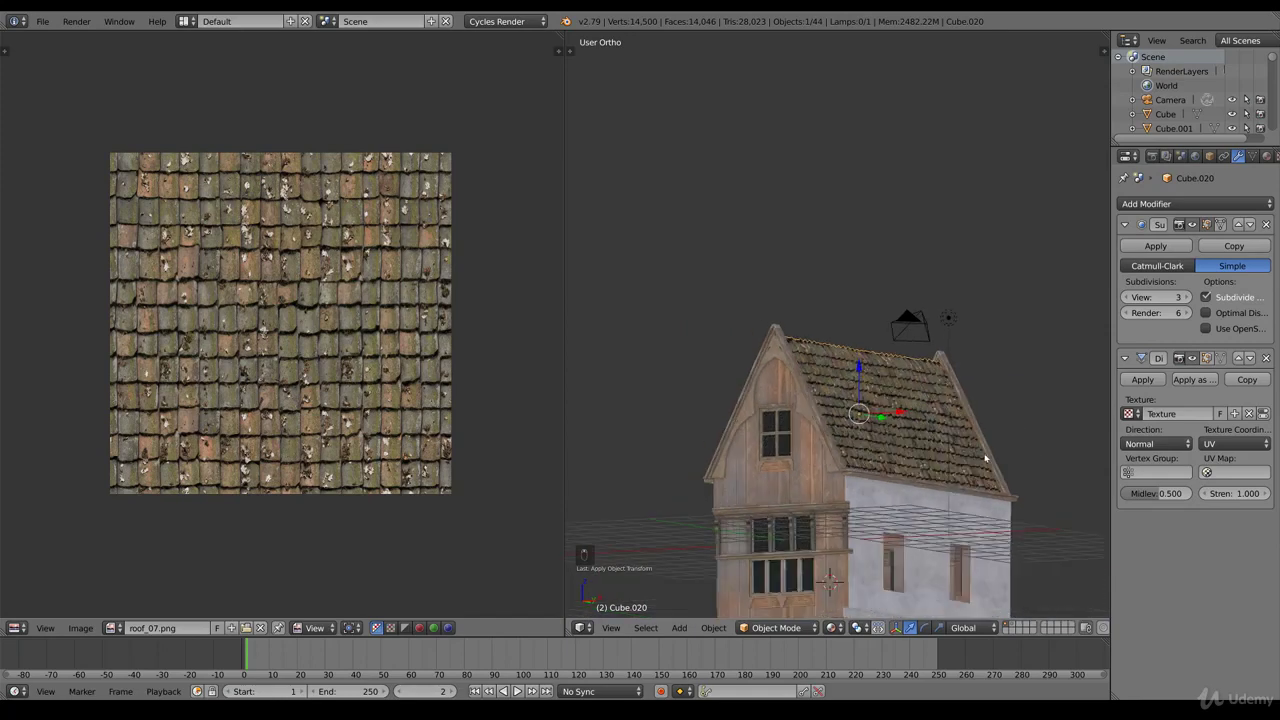
left_click(960, 473)
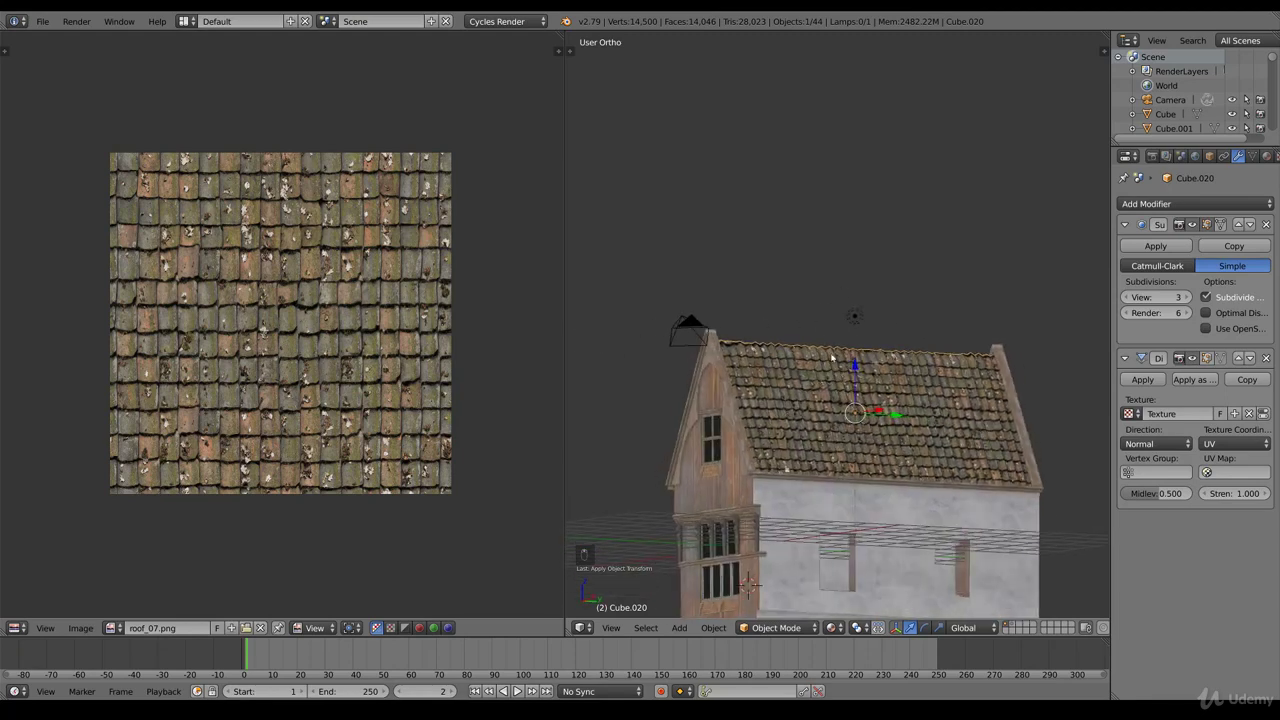
left_click_drag(1006, 354, 901, 469)
key("a")
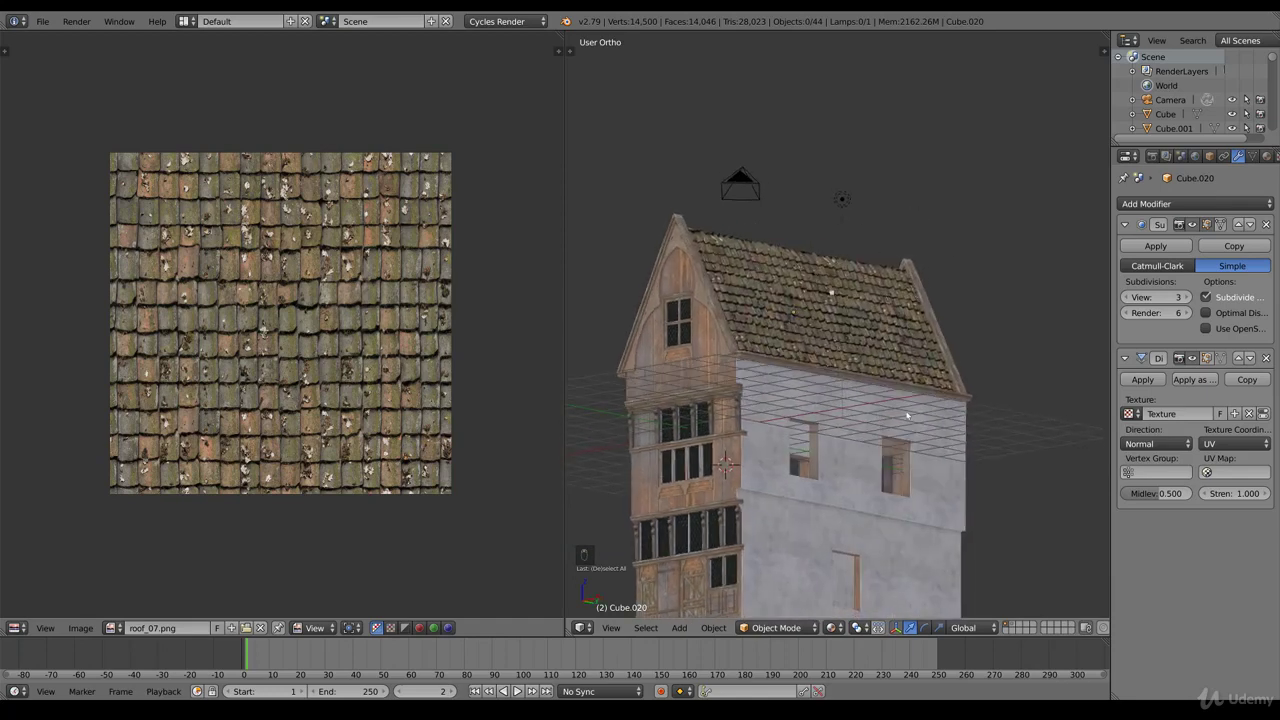
key("KP_1")
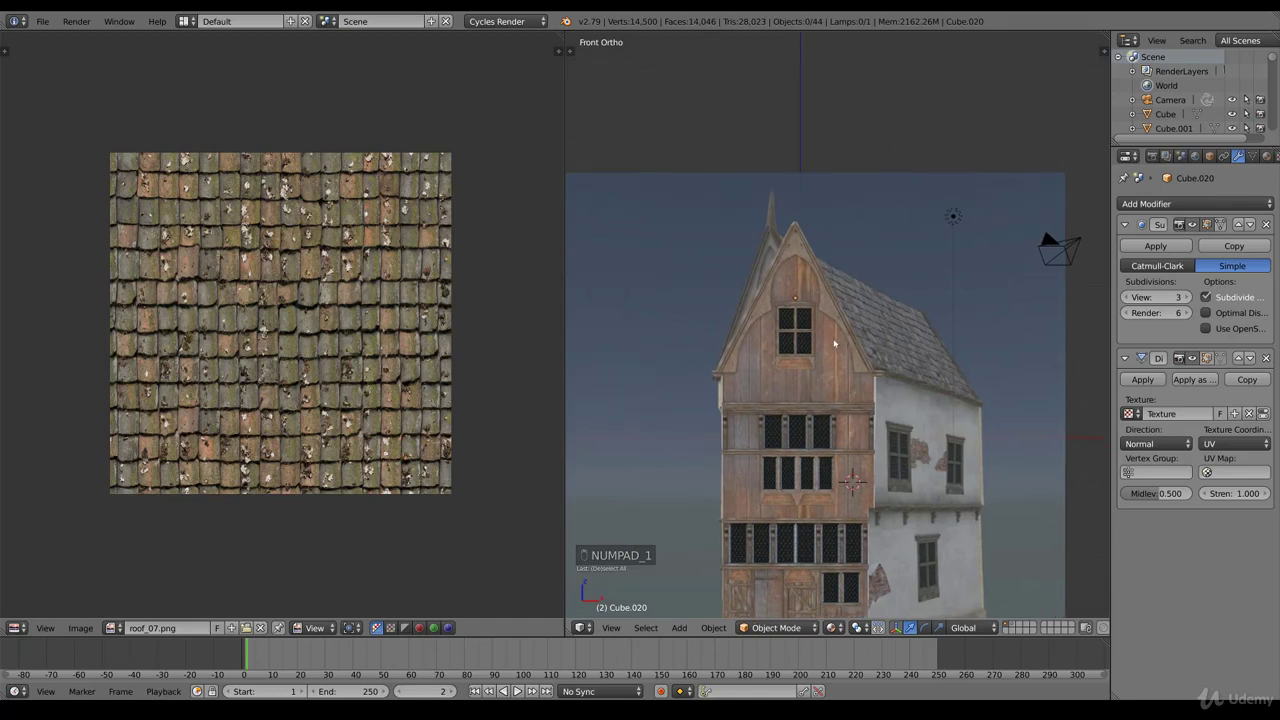
- Select and duplicate the window_frame parts, rotating the copy for the side wall
key("b")
key("z")
key("b")
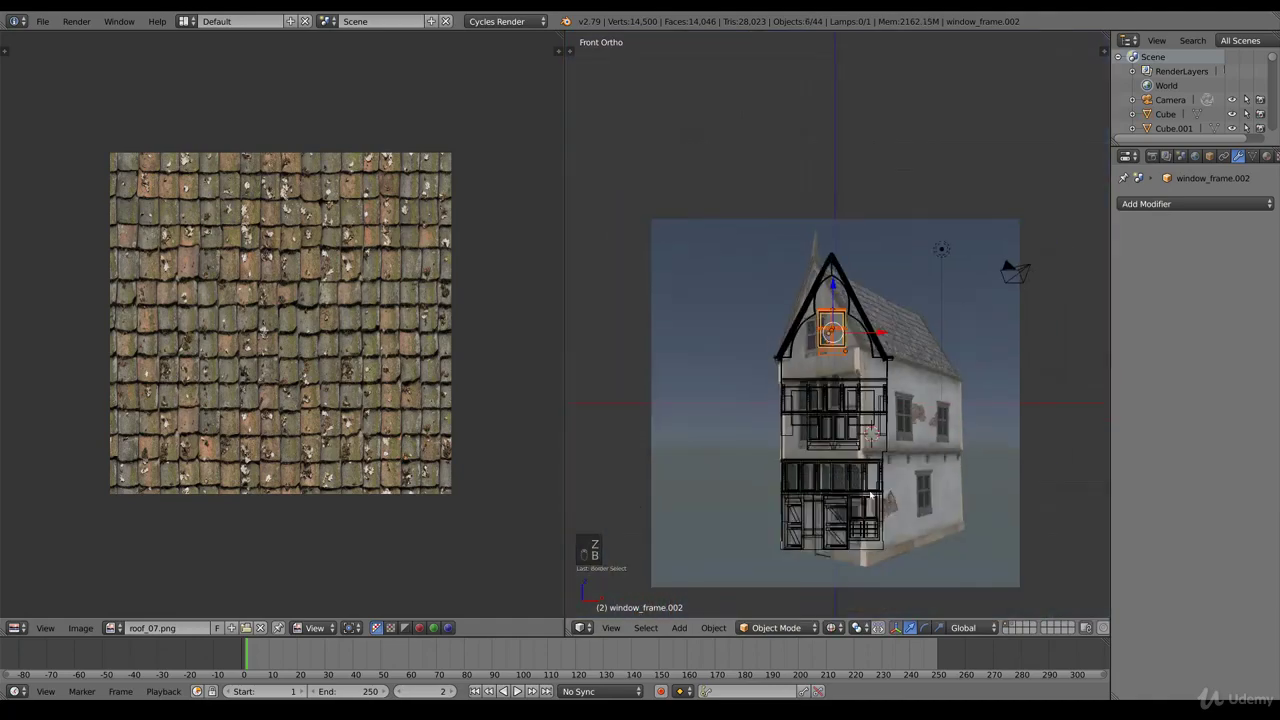
key("KP_7")
key("shift+d")
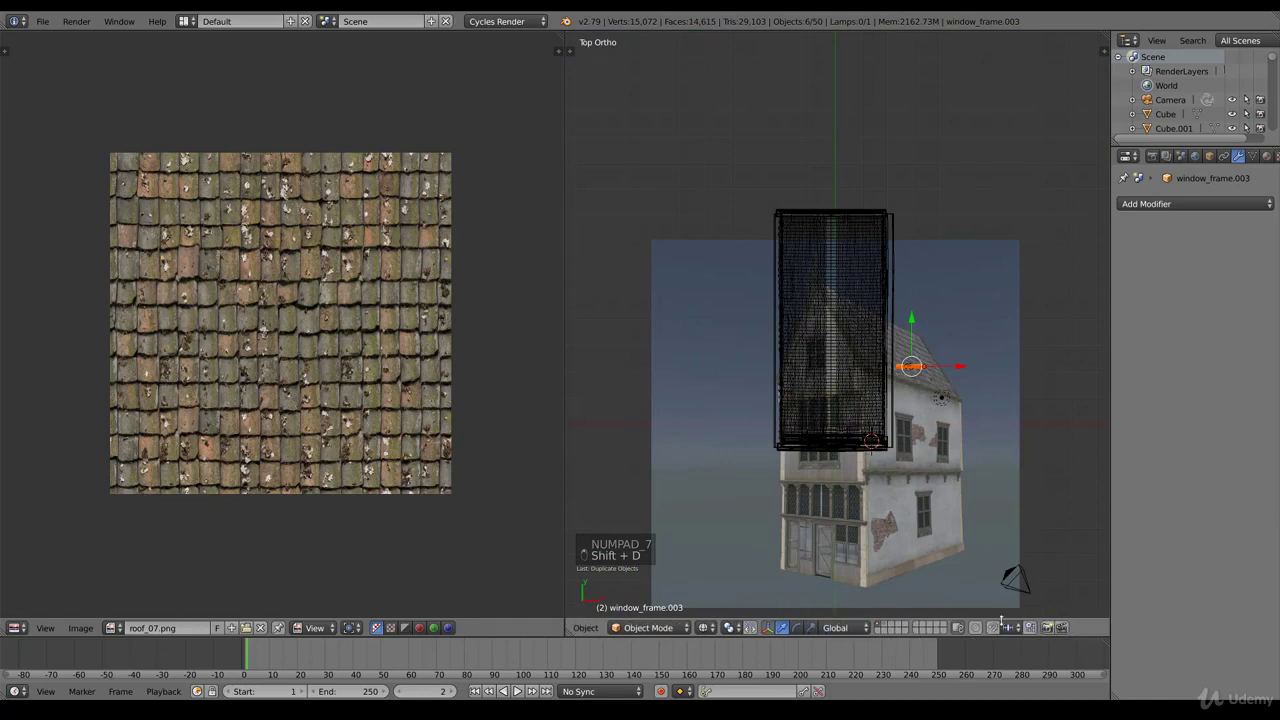
key("r")
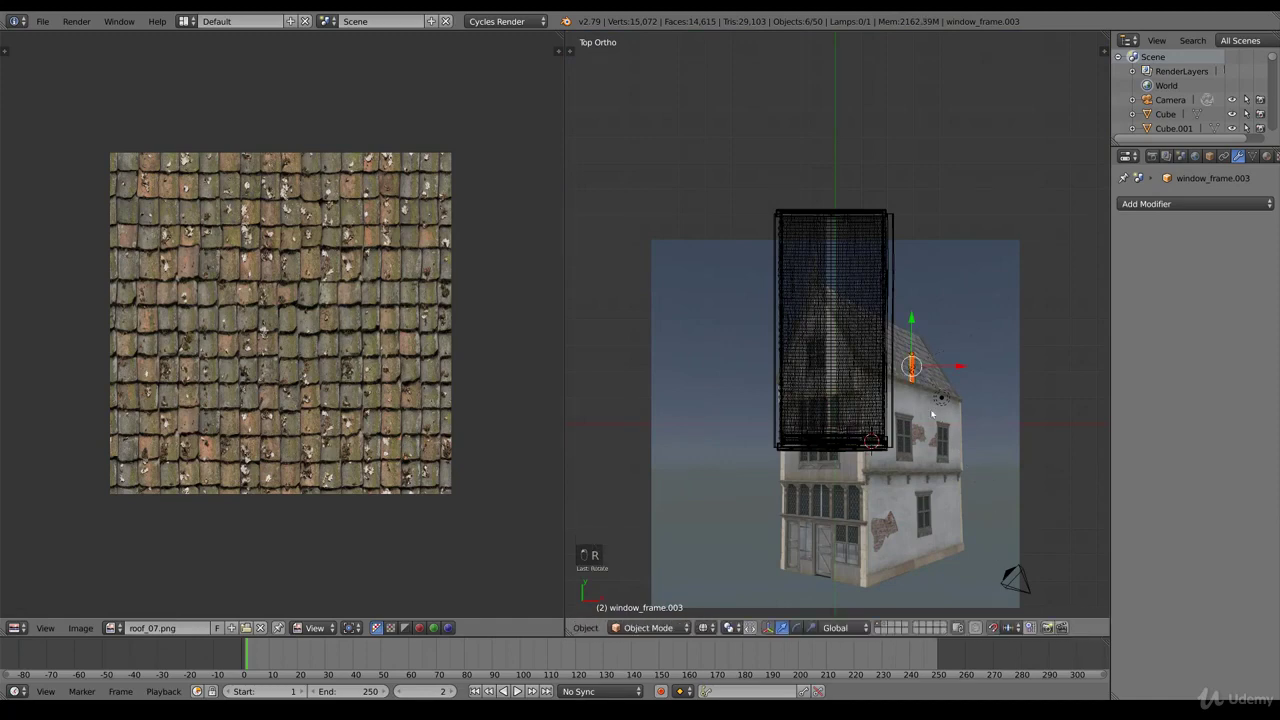
key("KP_3")
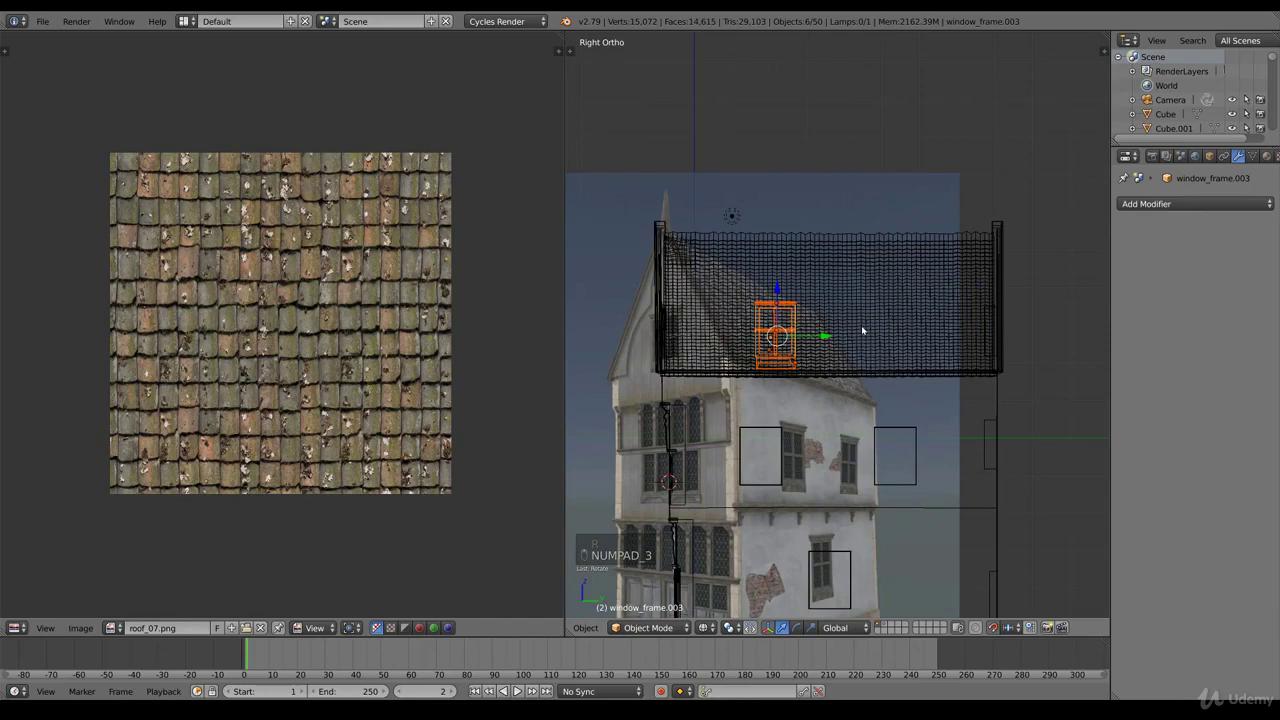
- Move and scale the copied frame onto the upper side wall beside the painted window
key("g")
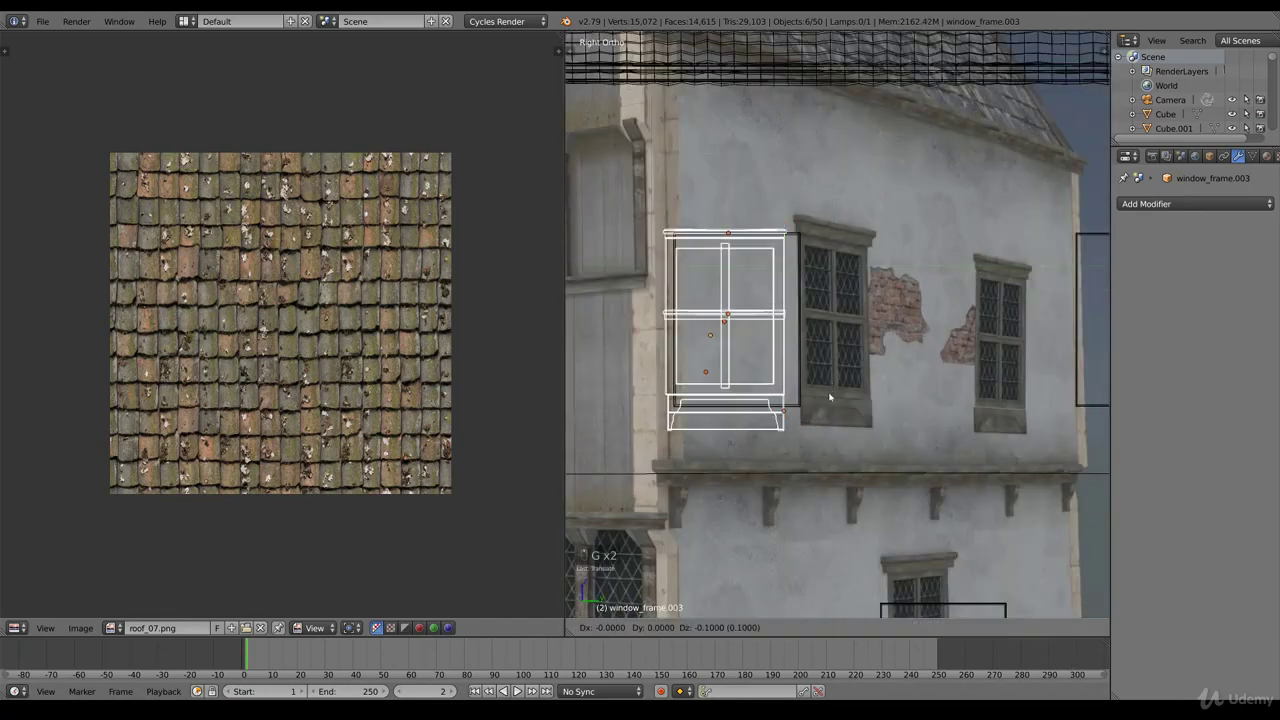
key("g")
key("g")
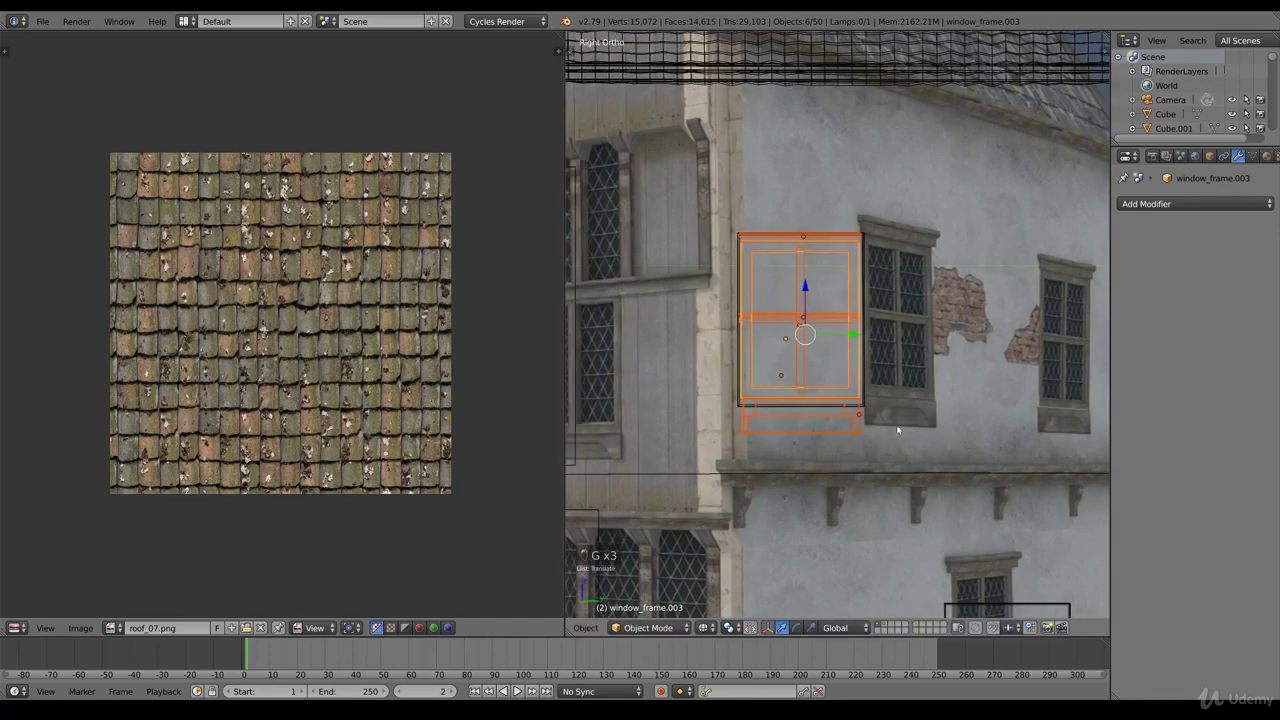
key("s")
key("g")
key("s")
key("g")
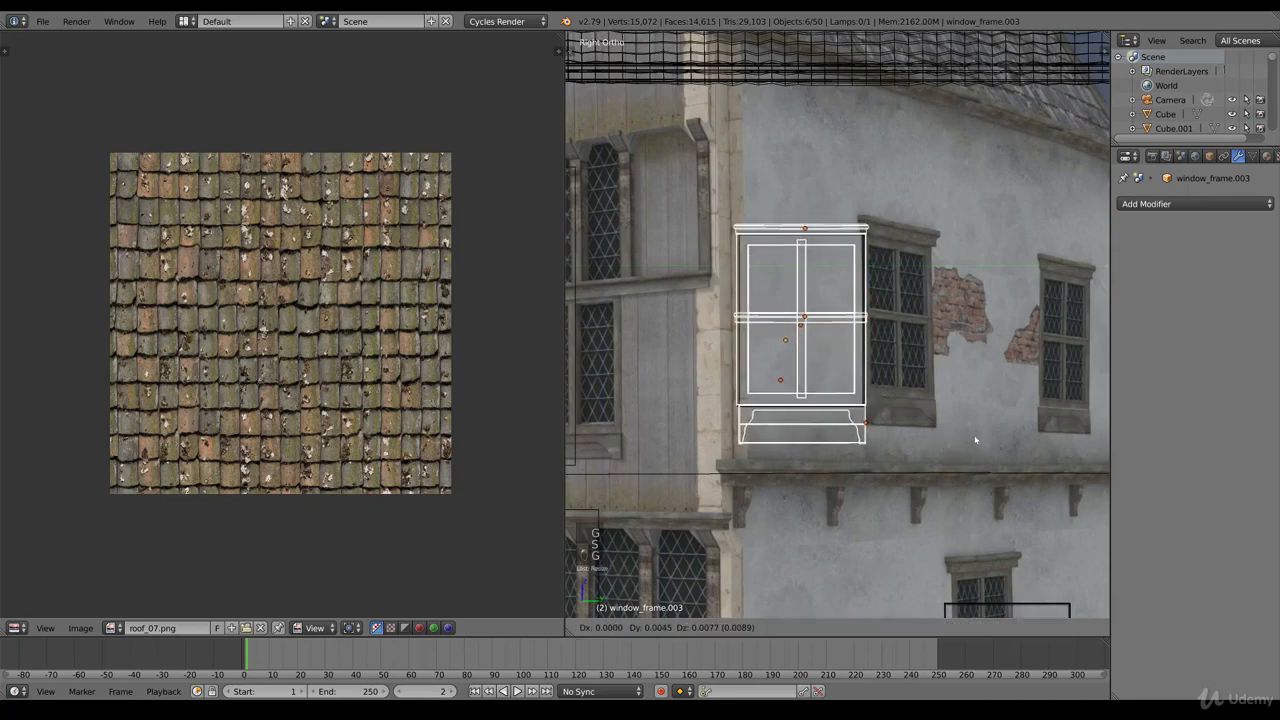
key("z")
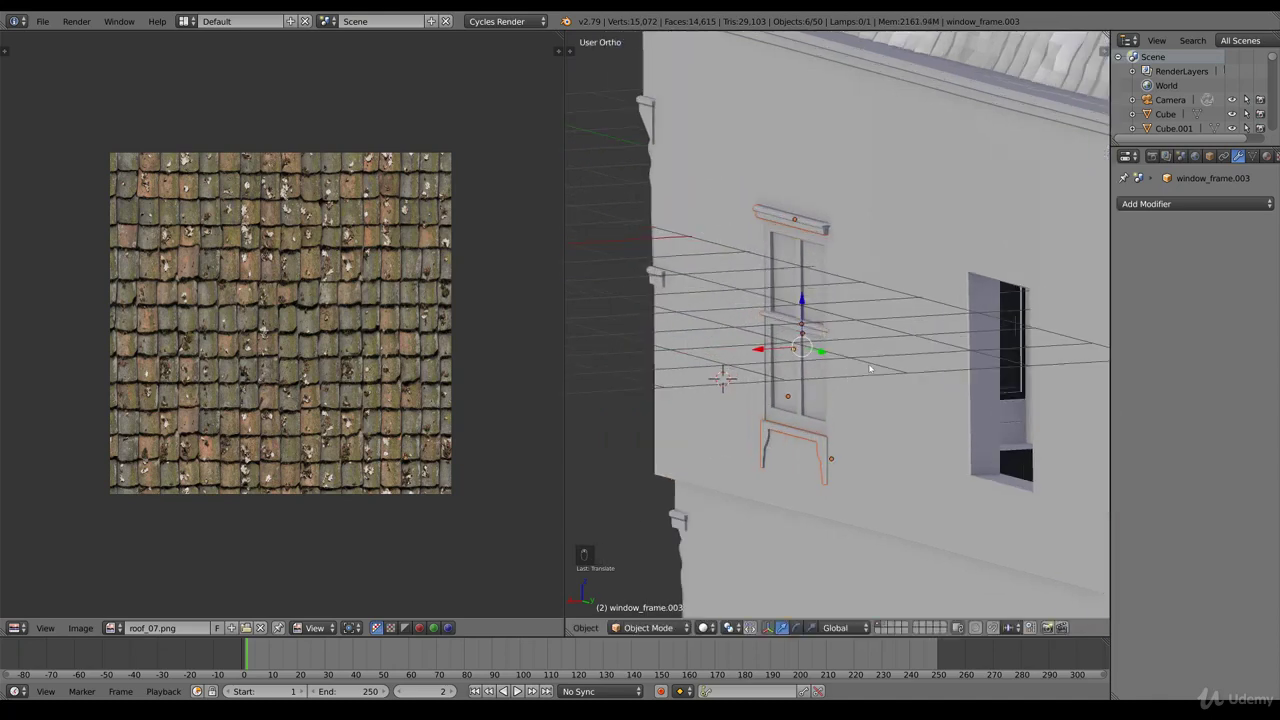
key("r")
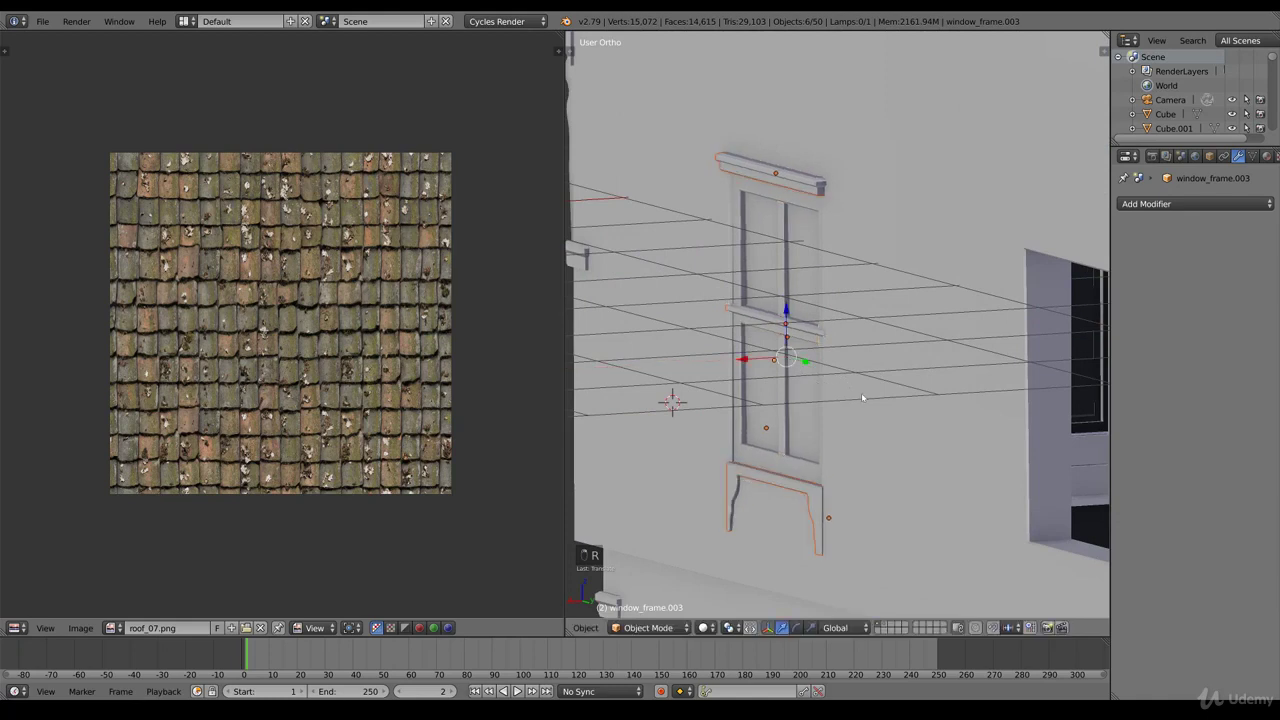
key("r")
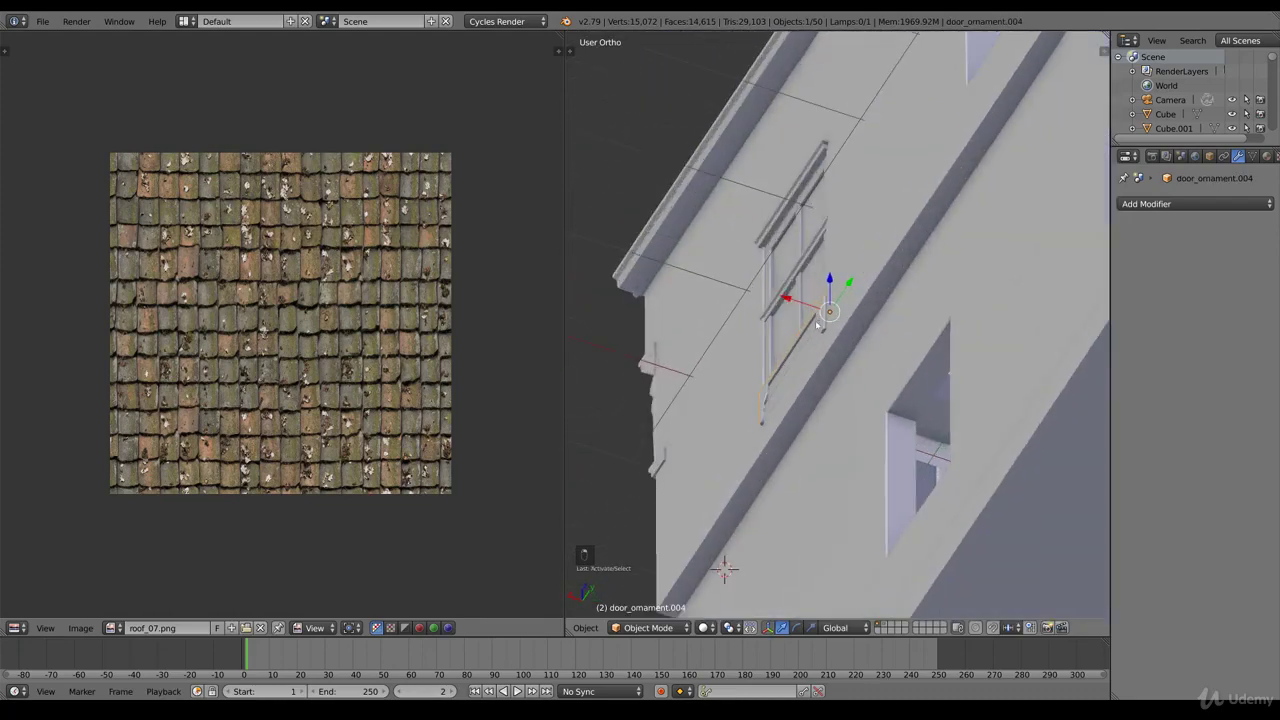
- Duplicate the window frame and move the copy to the far end of the upper side wall
left_click_drag(785, 301, 829, 320)
key("KP_3")
key("z")
key("b")
key("b")
key("shift+d")
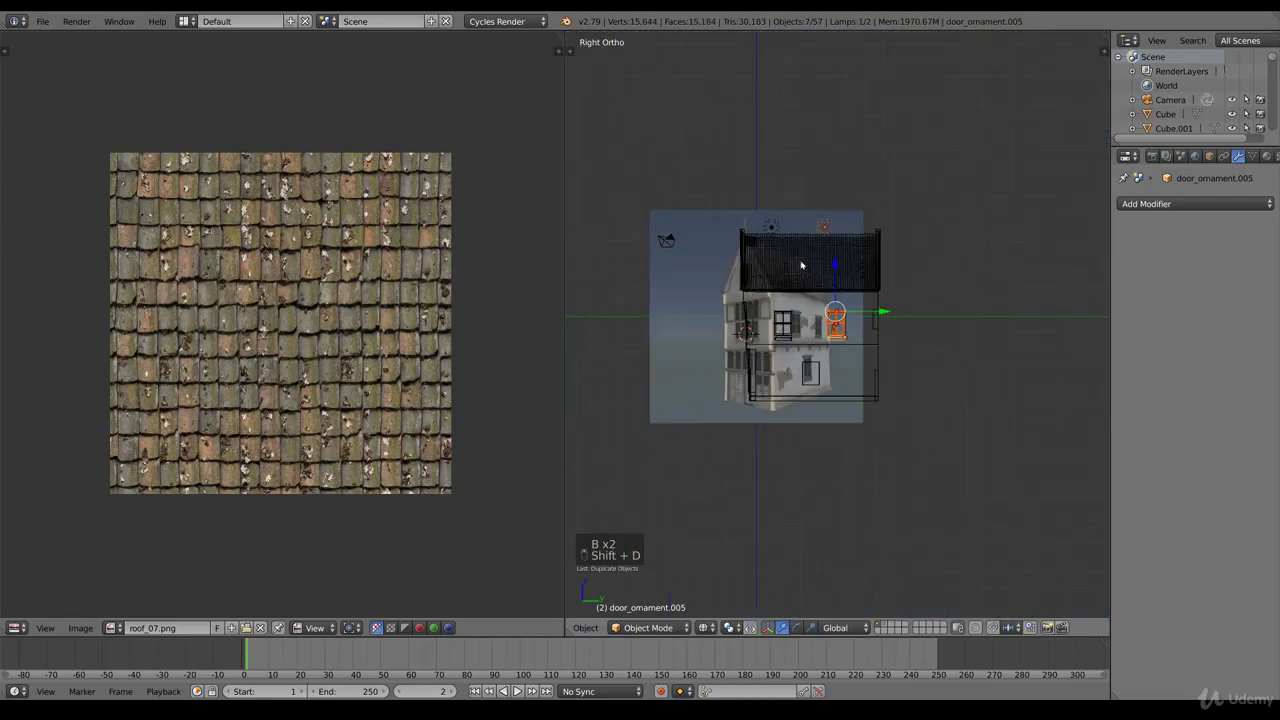
key("g")
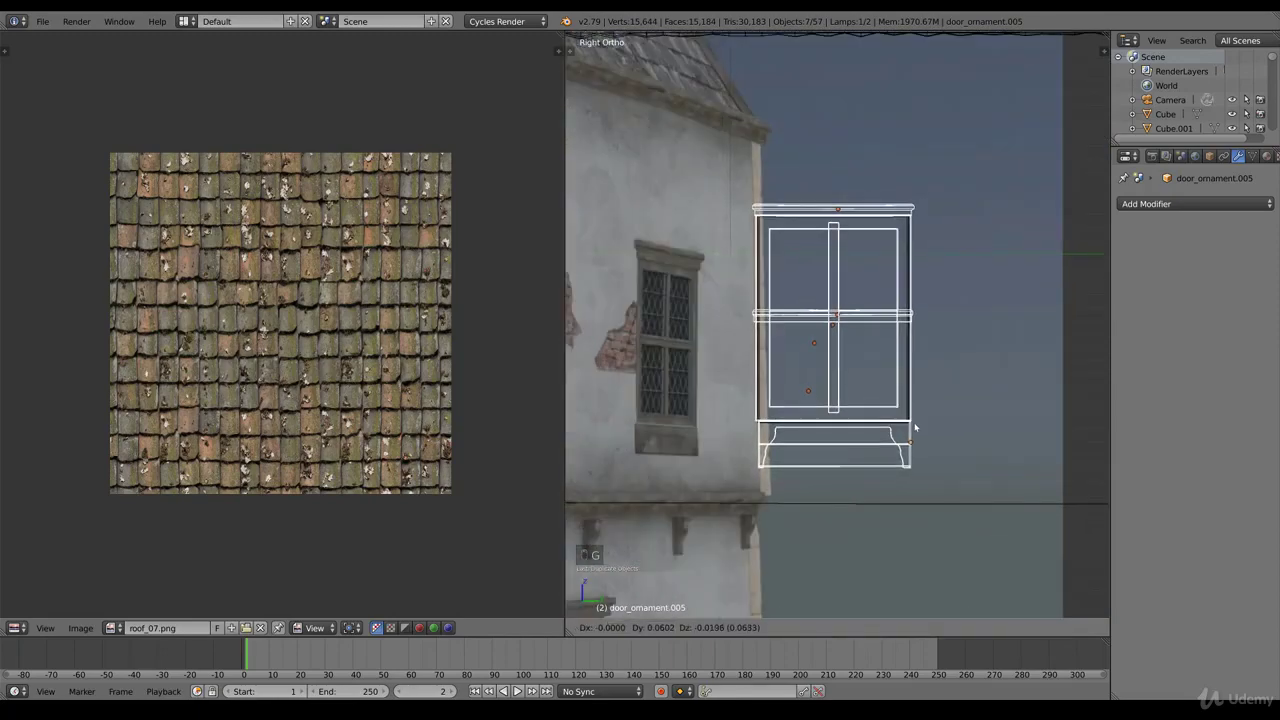
left_click(920, 422)
key("z")
key("r")
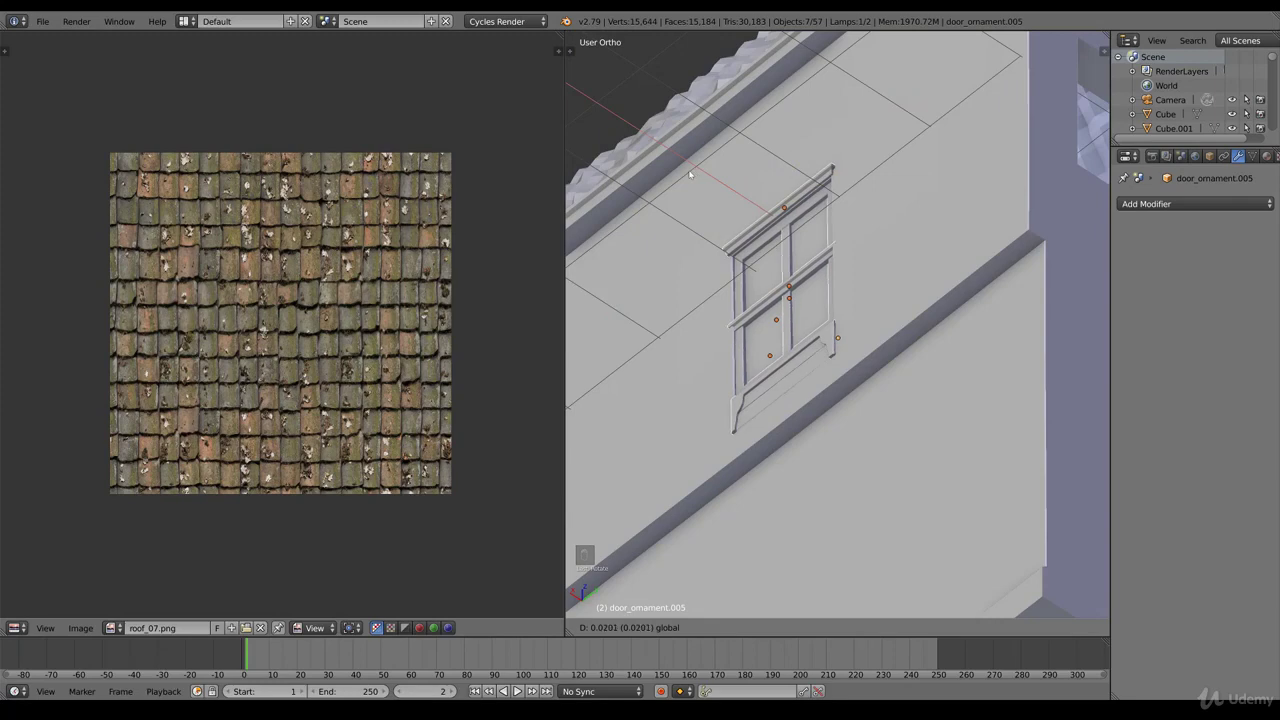
left_click_drag(723, 186, 840, 122)
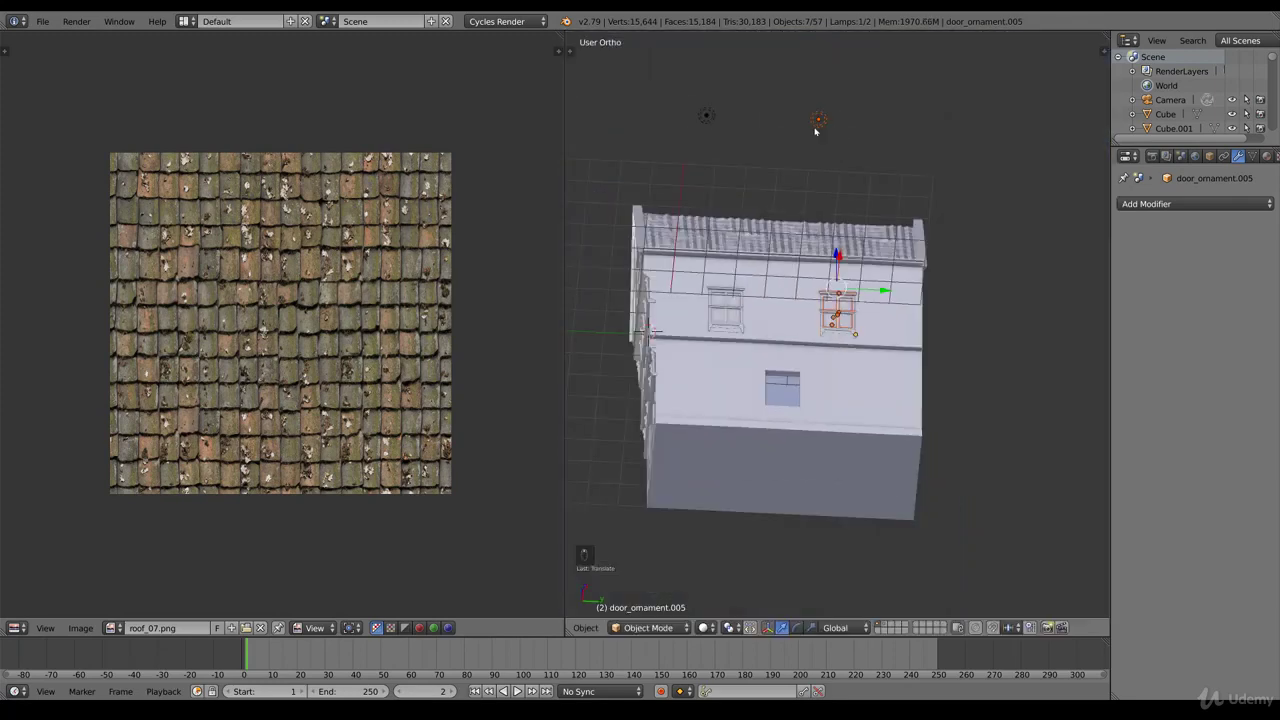
key("x")
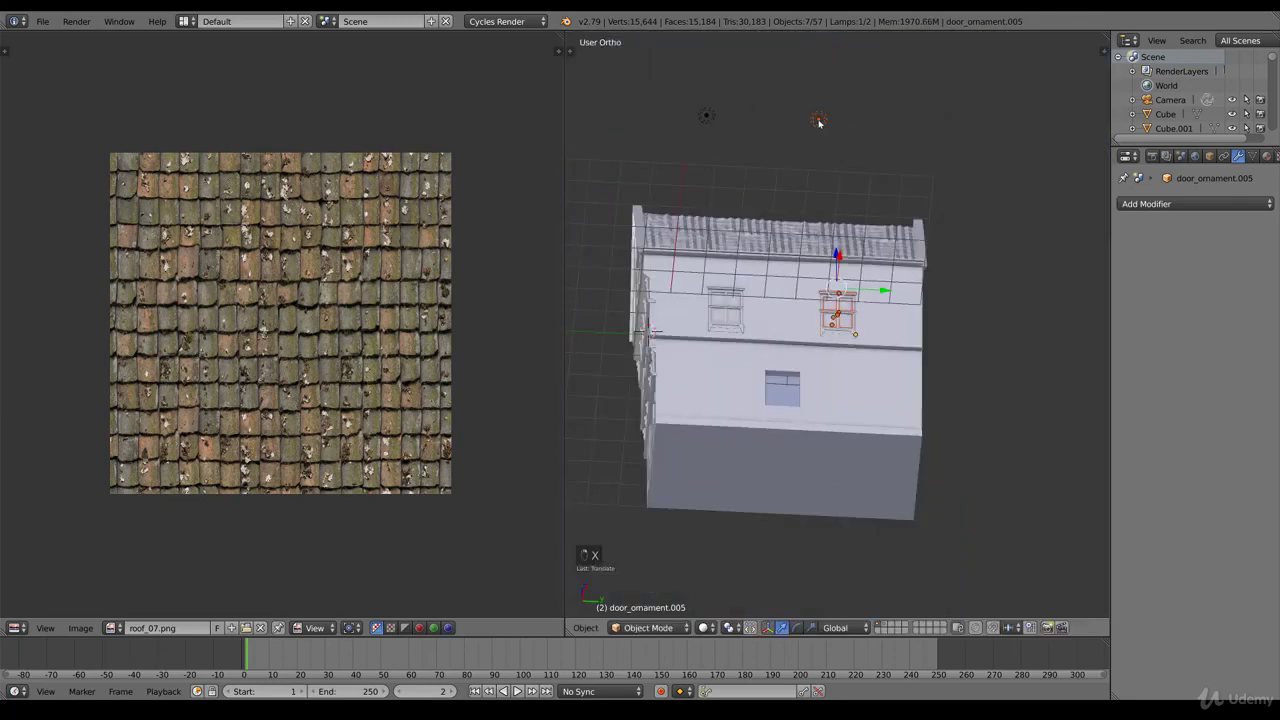
- Duplicate the frame again and place the copy over the lower-floor window, flush with the wall
key("x")
key("KP_3")
key("z")
key("b")
key("b")
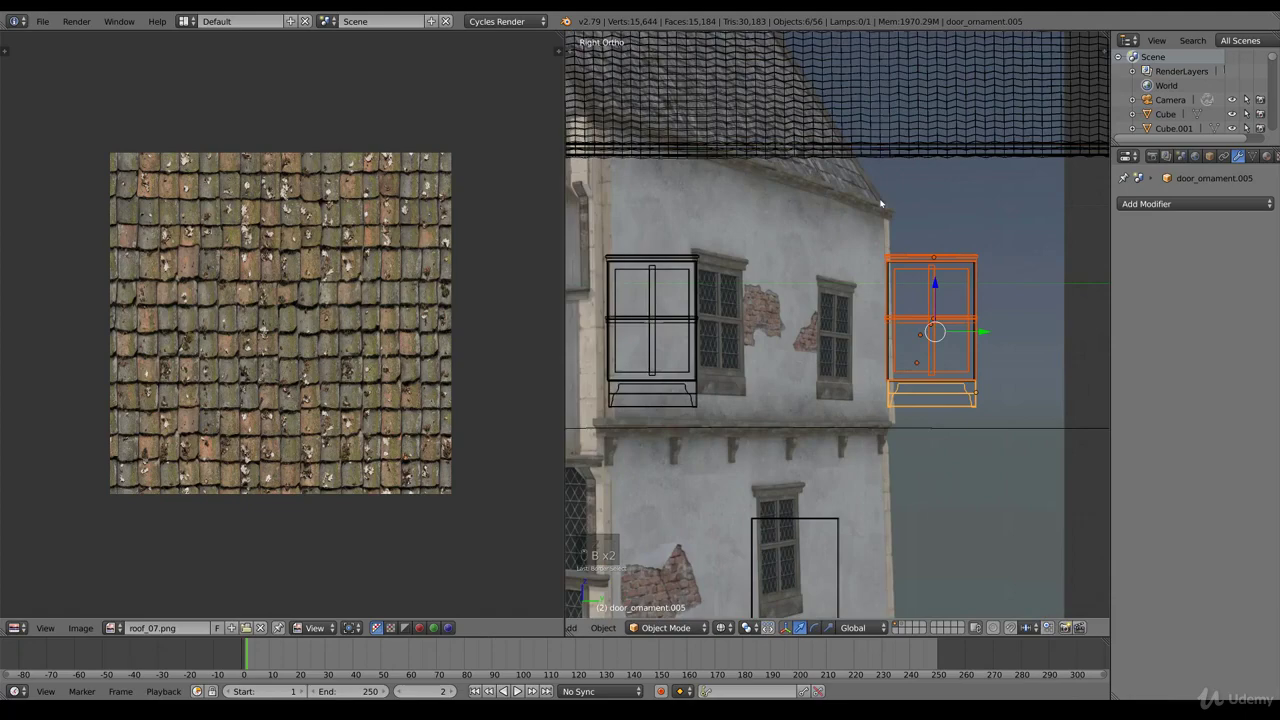
key("shift+d")
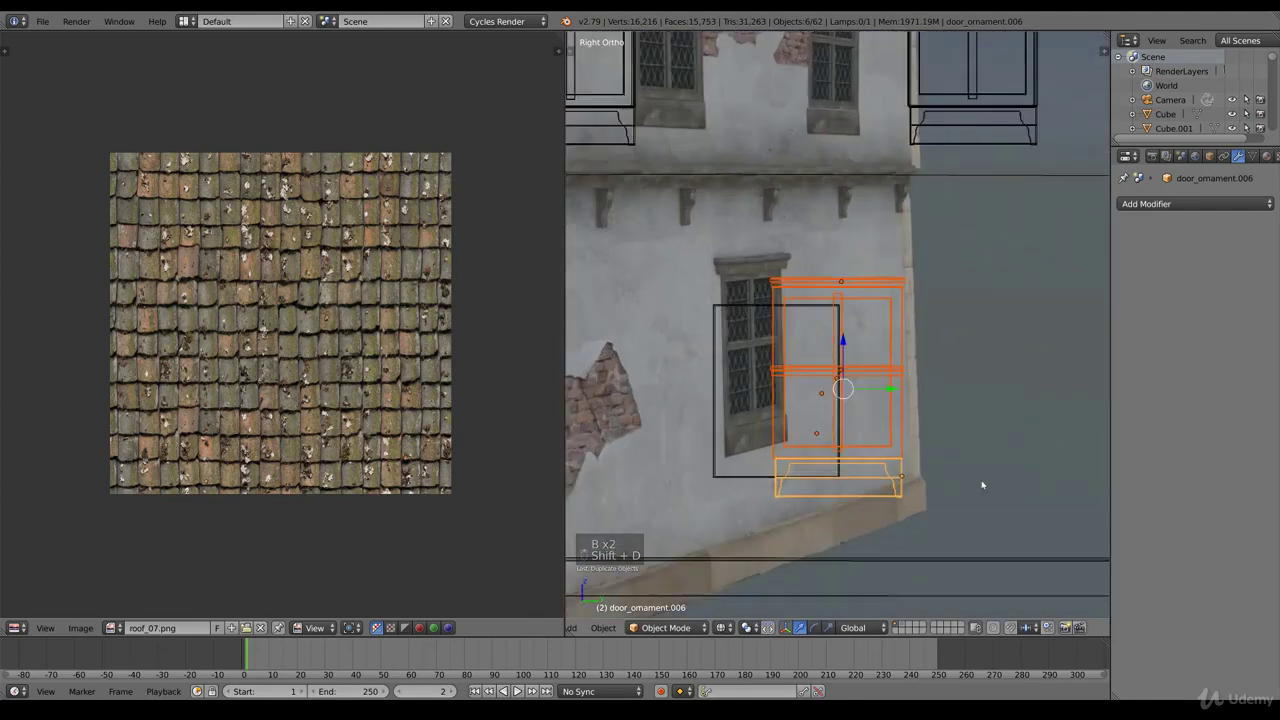
key("g")
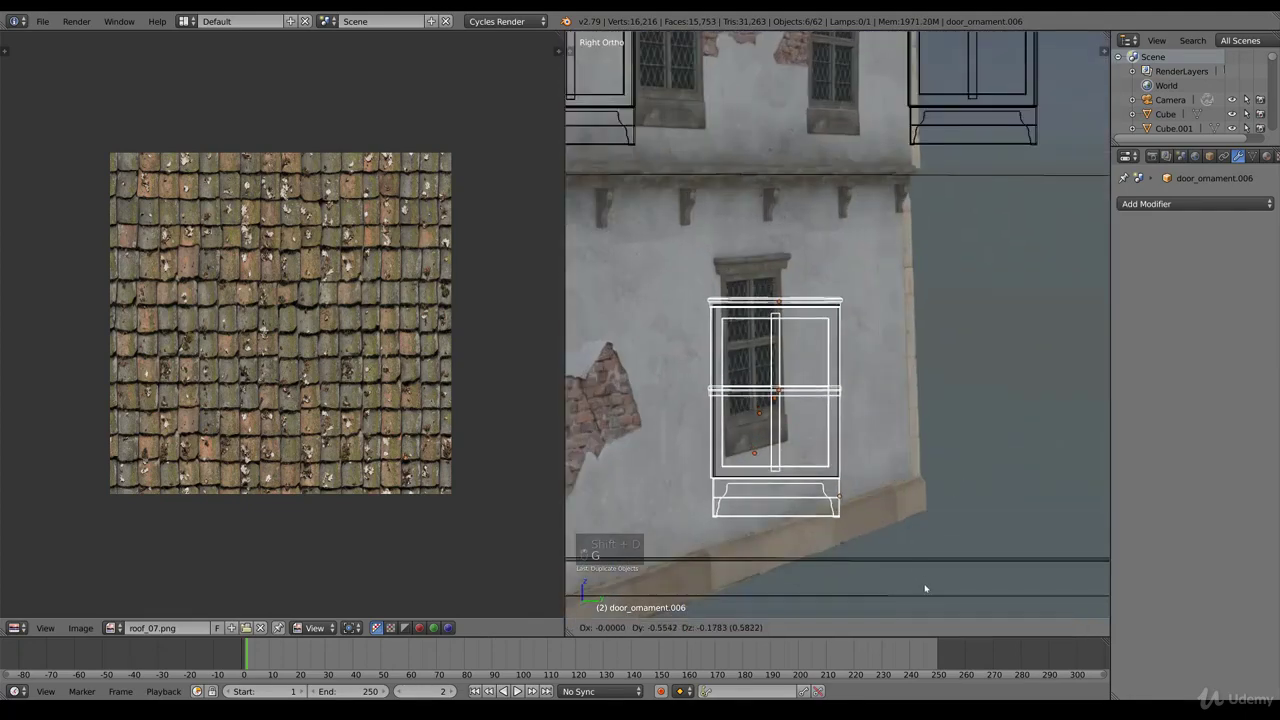
key("s")
key("z")
left_click(846, 411)
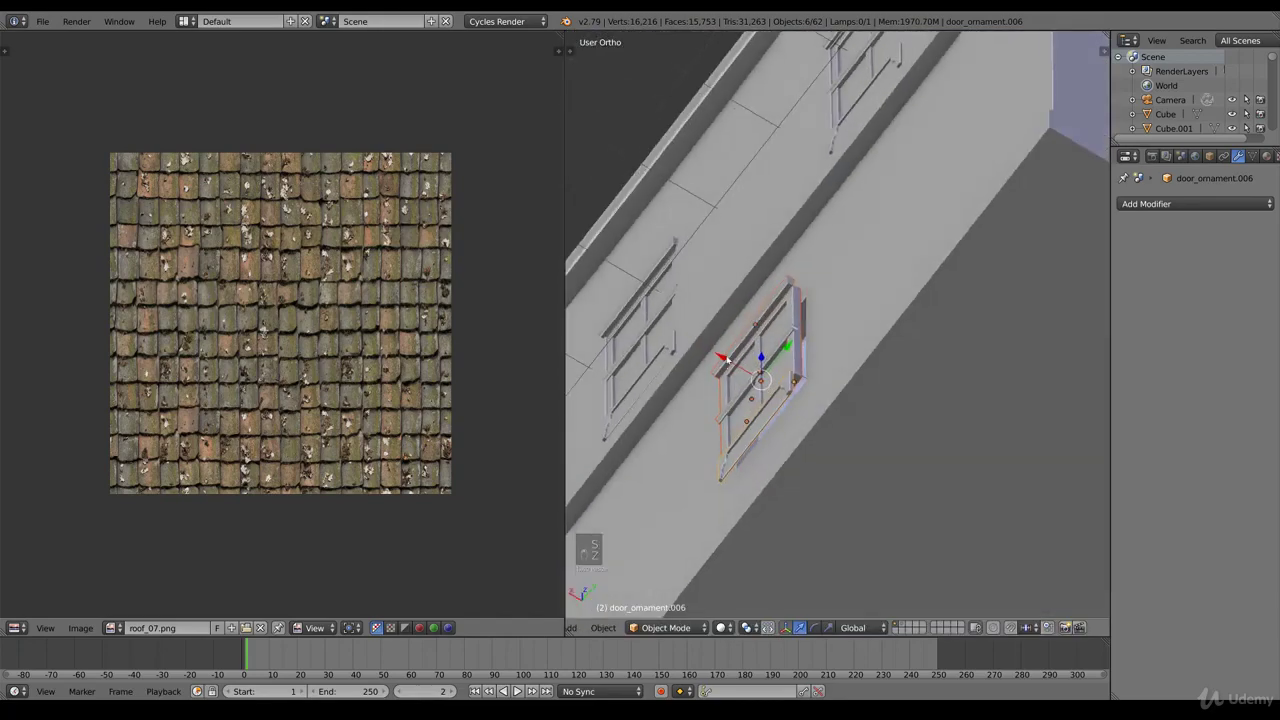
key("z")
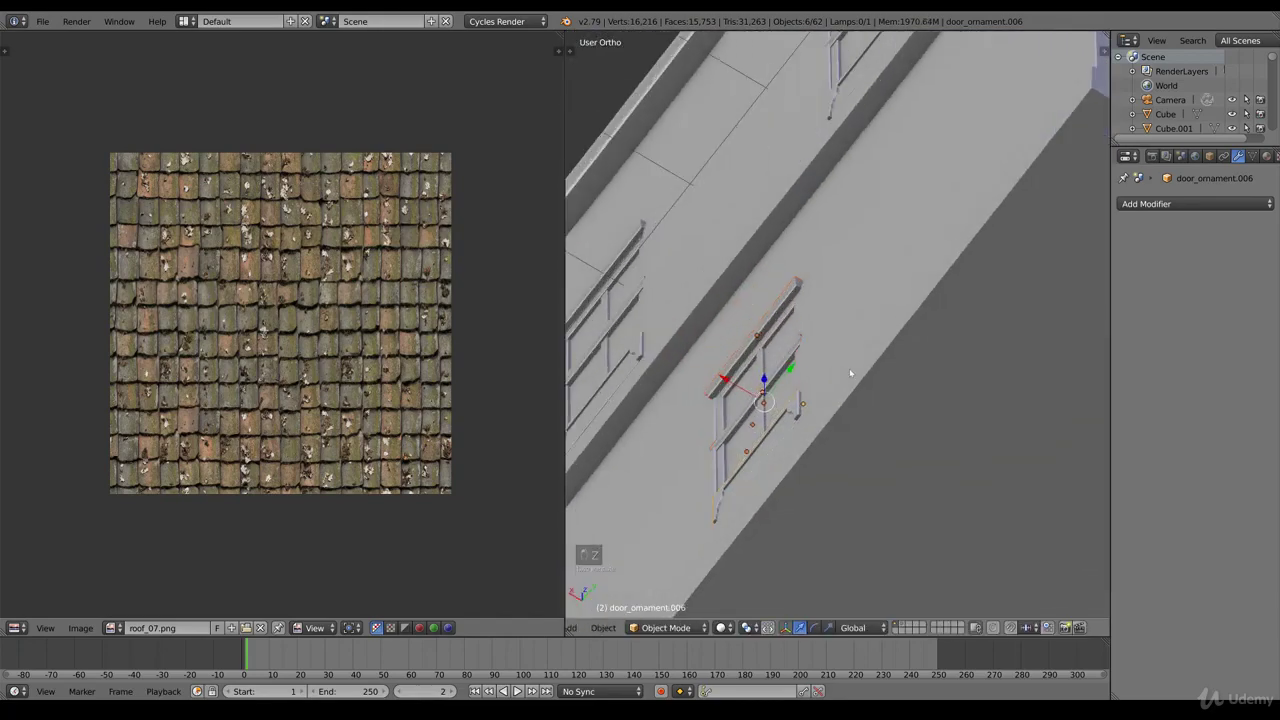
key("r")
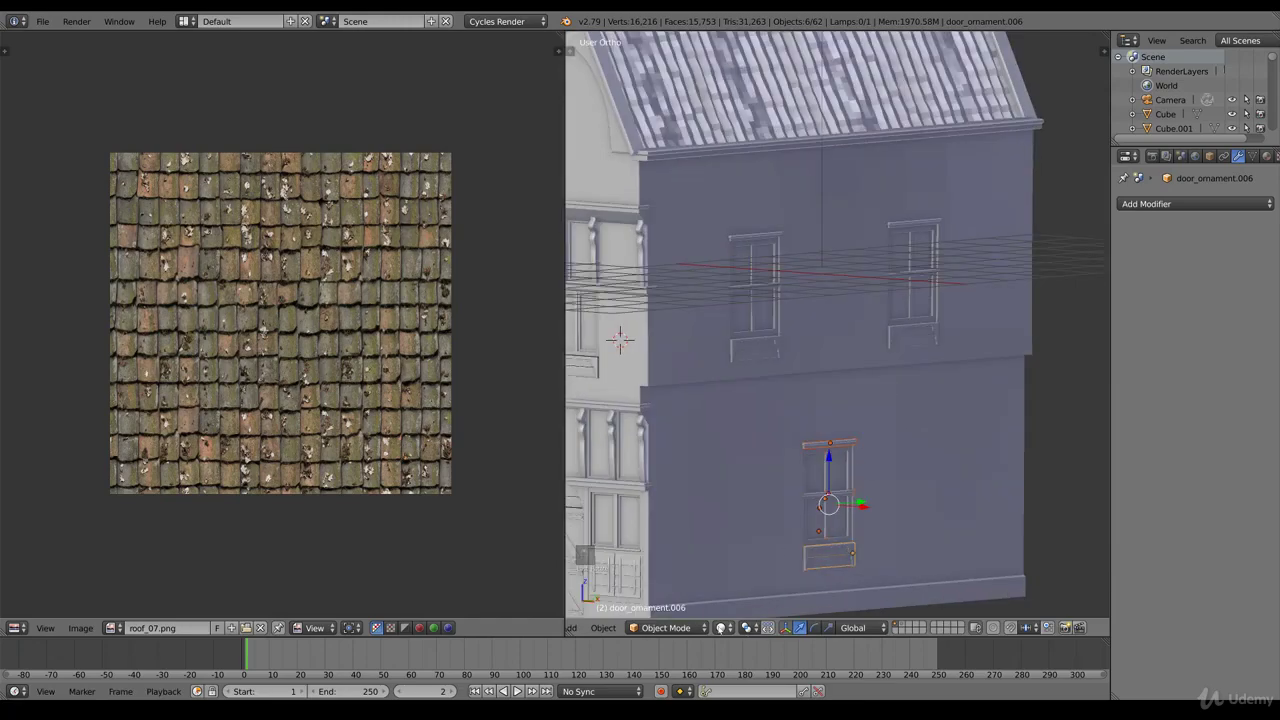
- Deselect all, switch to Texture shading and orbit to inspect the three frames on the side wall
left_click_drag(750, 549, 838, 394)
key("a")
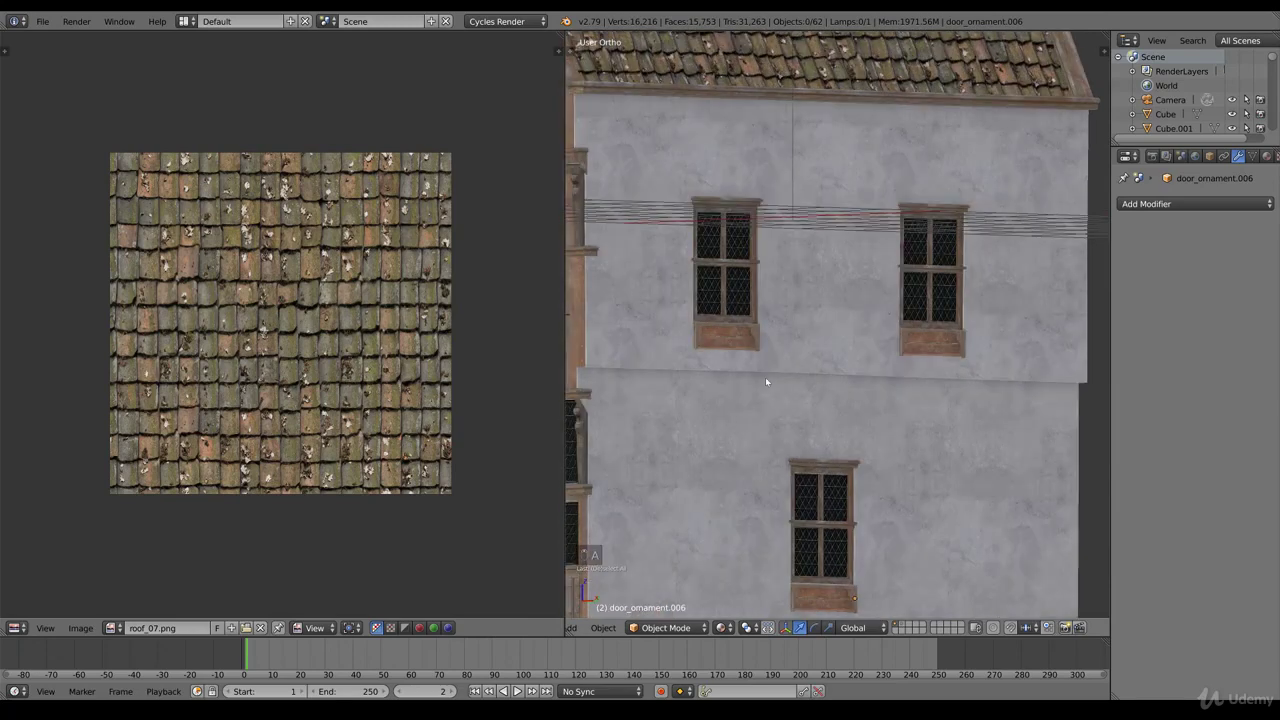
left_click_drag(792, 357, 755, 346)
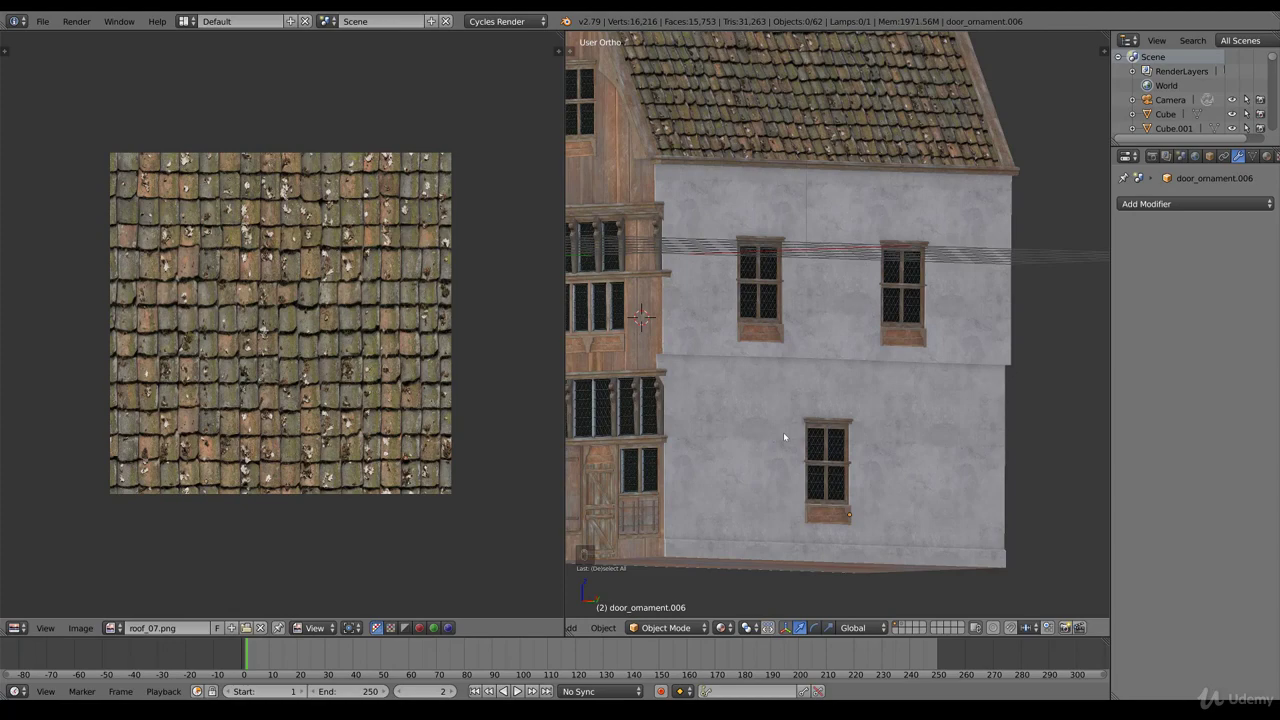
left_click_drag(844, 373, 904, 372)
left_click_drag(935, 373, 834, 359)
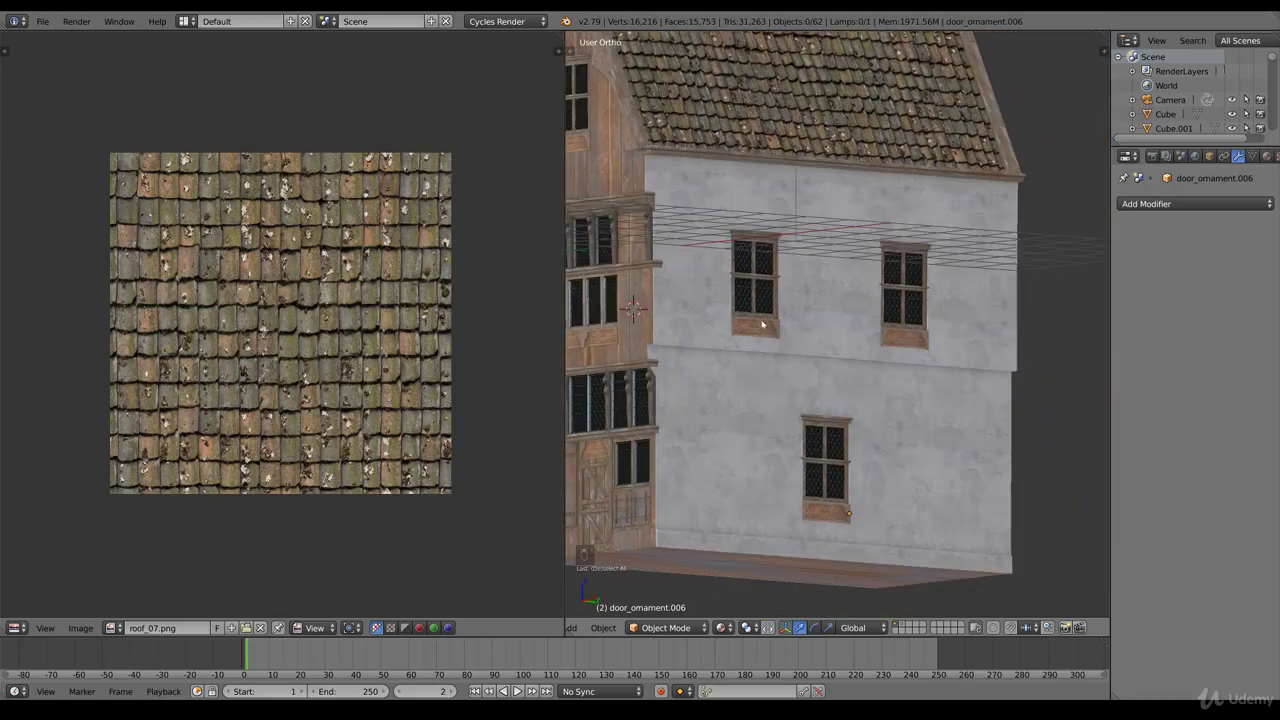
middle_click(851, 329)
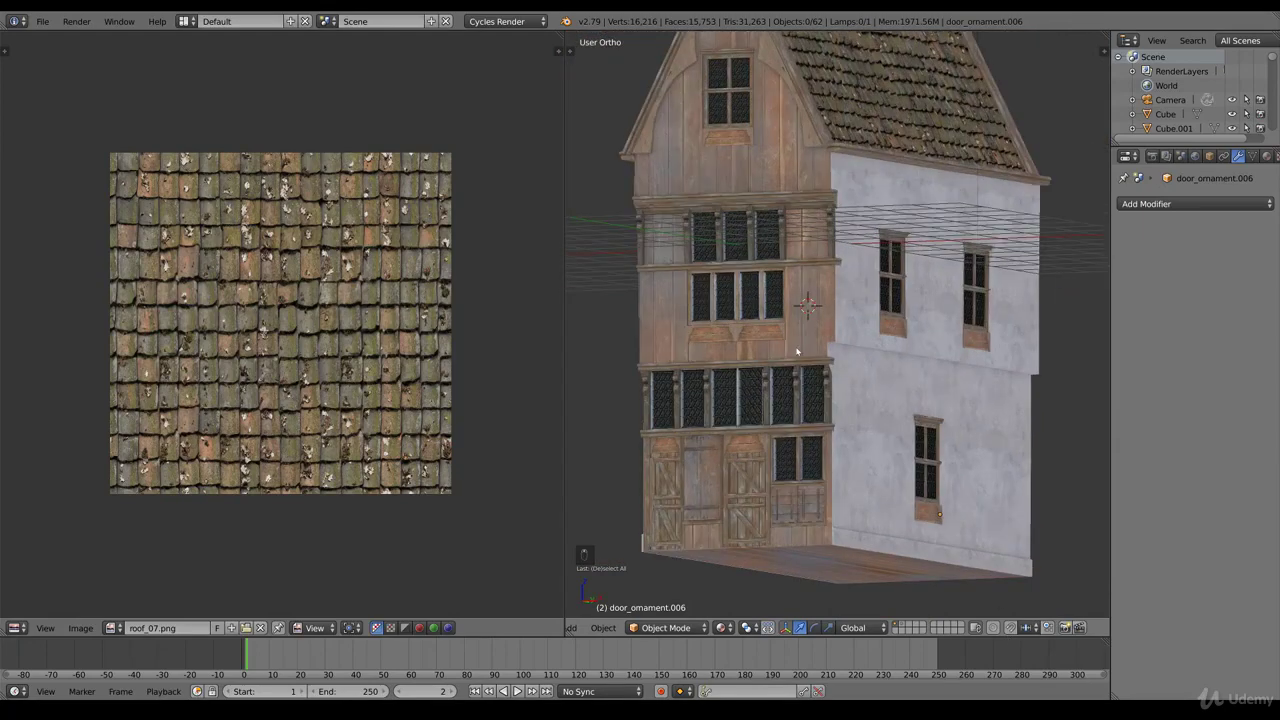
left_click_drag(806, 365, 928, 413)
middle_click(893, 409)
middle_click(844, 411)
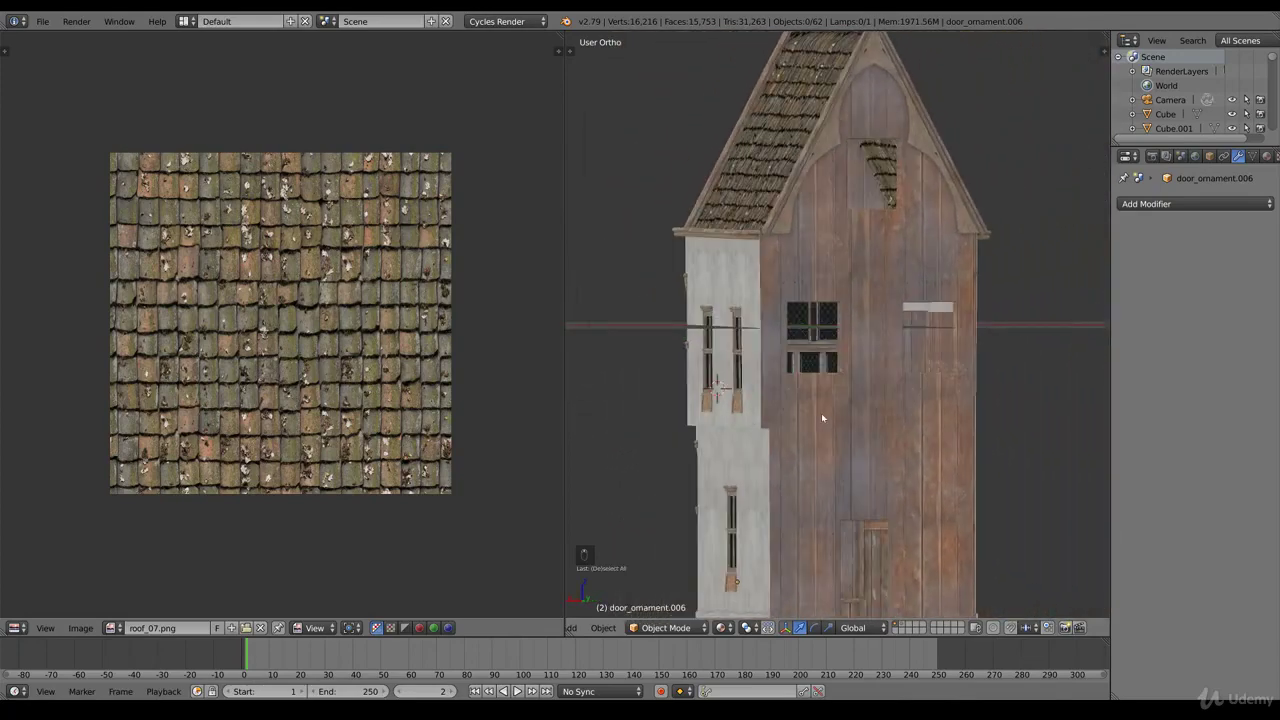
middle_click(930, 407)
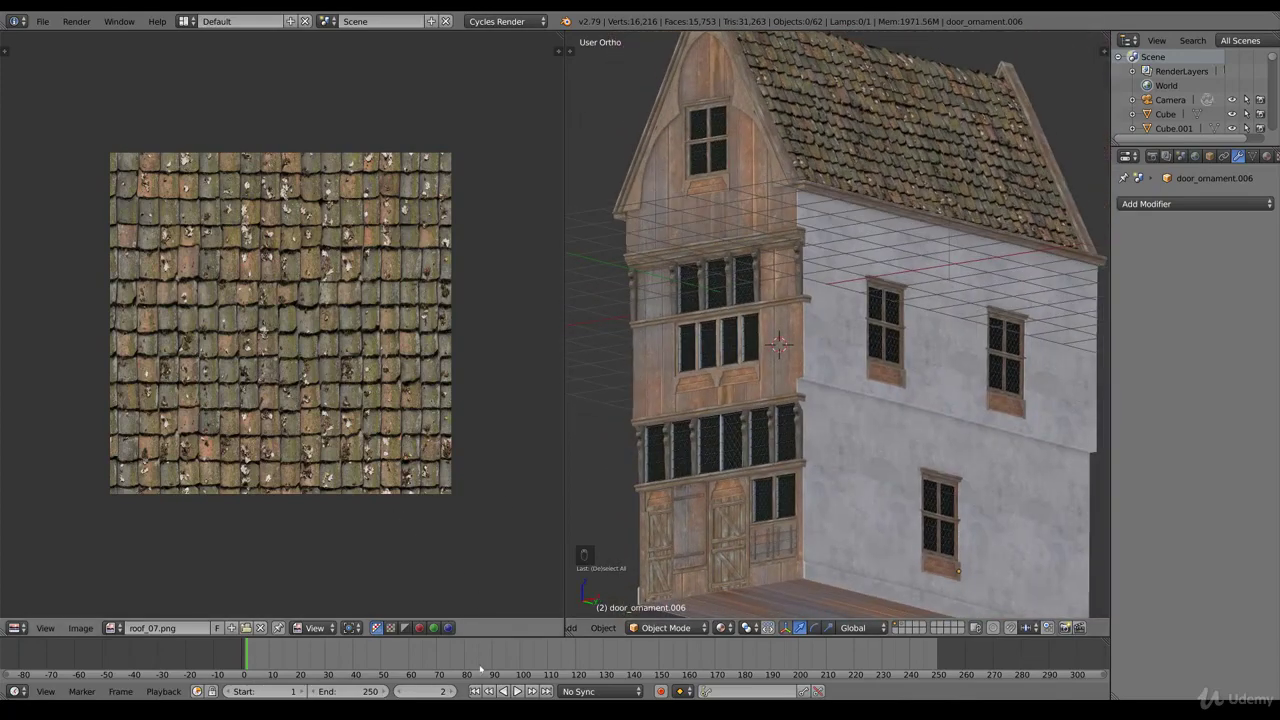